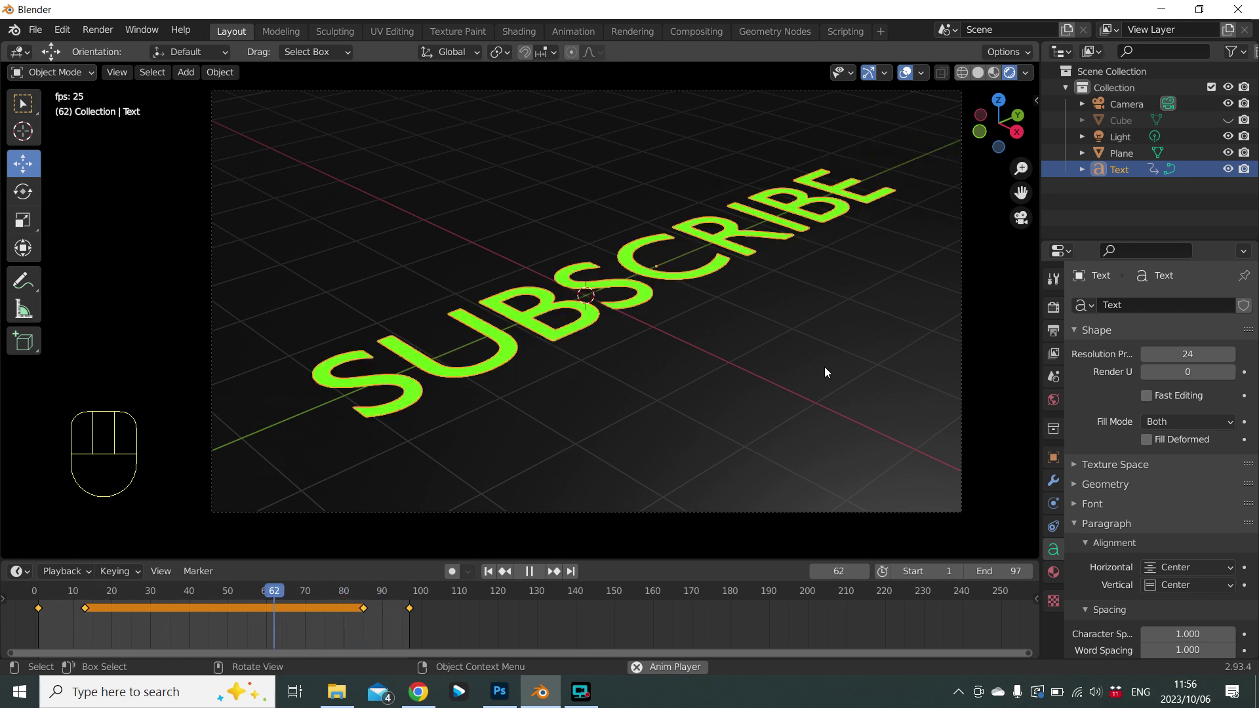
Stop playback, delete the SUBSCRIBE text object and select the plane.
key(space)
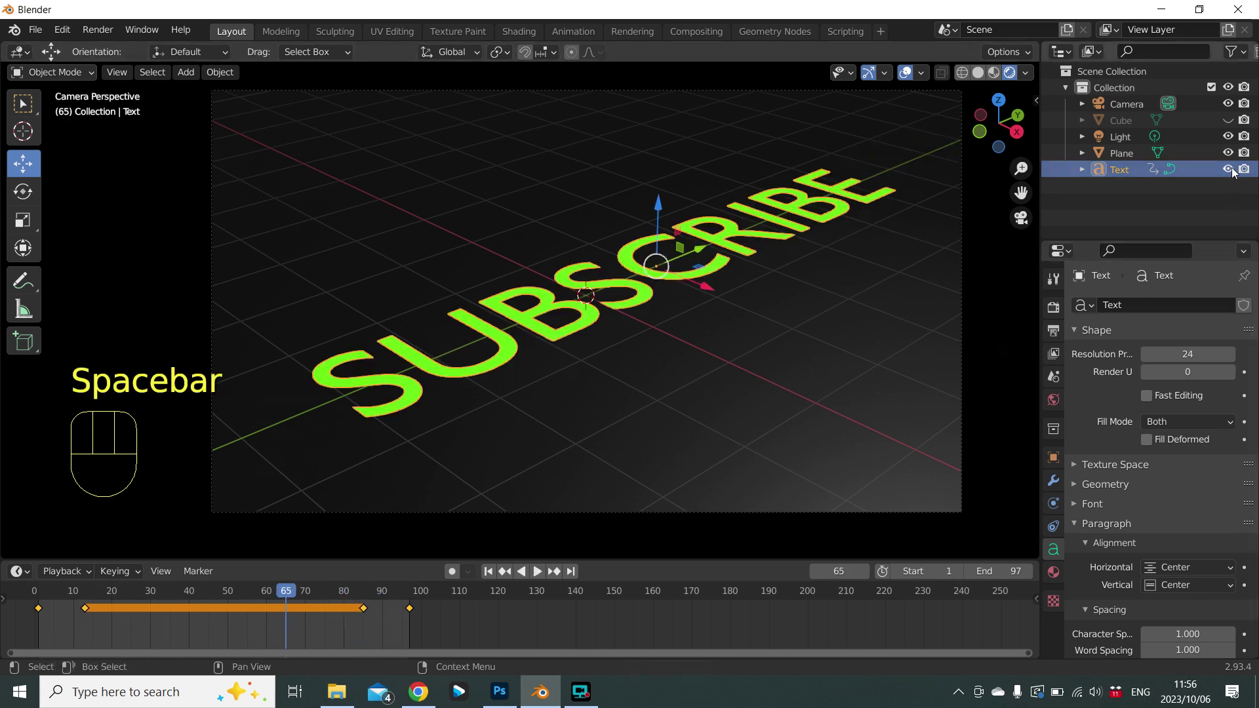
key(x)
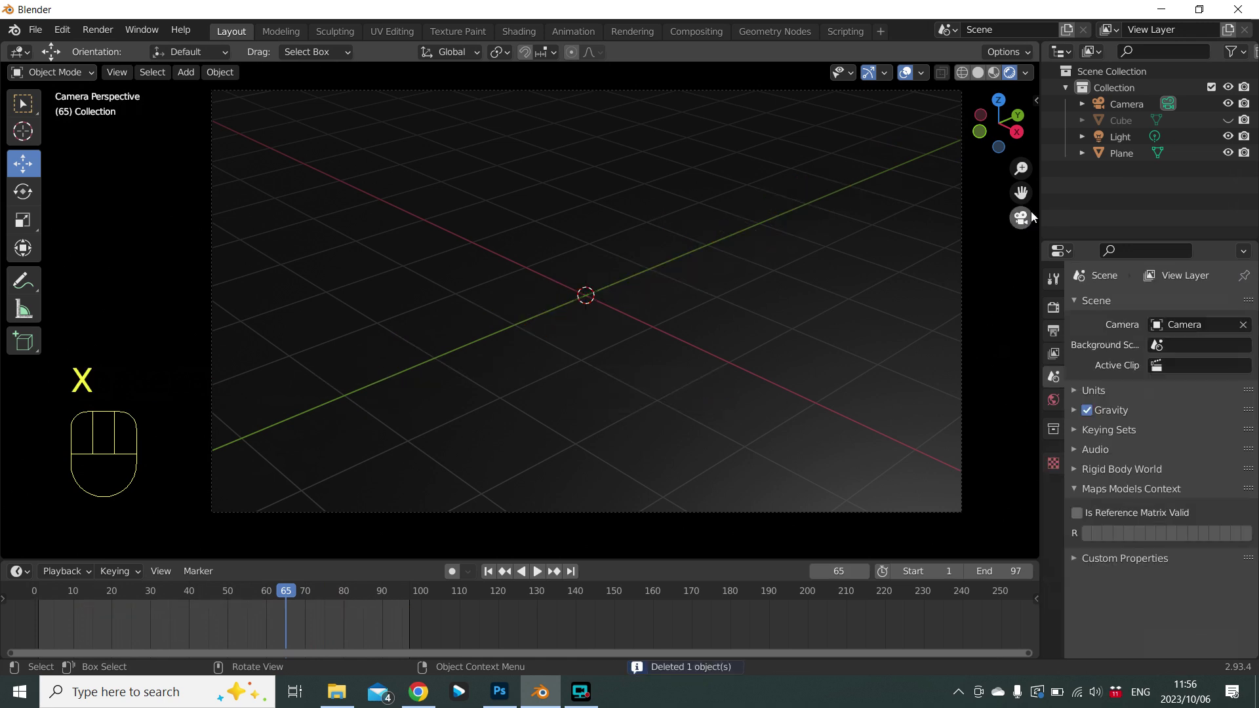
click(1127, 165)
Delete the plane and make the hidden Cube visible again in the Outliner.
key(x)
click(1234, 124)
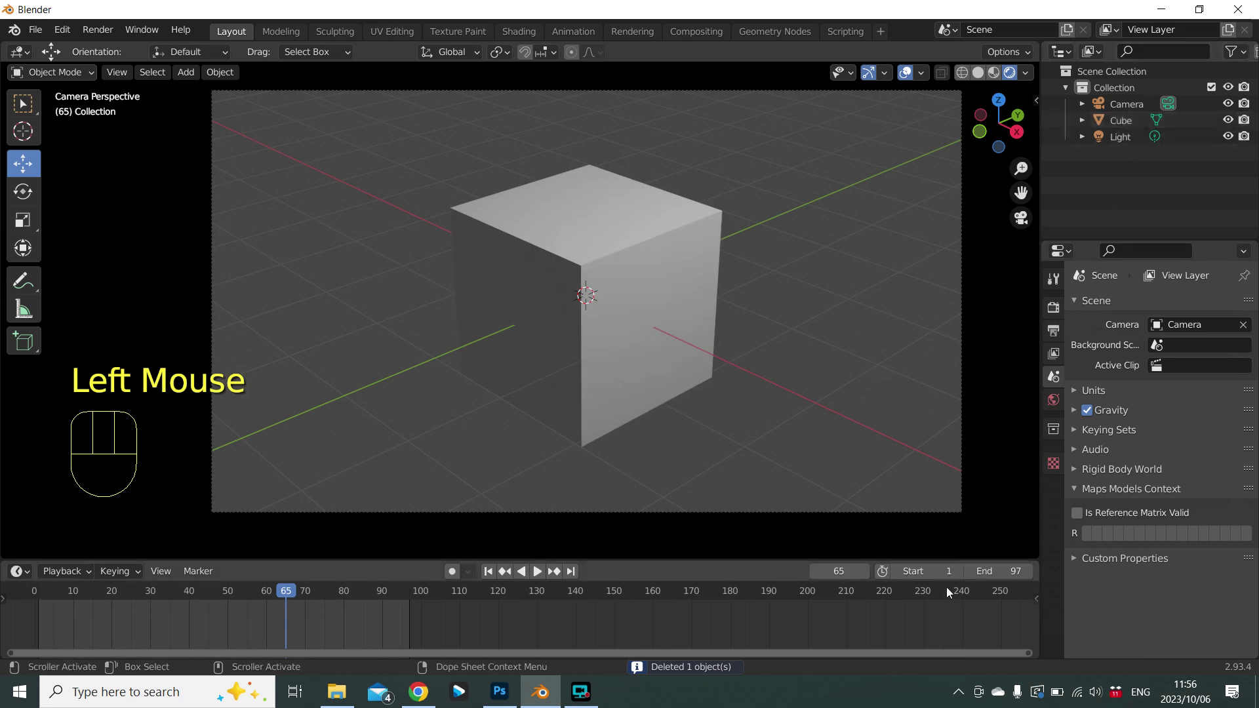
click(784, 516)
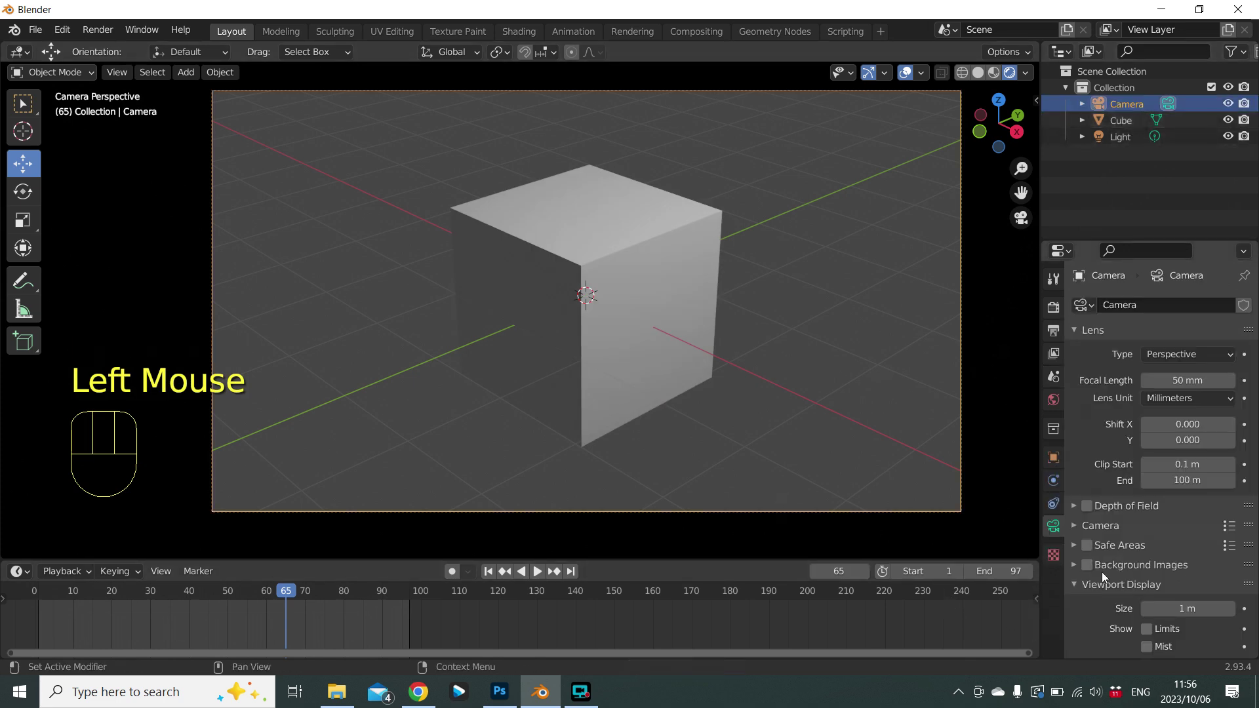
scroll(down, 3)
drag(1183, 623, 1184, 623)
Select the Cube in the viewport and delete it, leaving only camera and light.
scroll(down, 3)
scroll(up, 3)
click(553, 324)
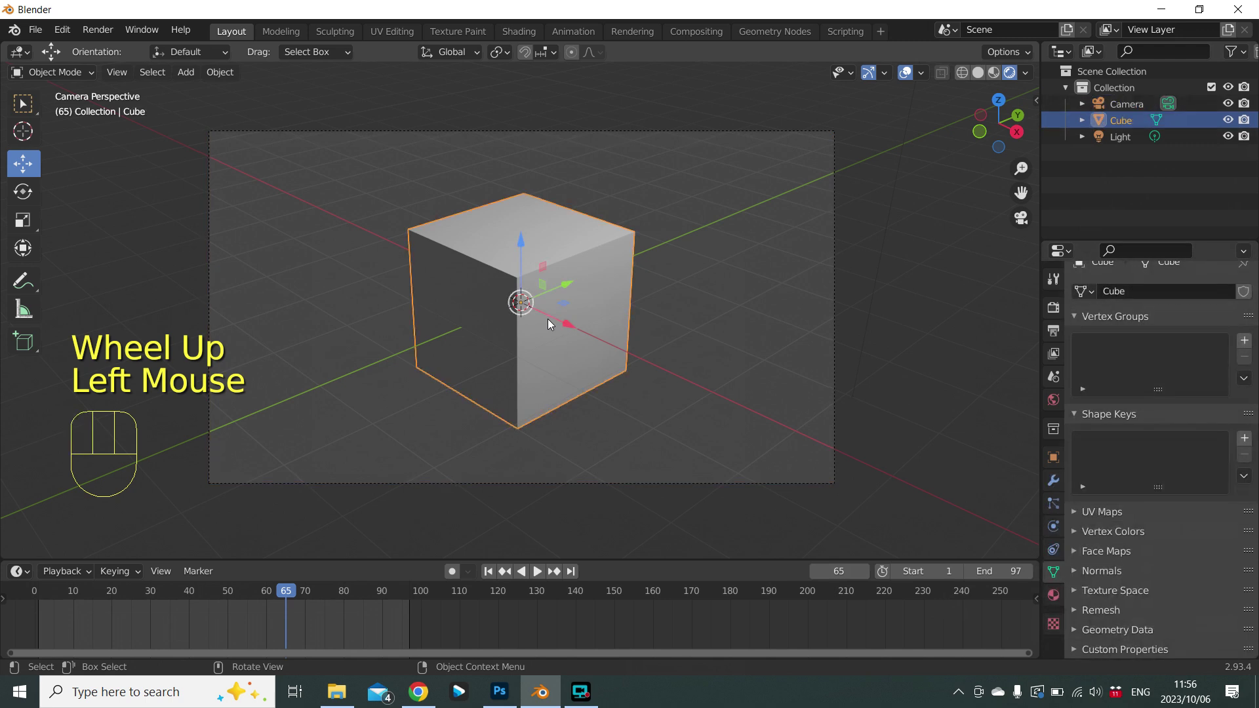
key(x)
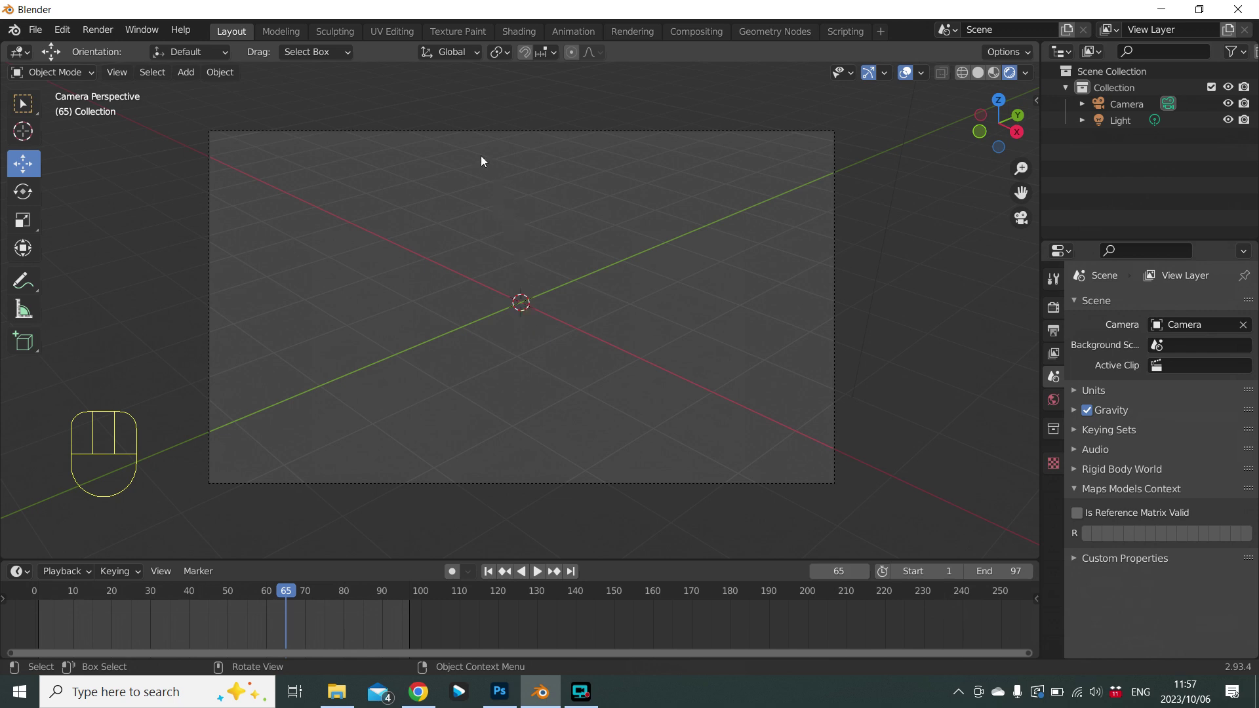
drag(195, 78, 206, 167)
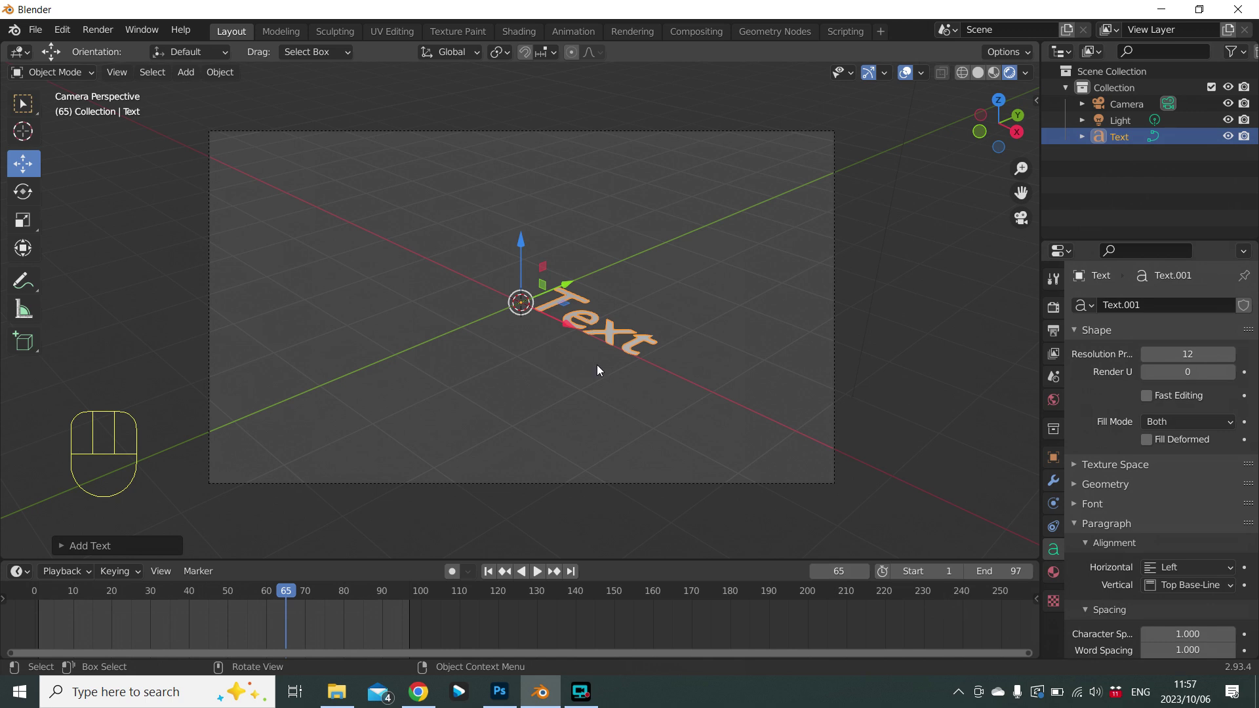
key(s)
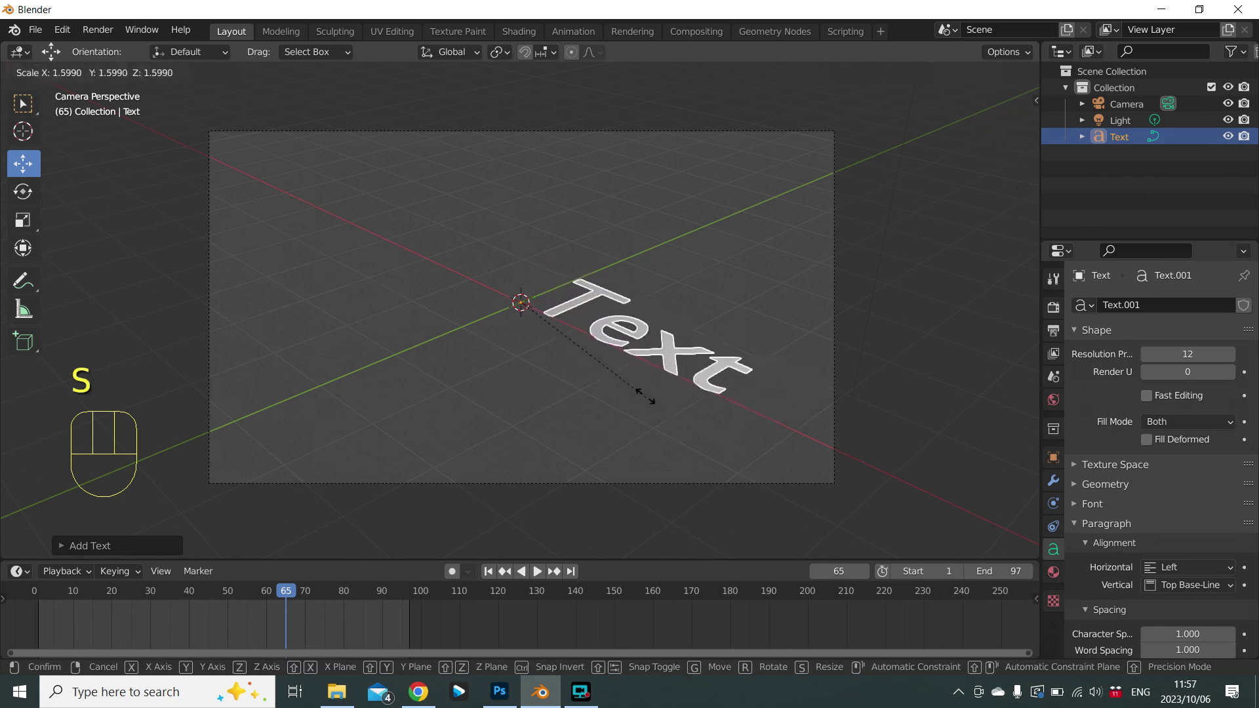
right_click(657, 397)
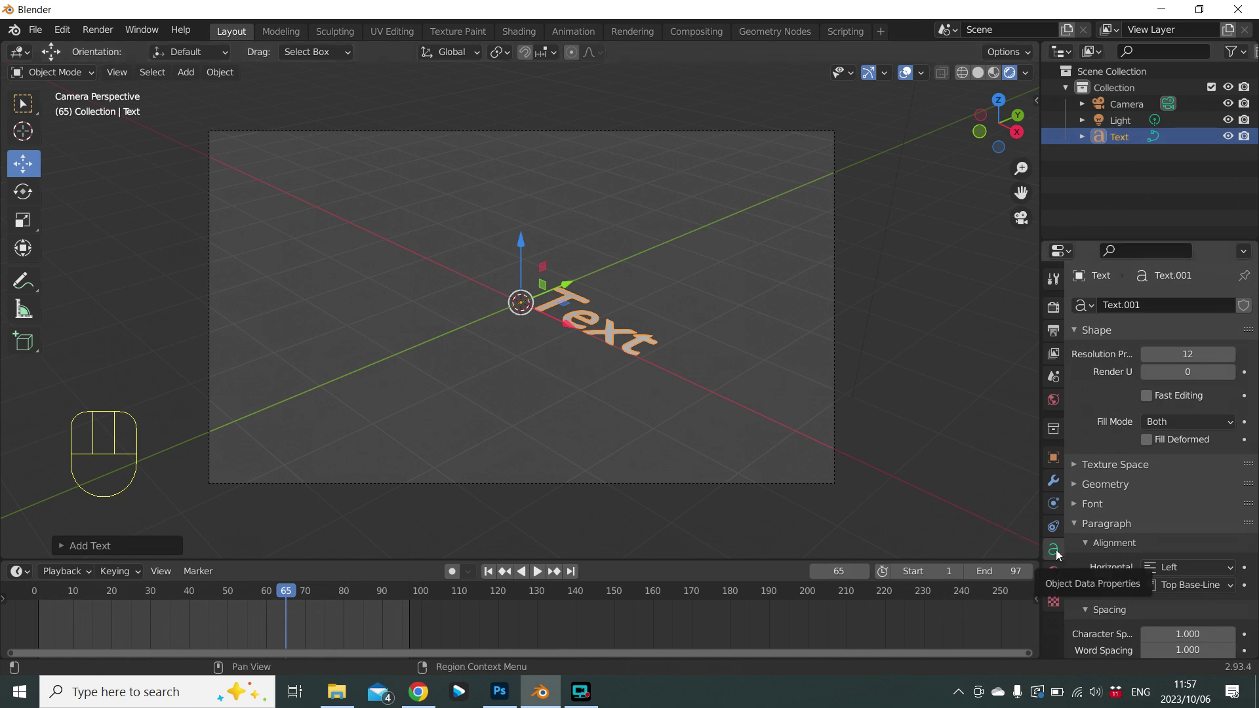
Set the Text object's Paragraph alignment to Center horizontally and vertically.
click(1063, 554)
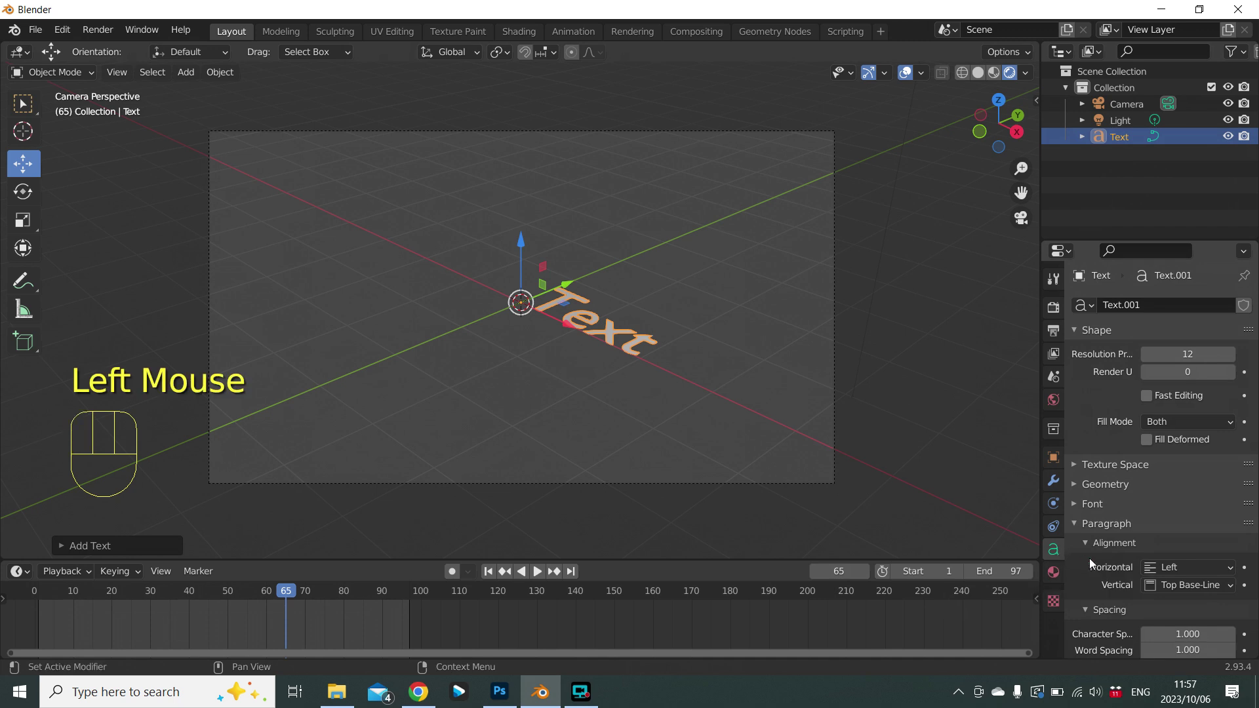
scroll(down, 3)
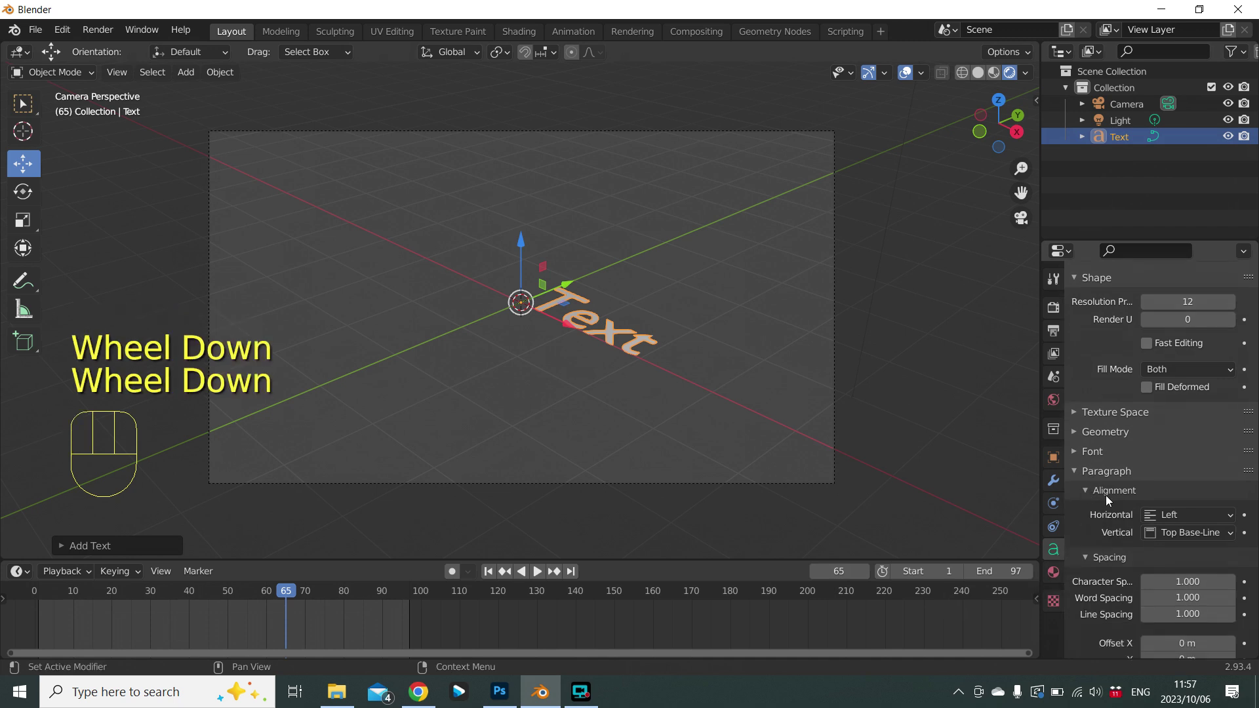
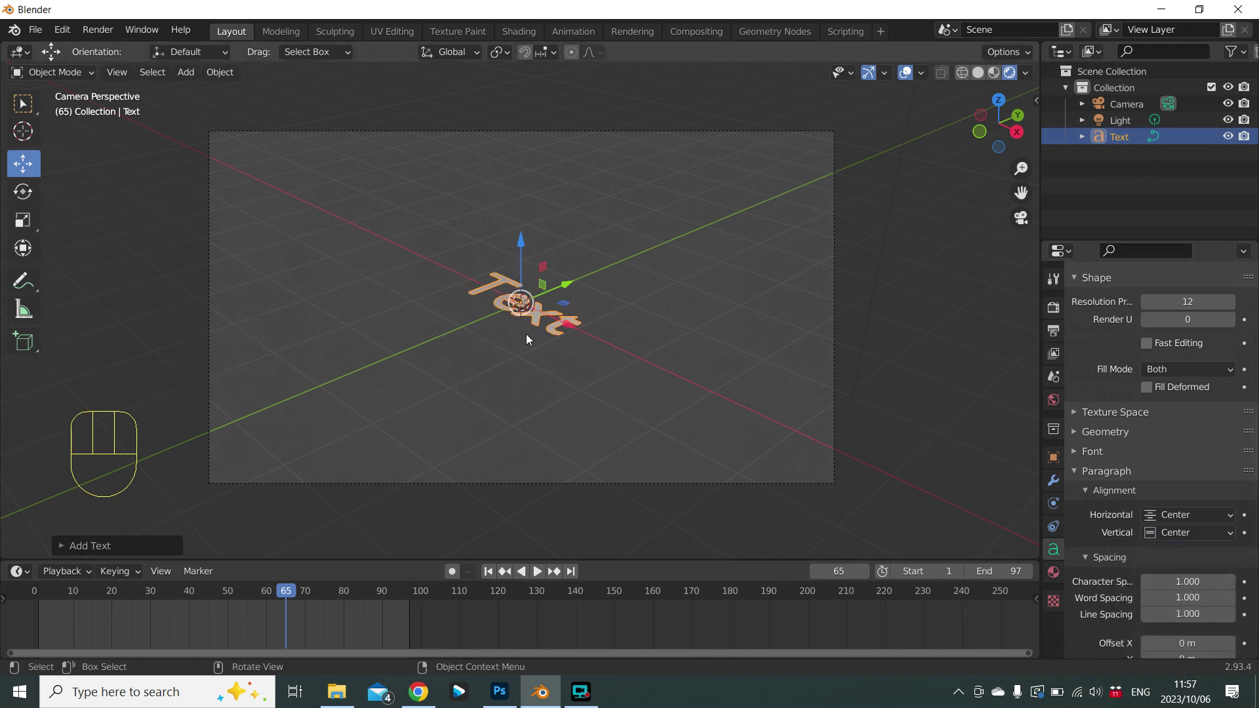
drag(522, 351, 406, 349)
scroll(up, 3)
Inspect the centered text from another angle and return to camera view.
drag(562, 372, 676, 319)
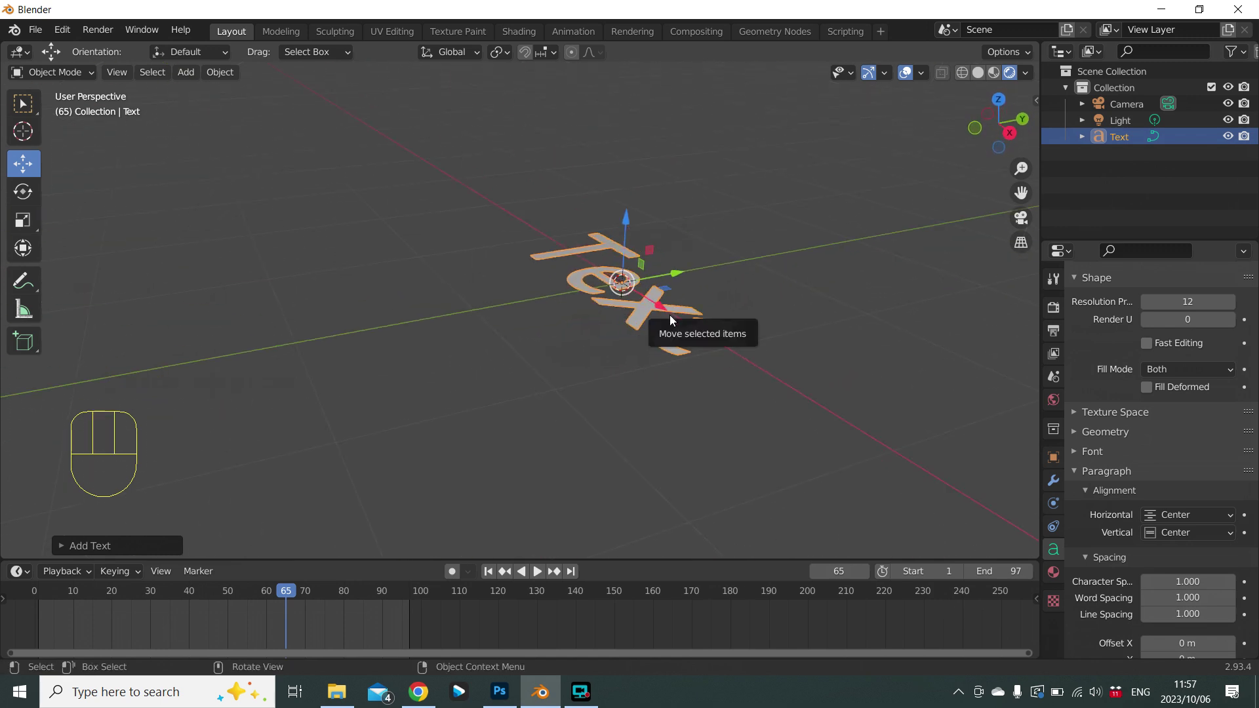
key(KP_0)
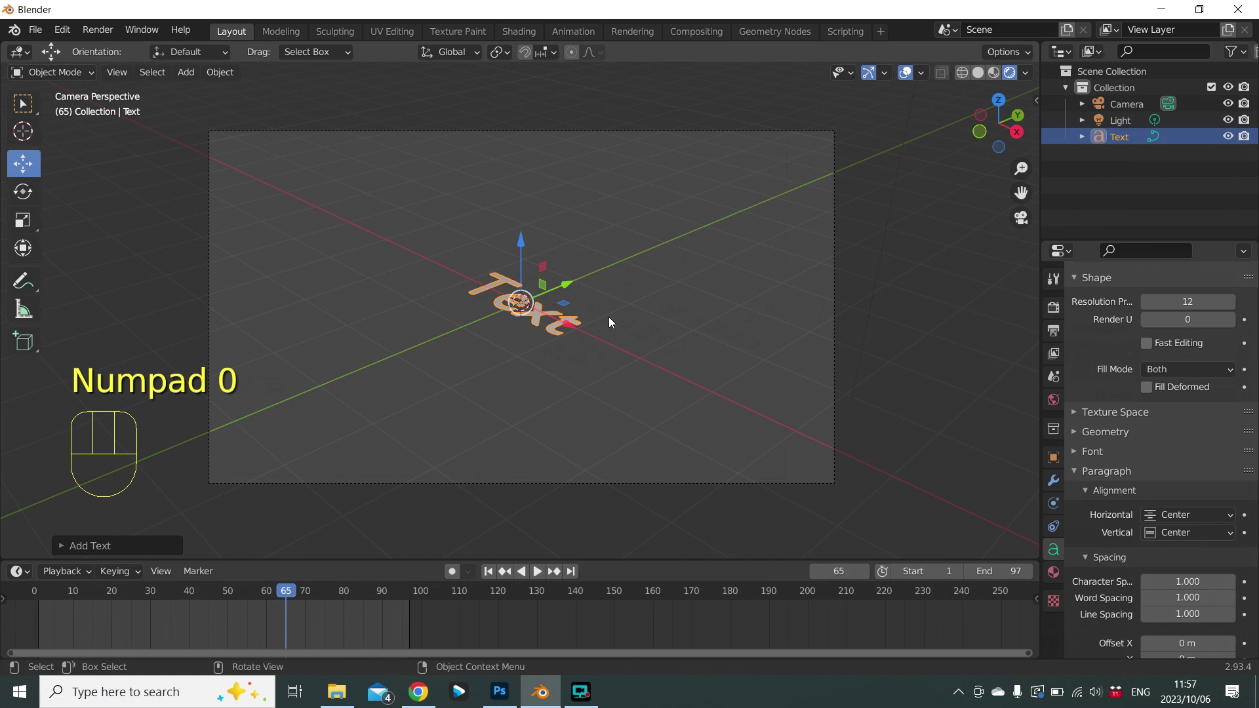
scroll(up, 3)
scroll(down, 3)
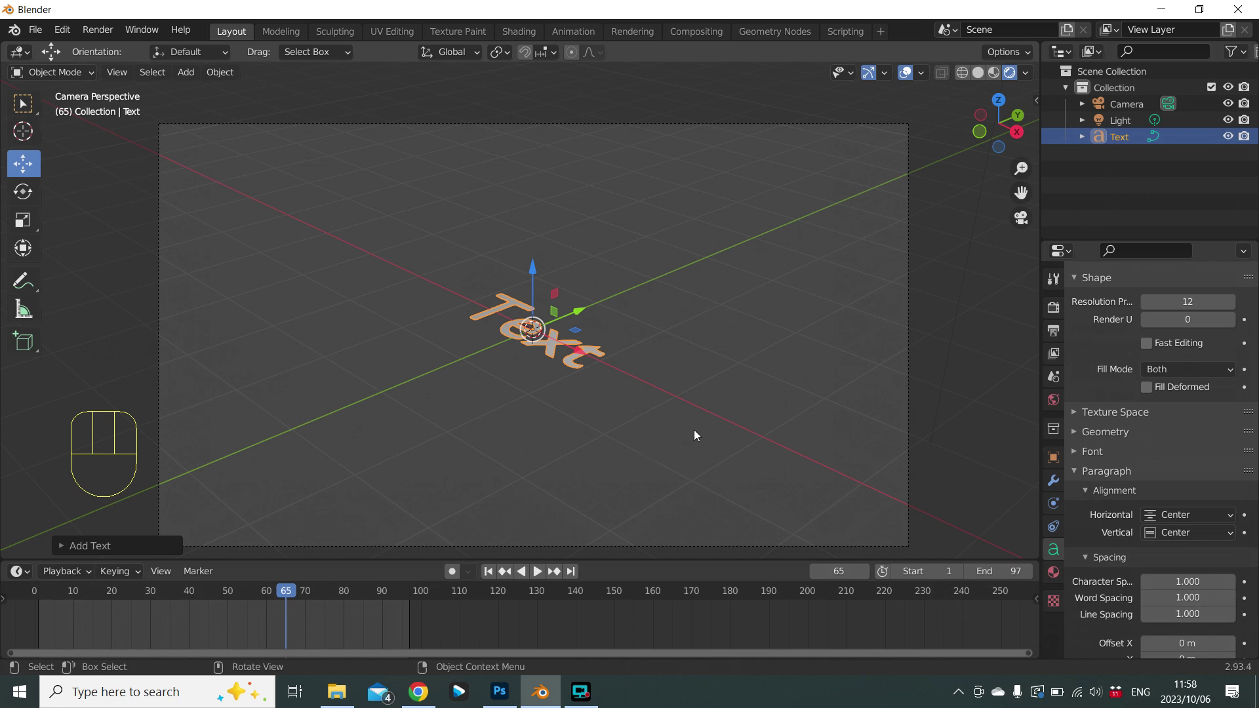
Attempt Z-axis rotations of the text and cancel them before entering a value.
key(r)
key(z)
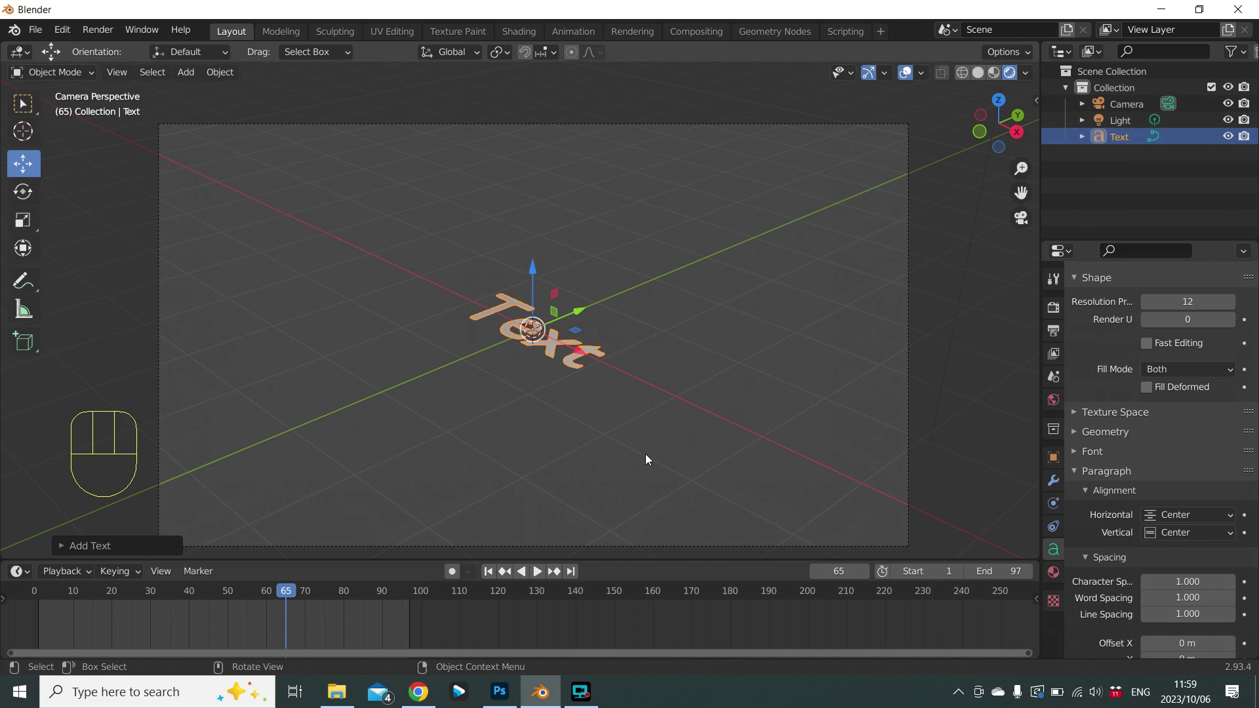
key(r)
key(z)
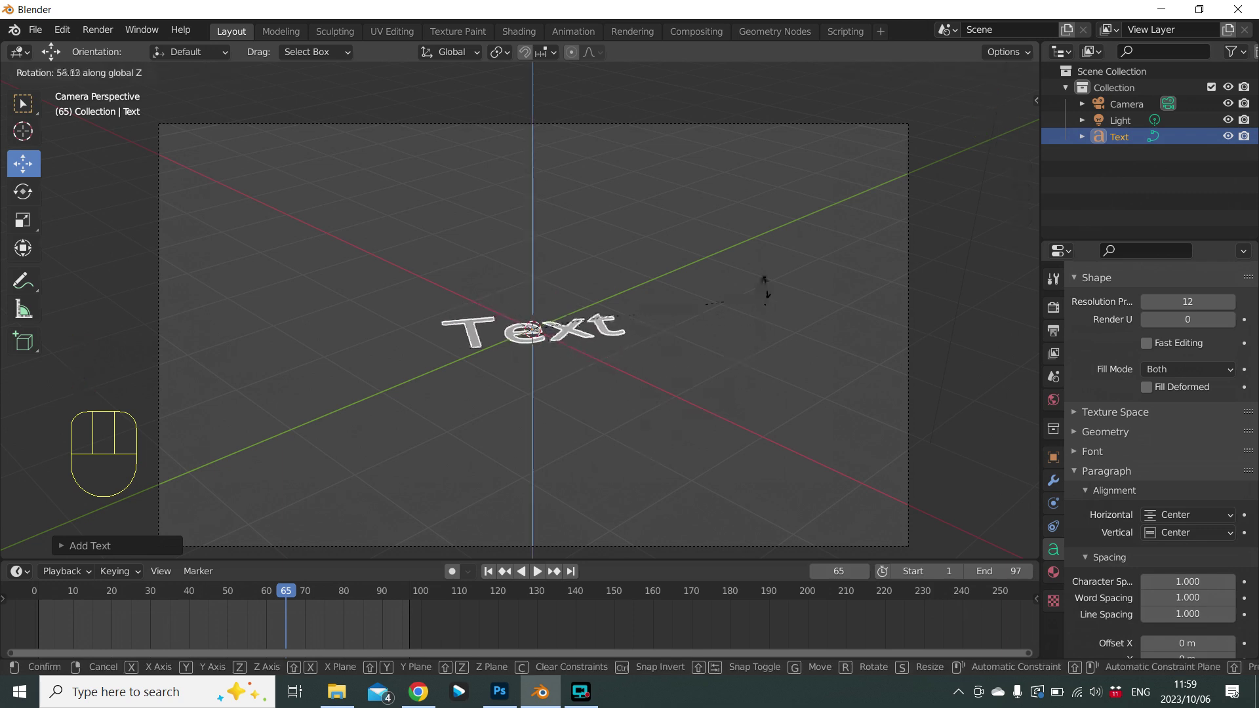
right_click(770, 237)
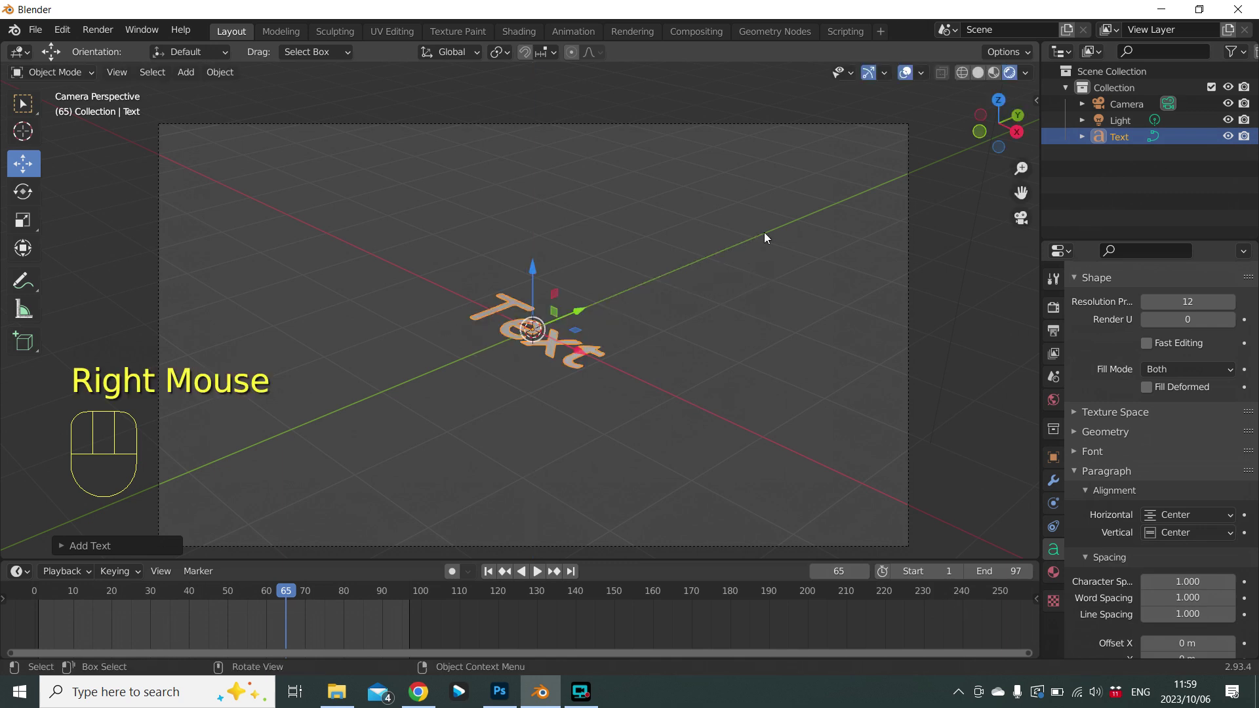
key(r)
key(z)
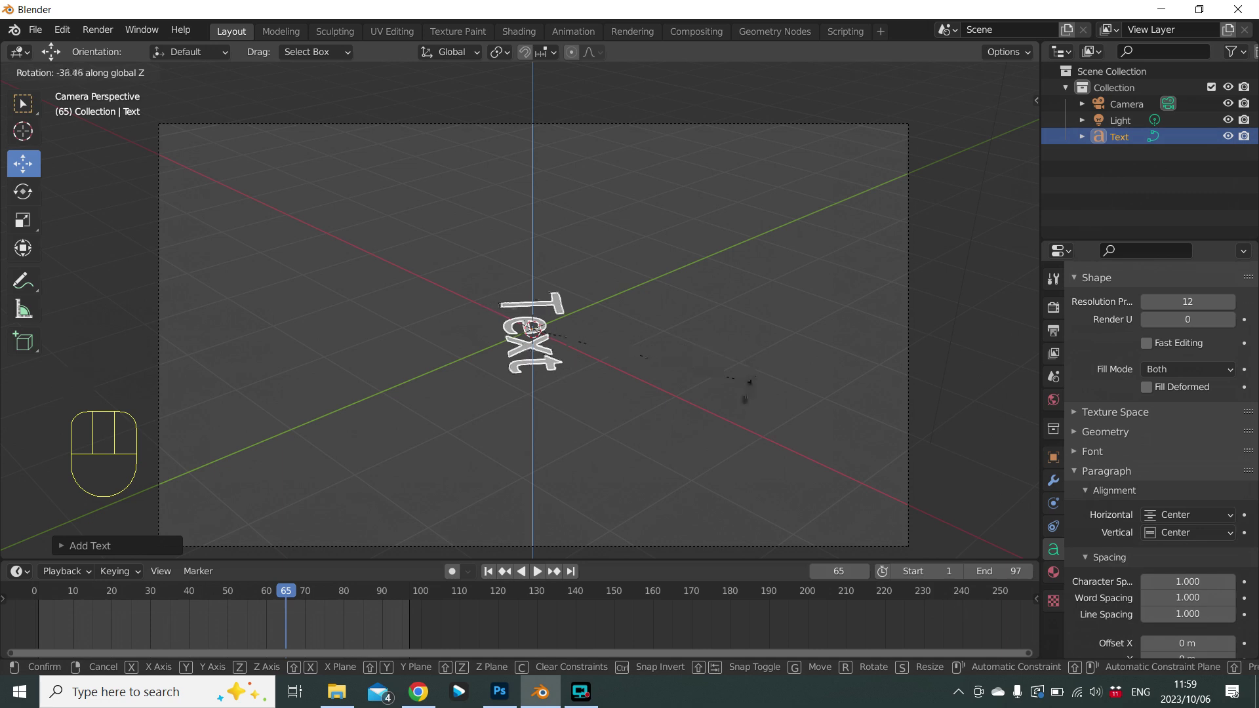
right_click(725, 446)
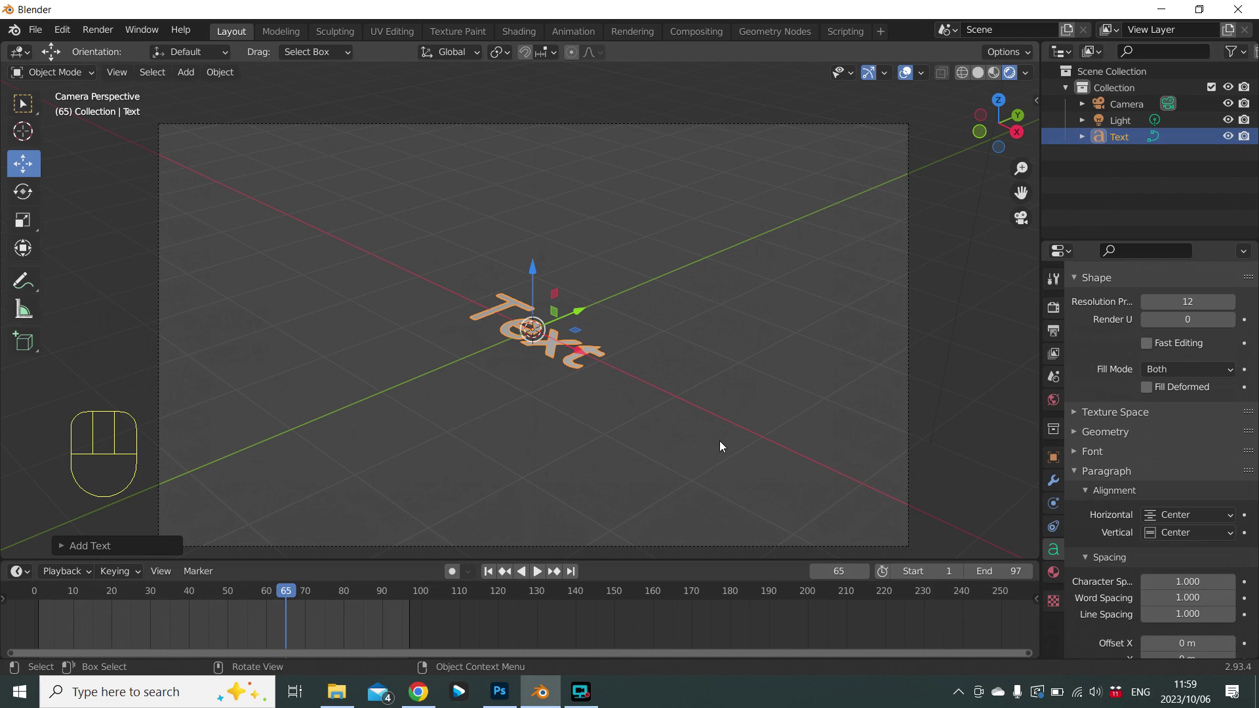
Rotate the Text object exactly 90 degrees about the Z axis.
key(r)
key(z)
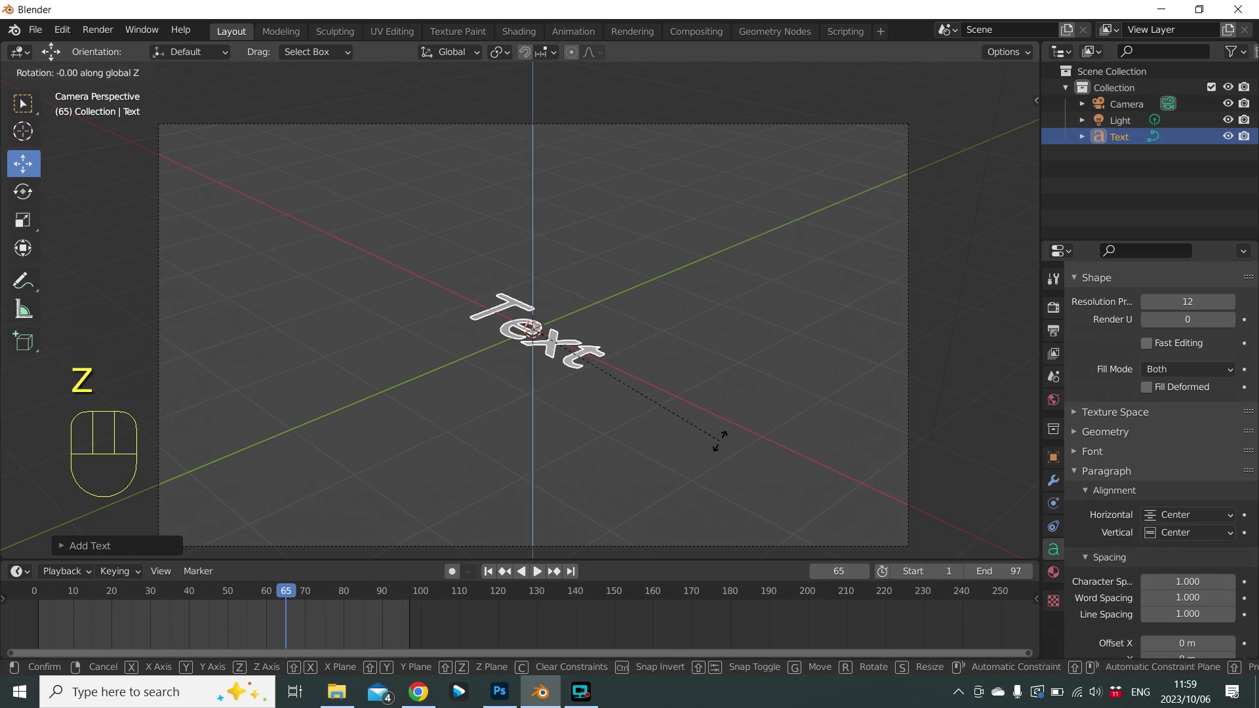
key(KP_9)
key(KP_0)
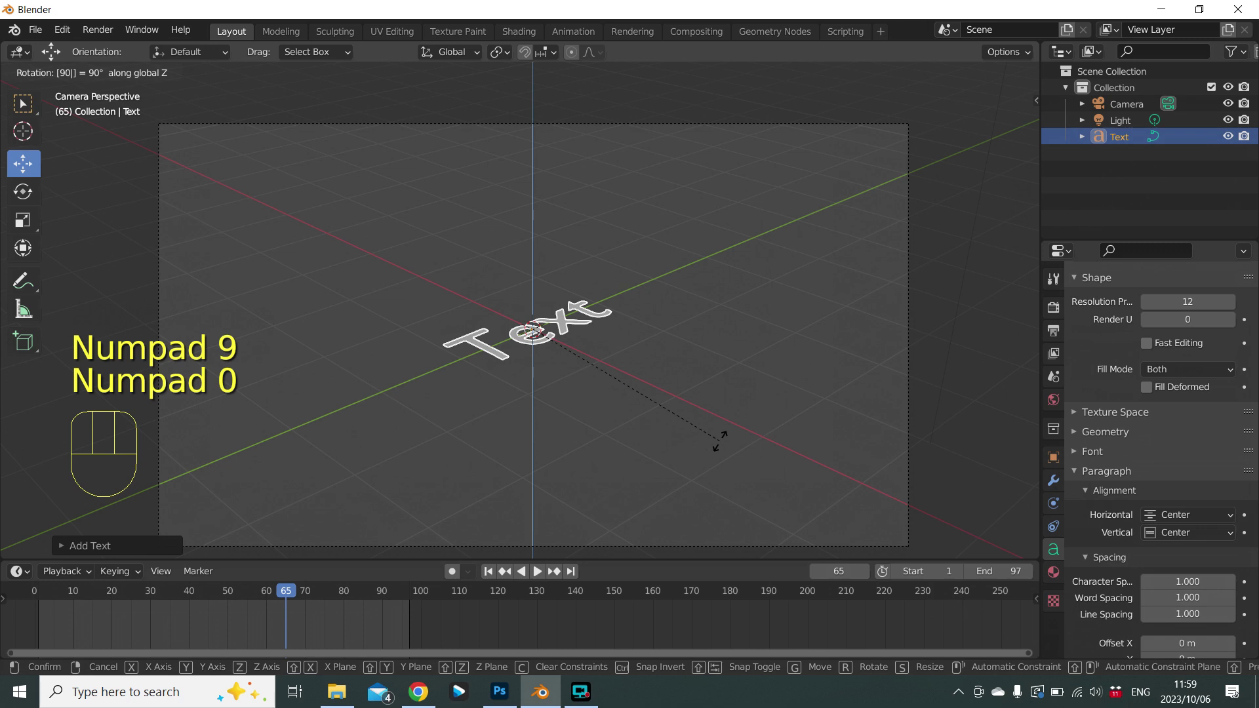
key(KP_Enter)
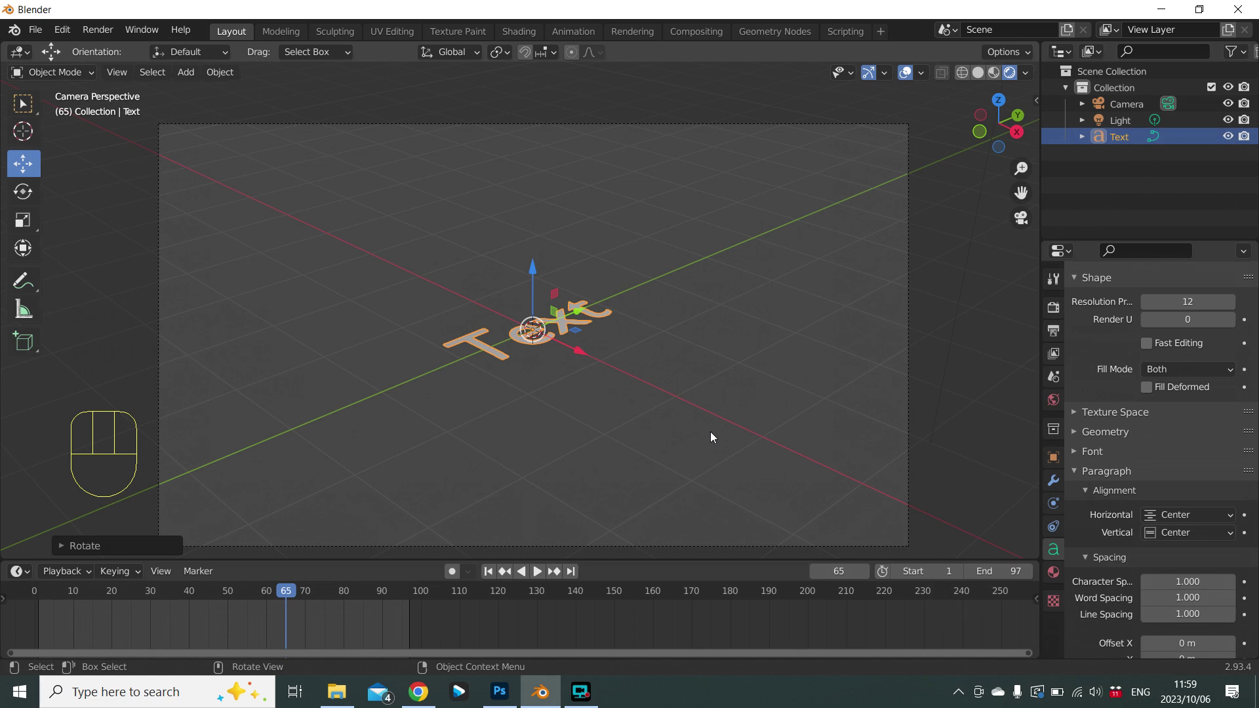
Edit the text to replace the placeholder word with SUBSCRIBE and return to Object Mode.
key(Tab)
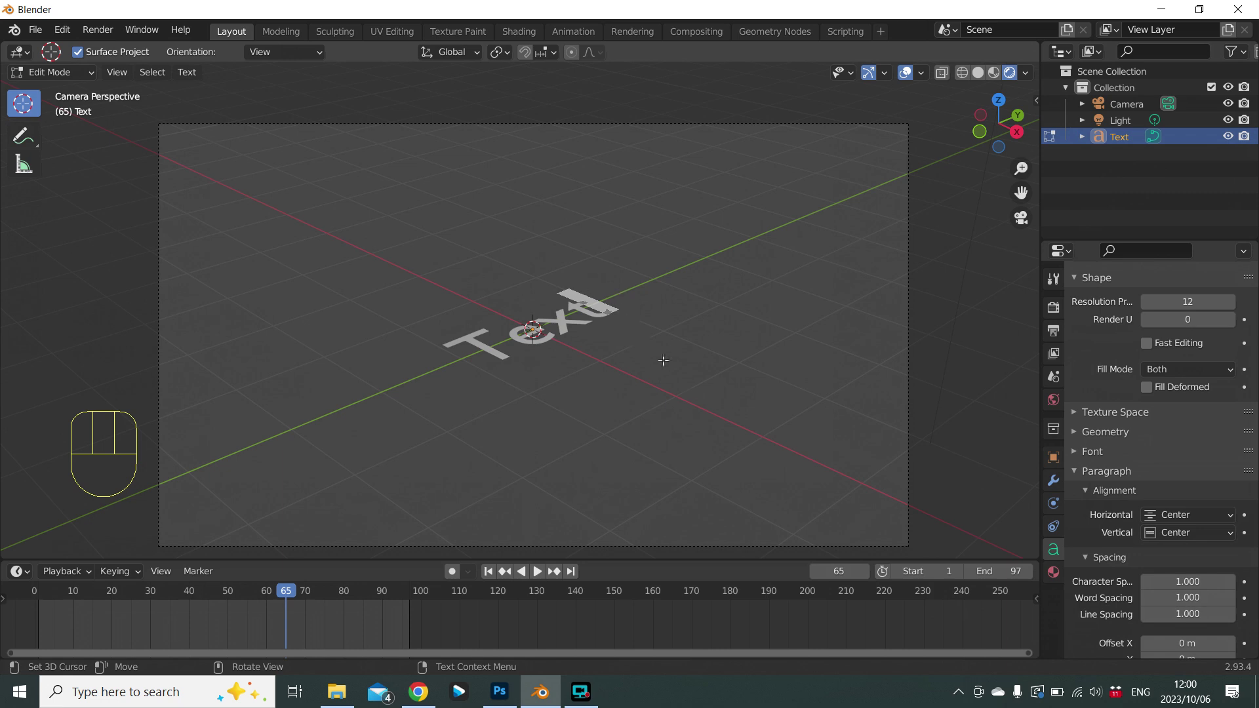
key(BackSpace)
key(BackSpace)
key(BackSpace)
key(BackSpace)
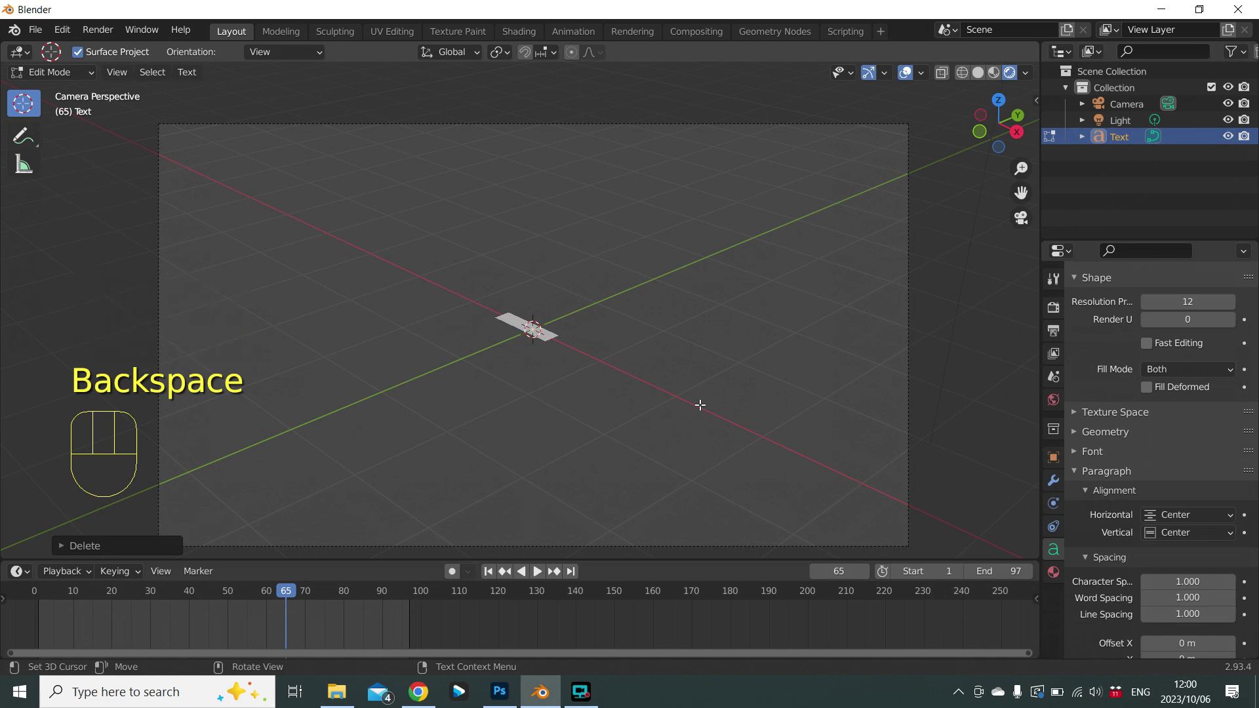
key(s)
key(u)
key(b)
key(s)
key(c)
key(r)
key(i)
key(b)
key(e)
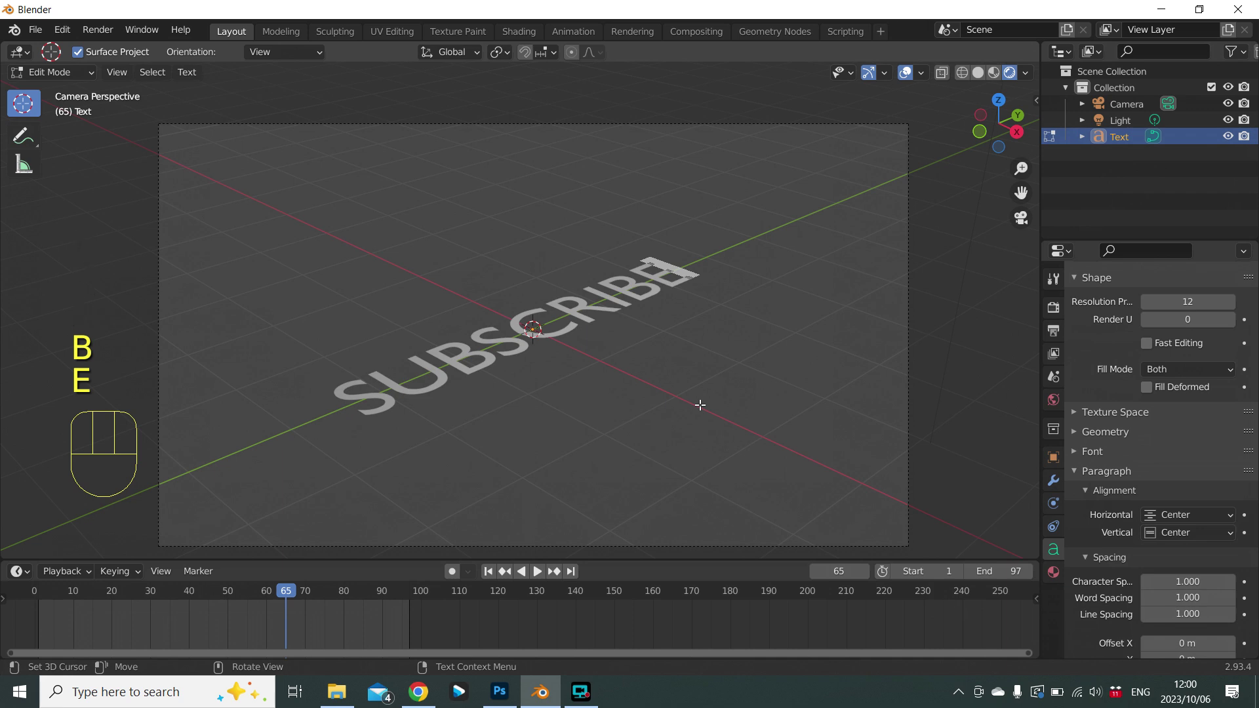
key(Tab)
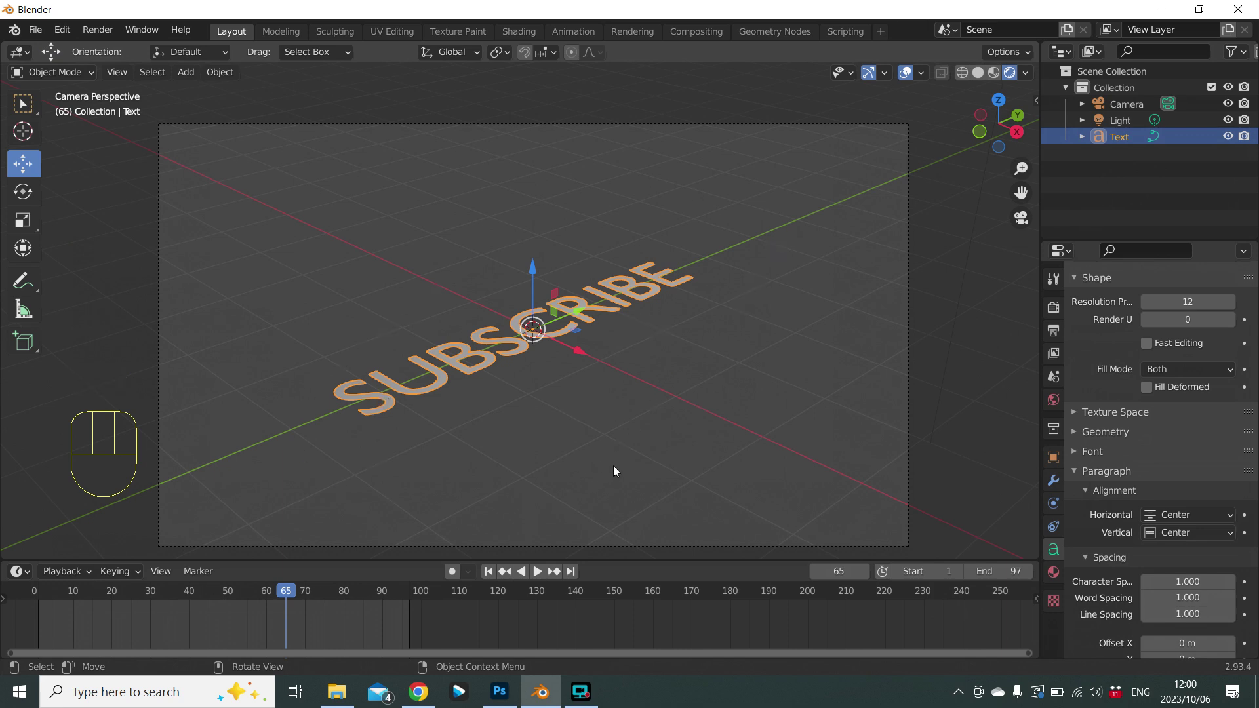
Scale the SUBSCRIBE text up and move it about 0.96 m along the Y axis.
key(s)
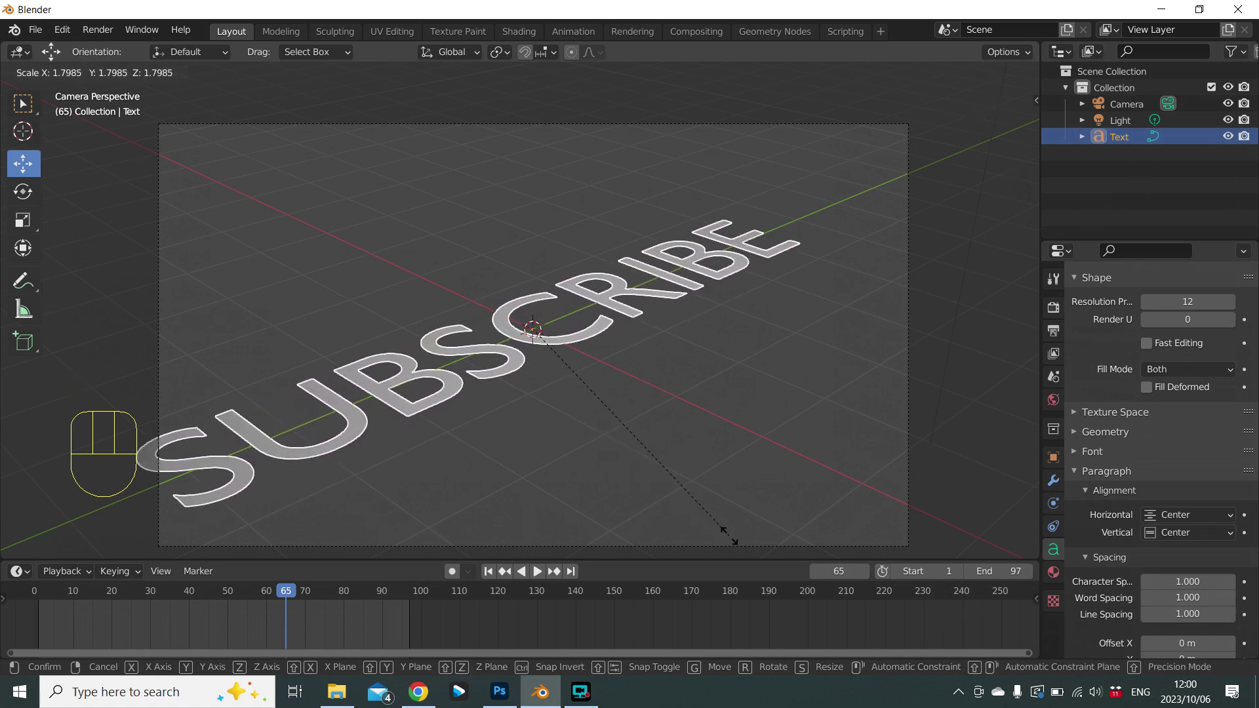
click(734, 541)
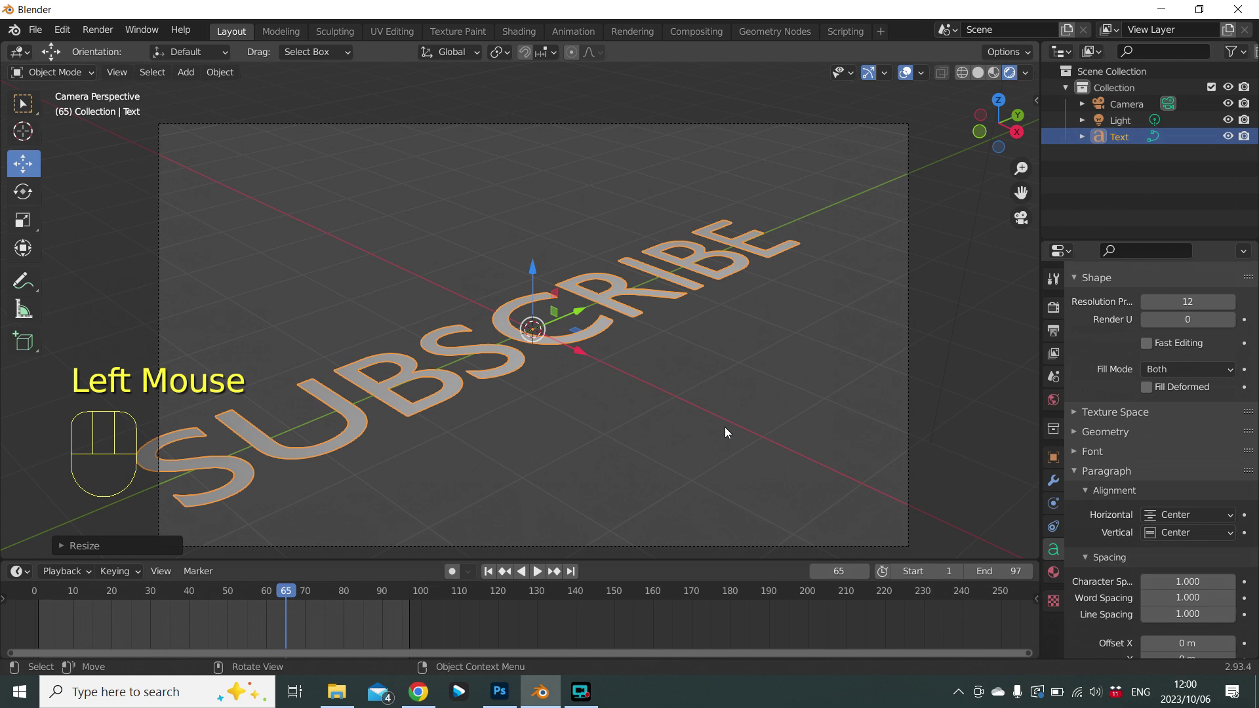
key(g)
key(y)
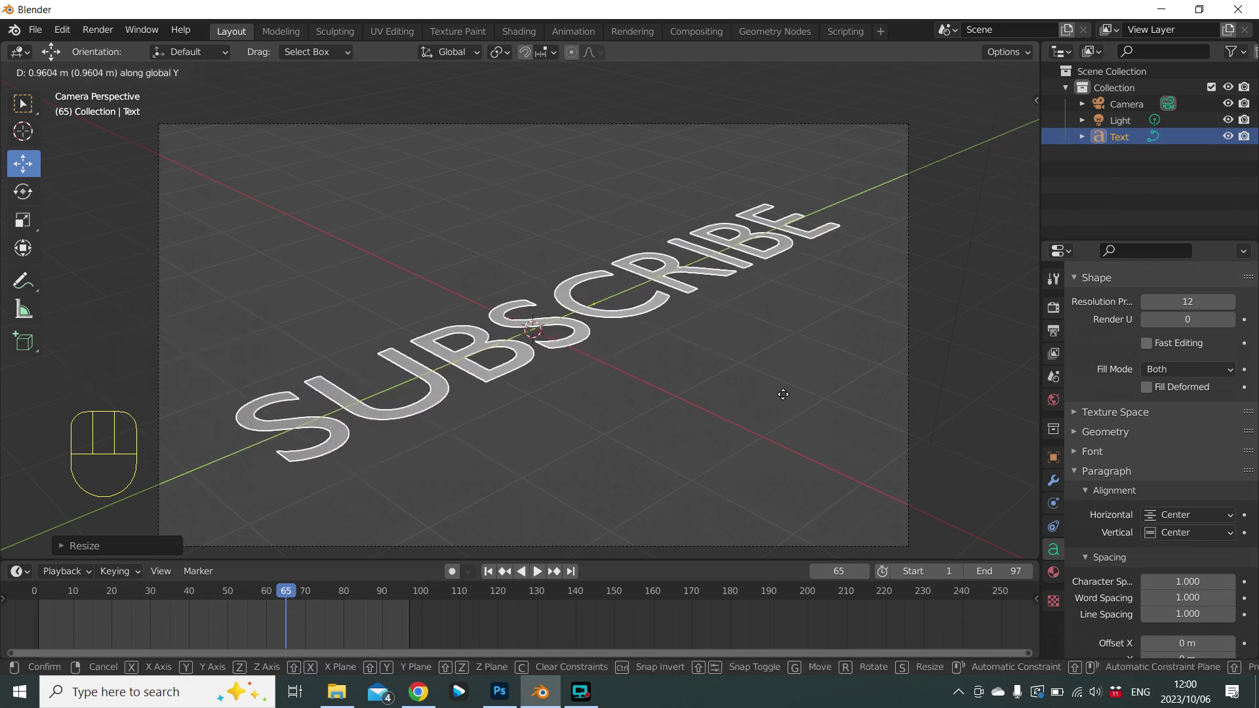
click(787, 398)
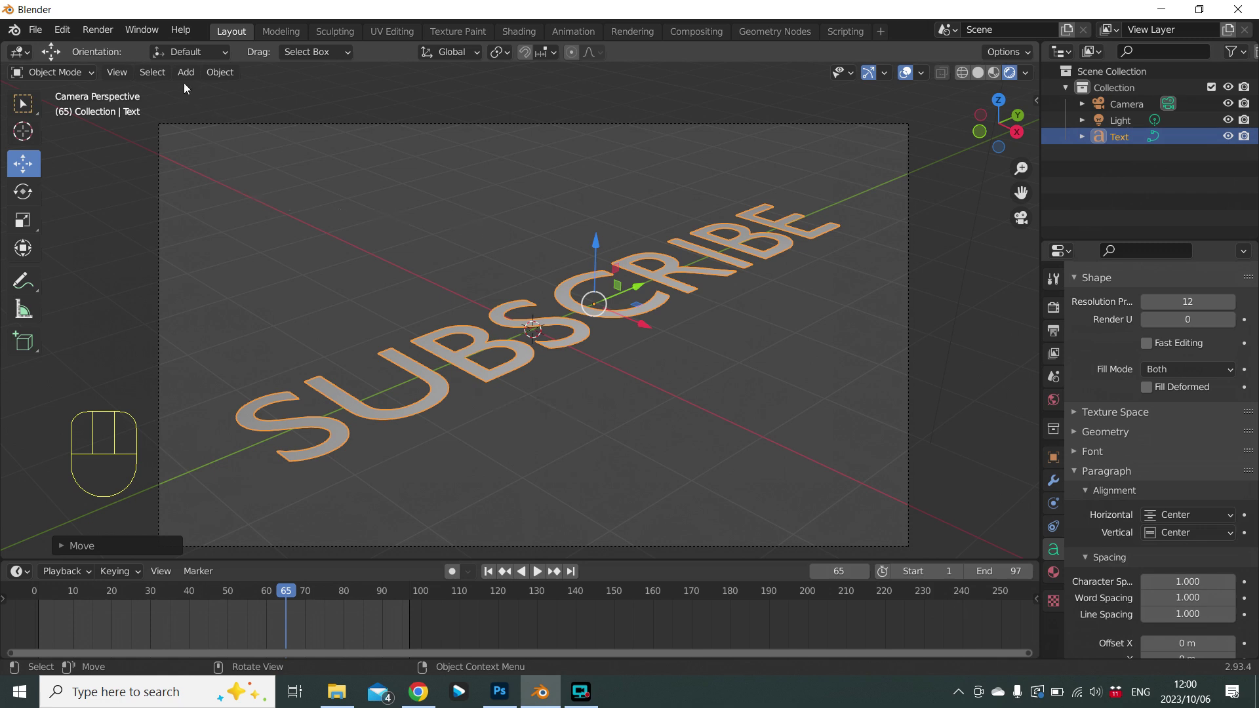
Add a mesh plane at the origin and scale it up into a large floor.
drag(188, 74, 341, 96)
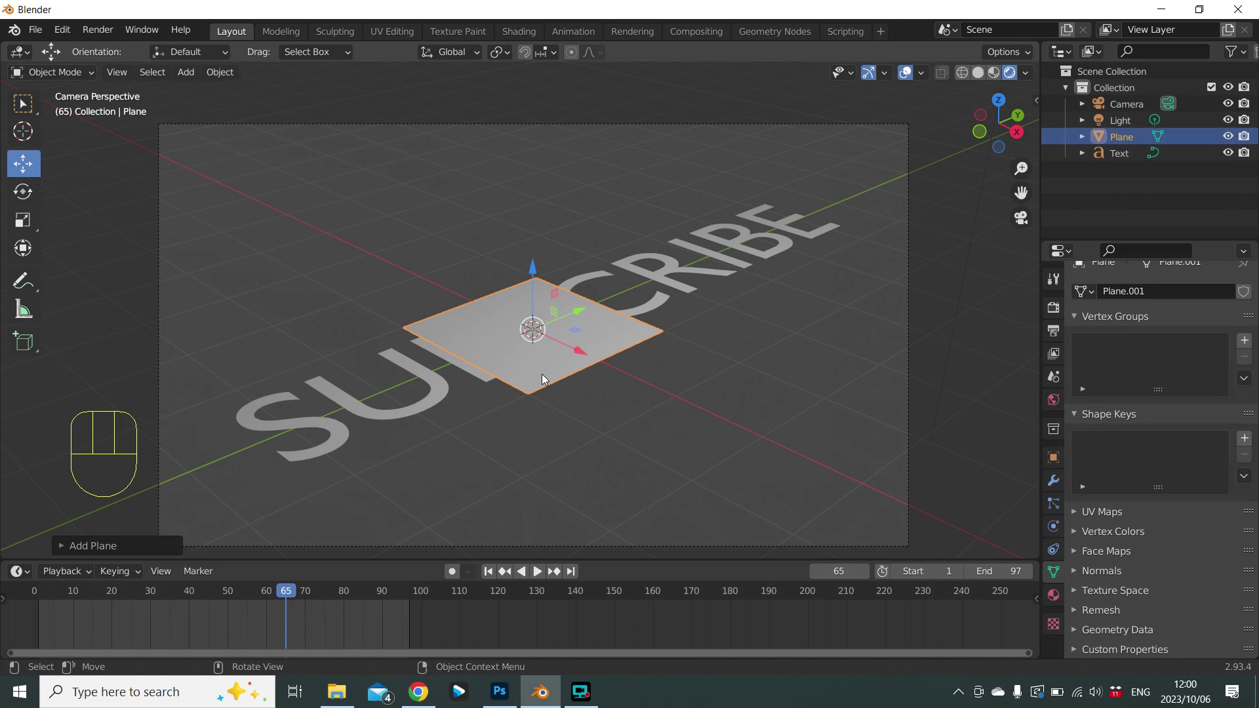
scroll(up, 3)
scroll(down, 3)
key(s)
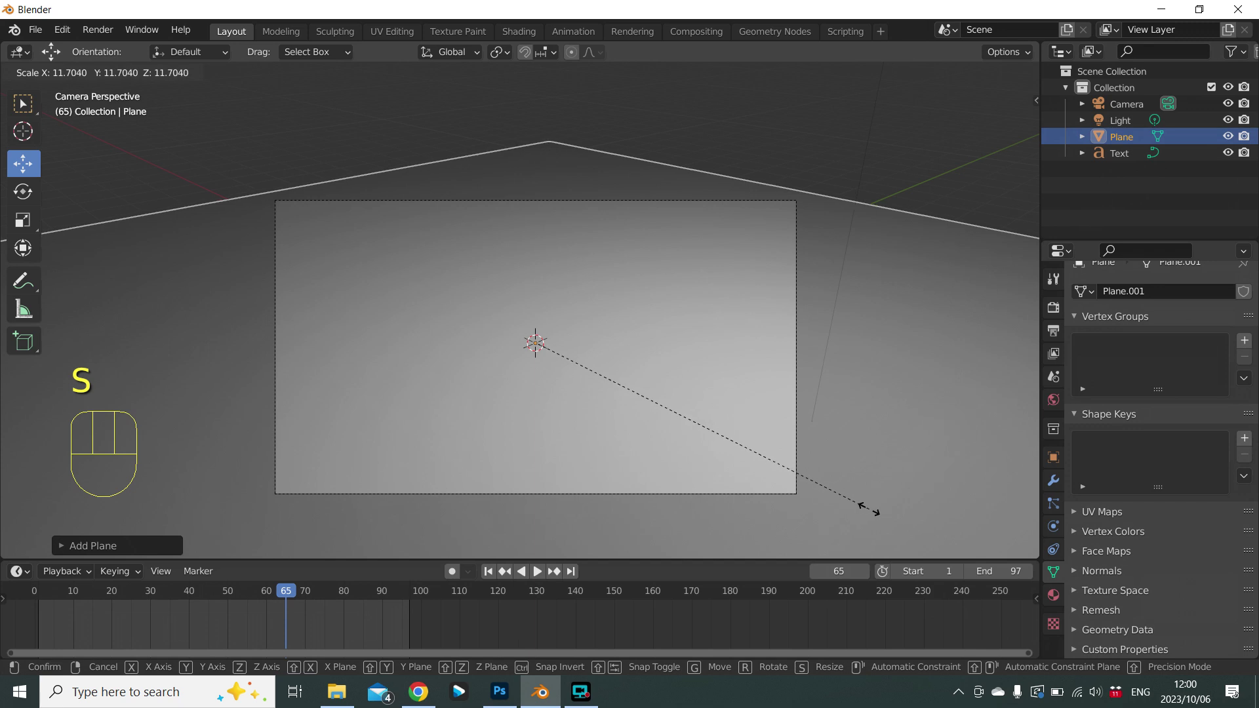
click(871, 513)
Lower the floor plane slightly along Z so it sits beneath the text.
scroll(up, 3)
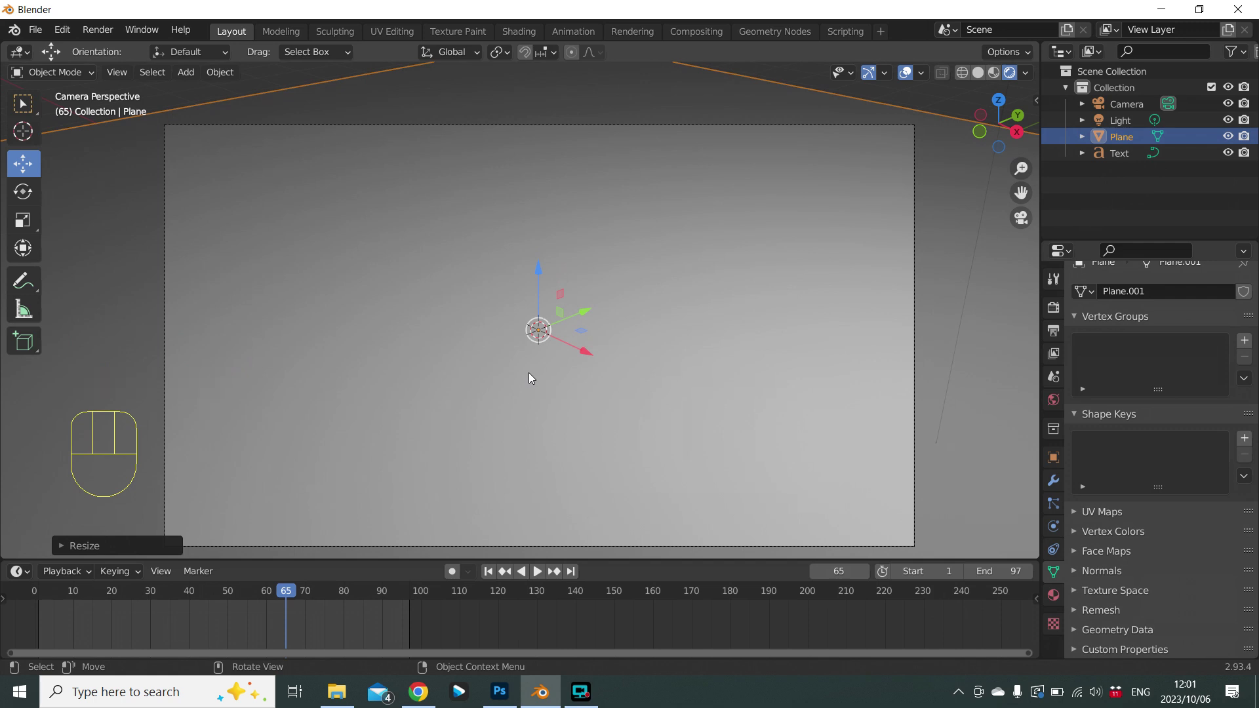
key(g)
key(z)
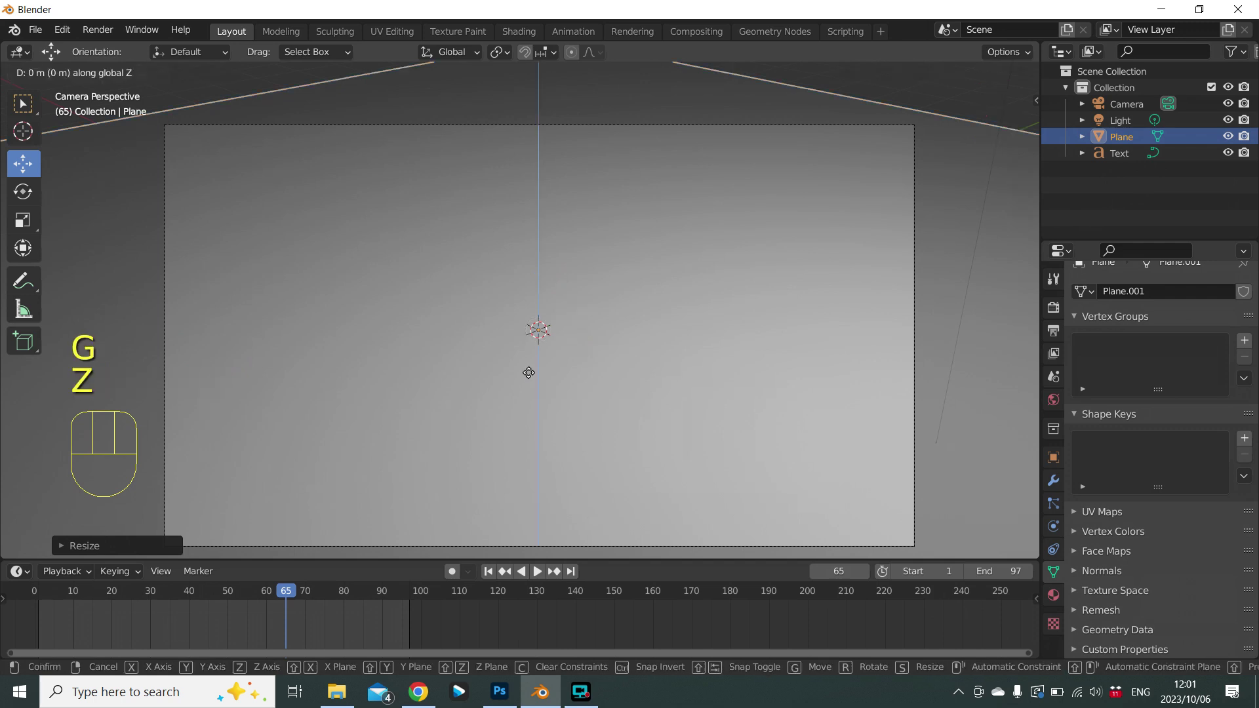
key(Down)
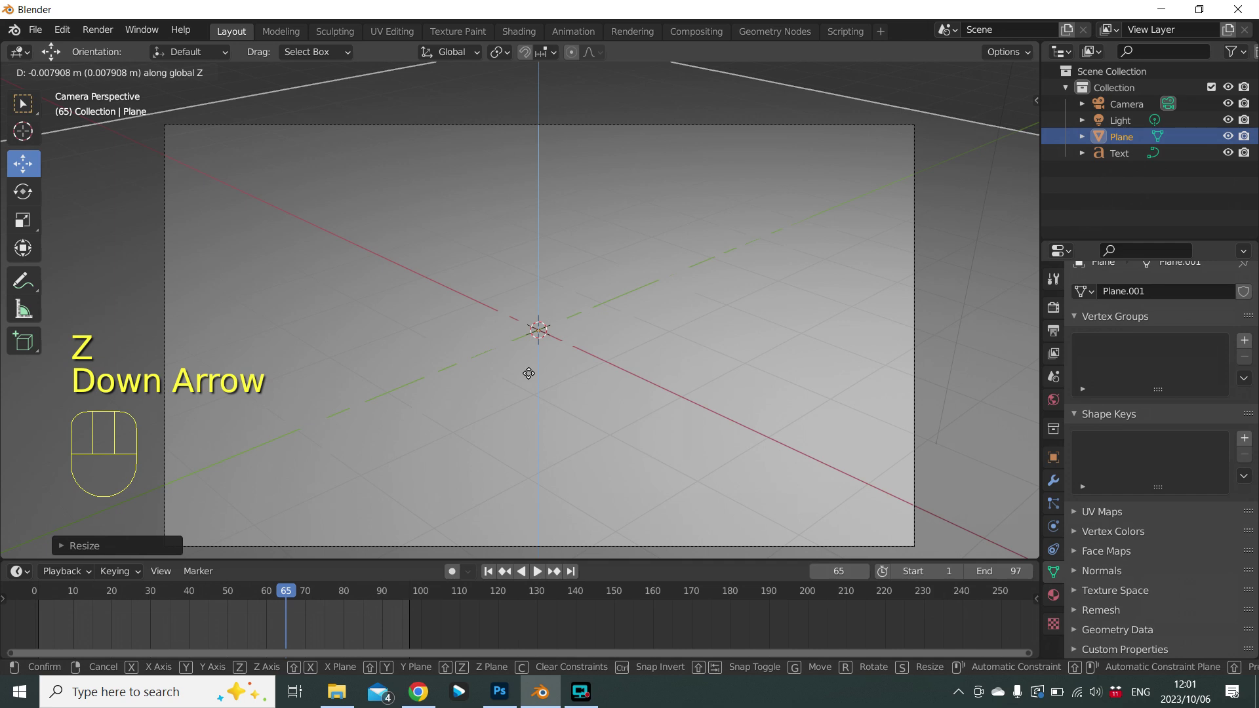
key(Down)
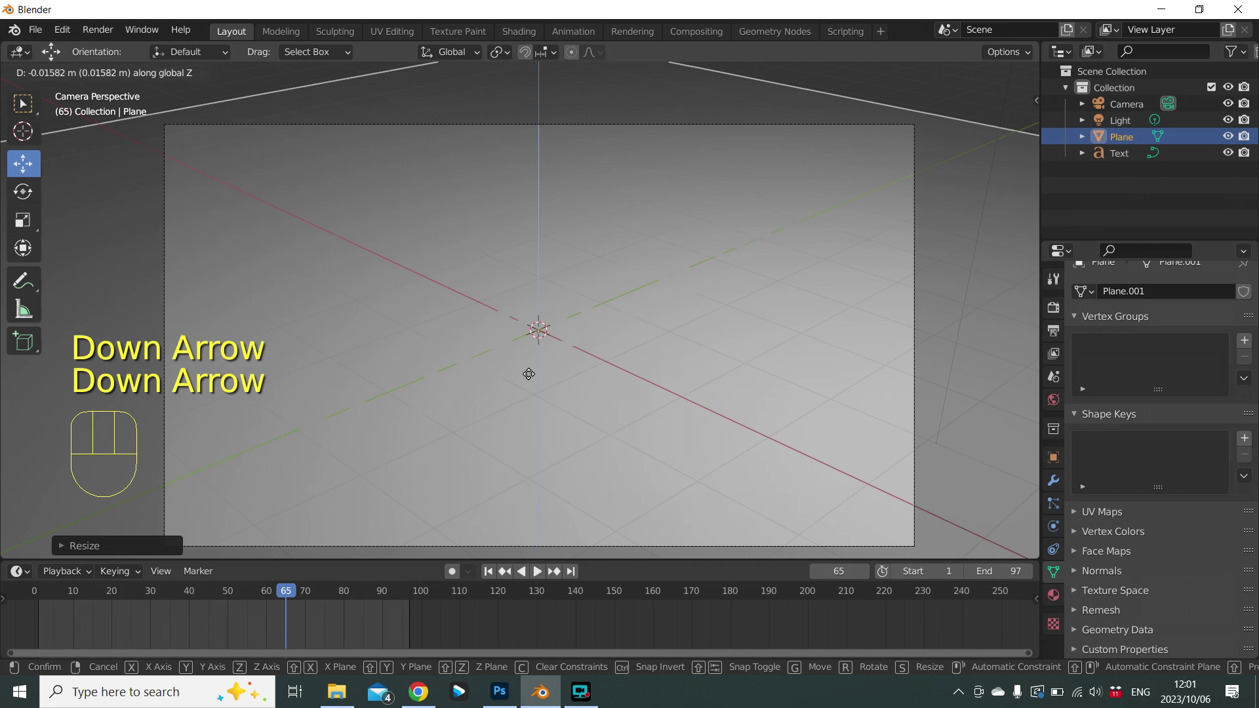
key(KP_Enter)
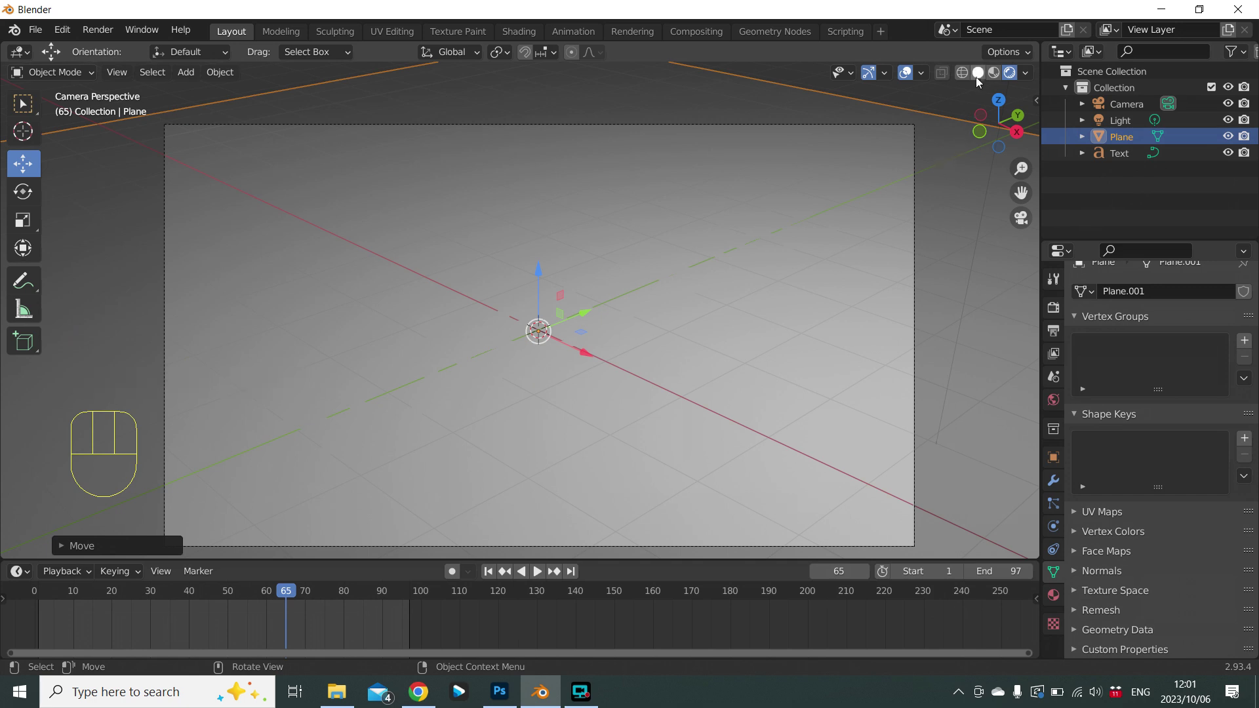
Create a new material for the plane with a black base colour.
click(981, 82)
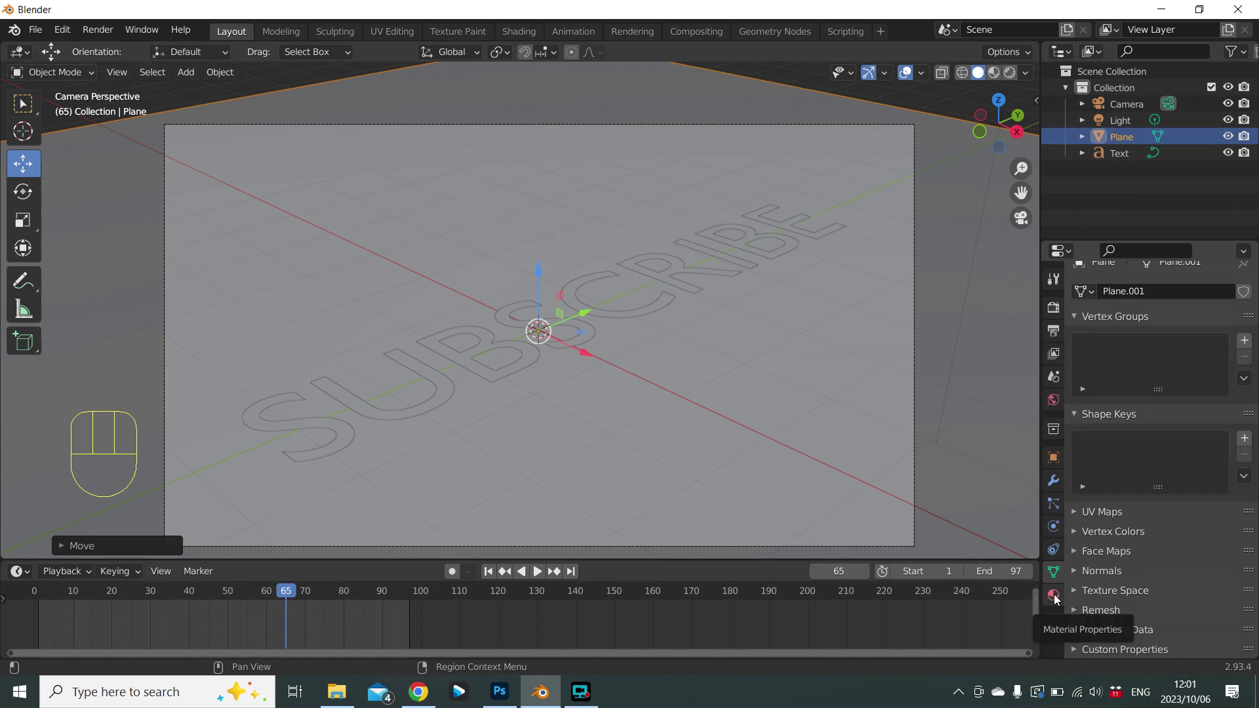
click(1061, 599)
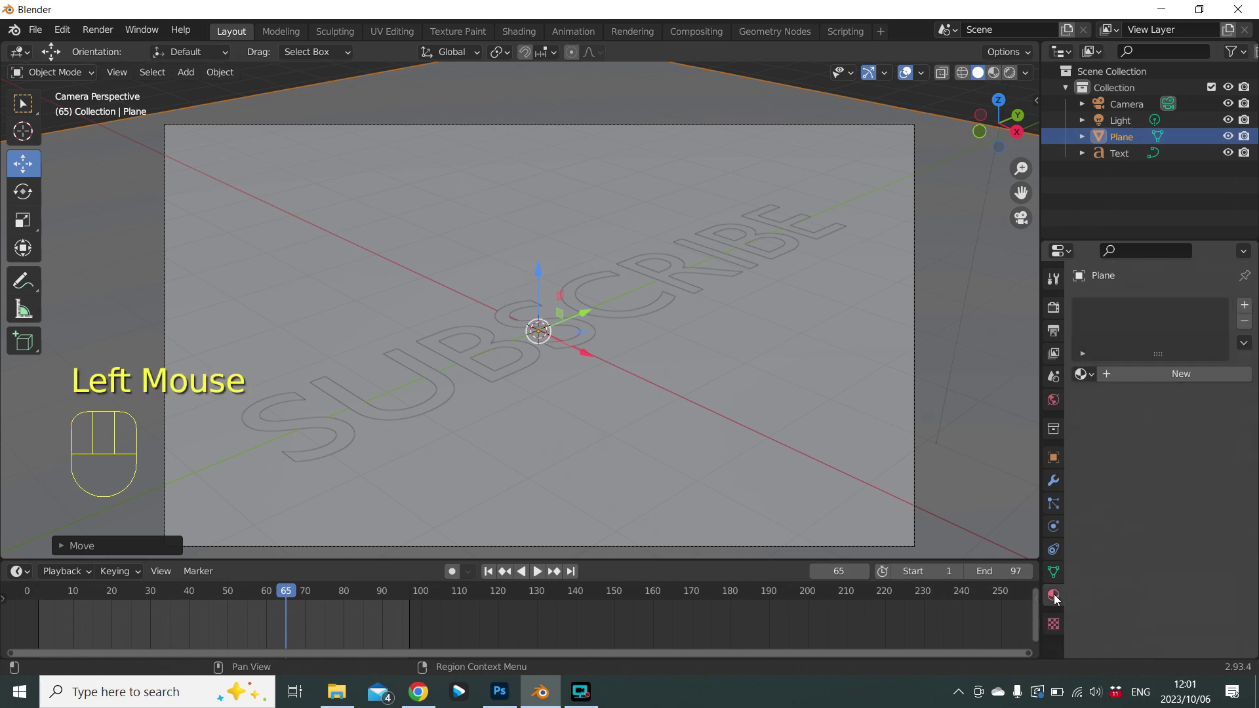
click(1166, 380)
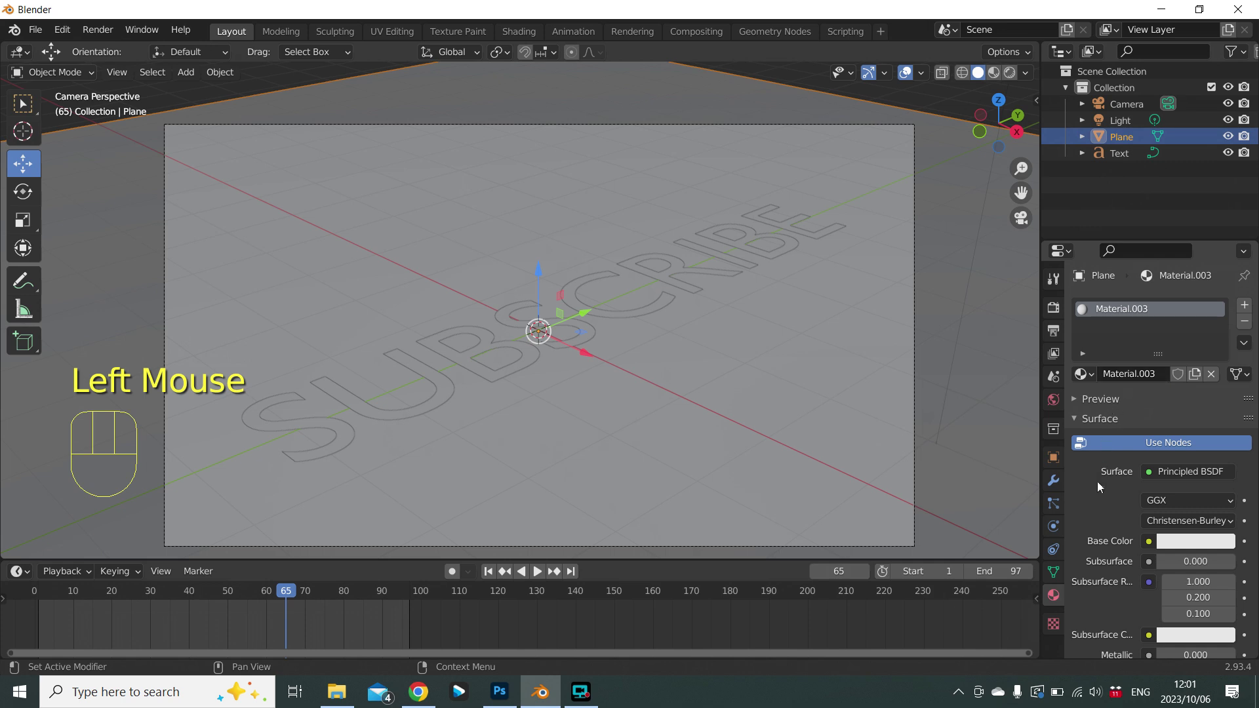
click(1191, 547)
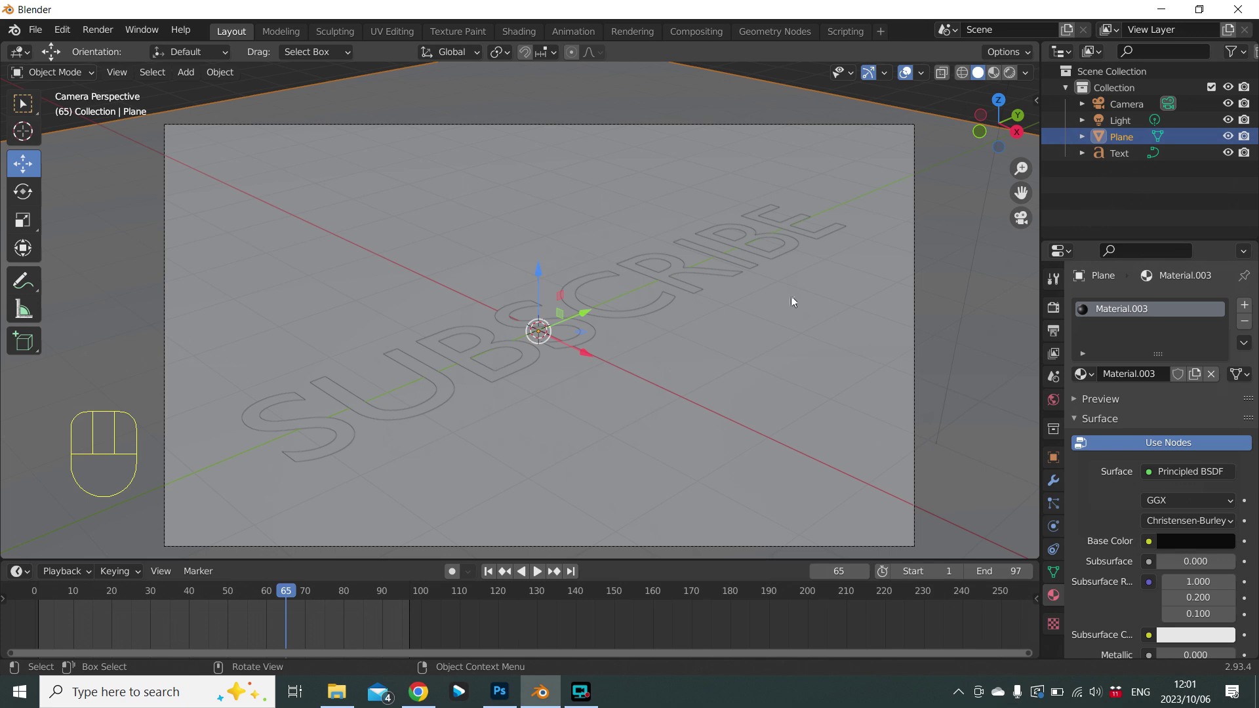
Switch to rendered shading and rename the floor material BLACK FLOOR.
click(1015, 77)
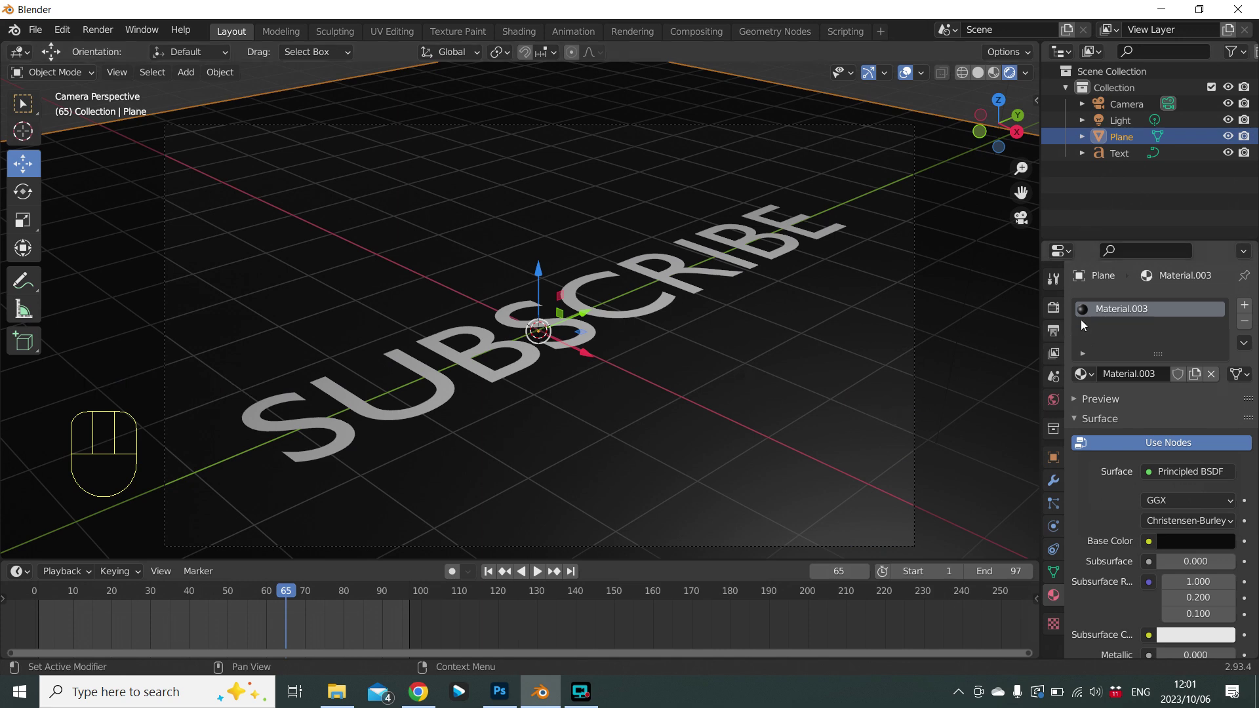
click(1125, 314)
drag(1124, 314, 1123, 315)
key(o)
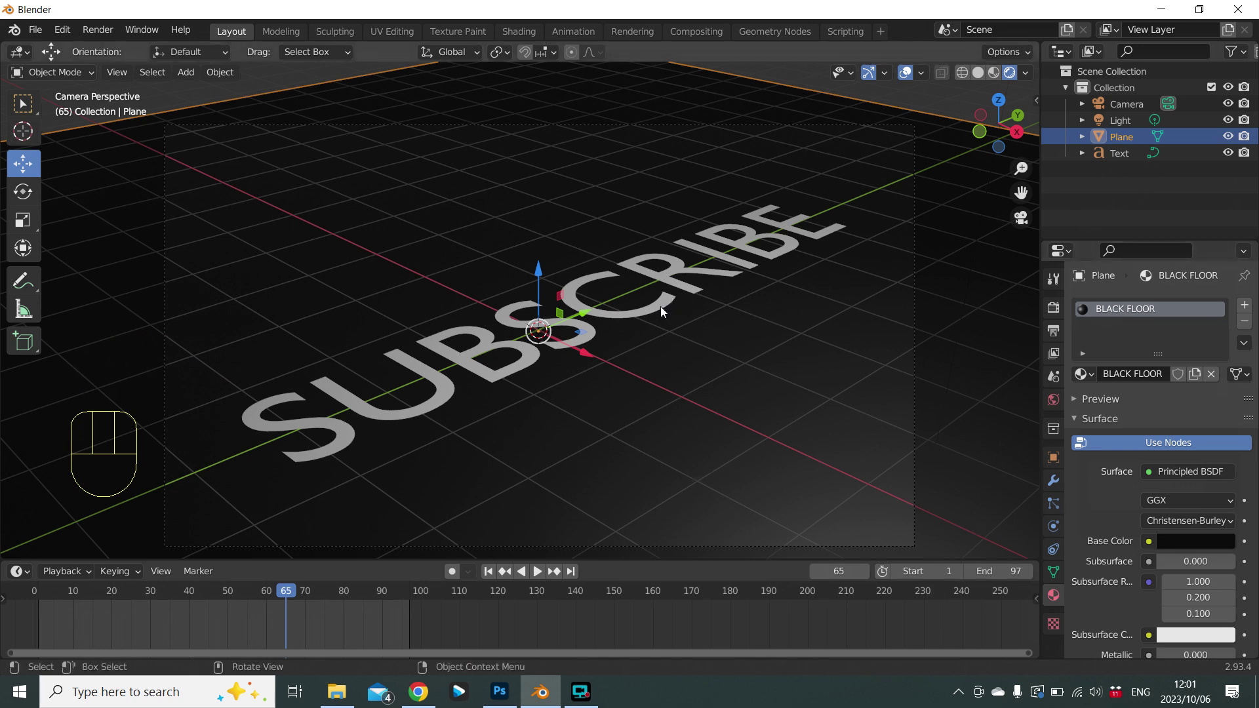
Give the SUBSCRIBE text a new material with a bright green base colour.
click(666, 311)
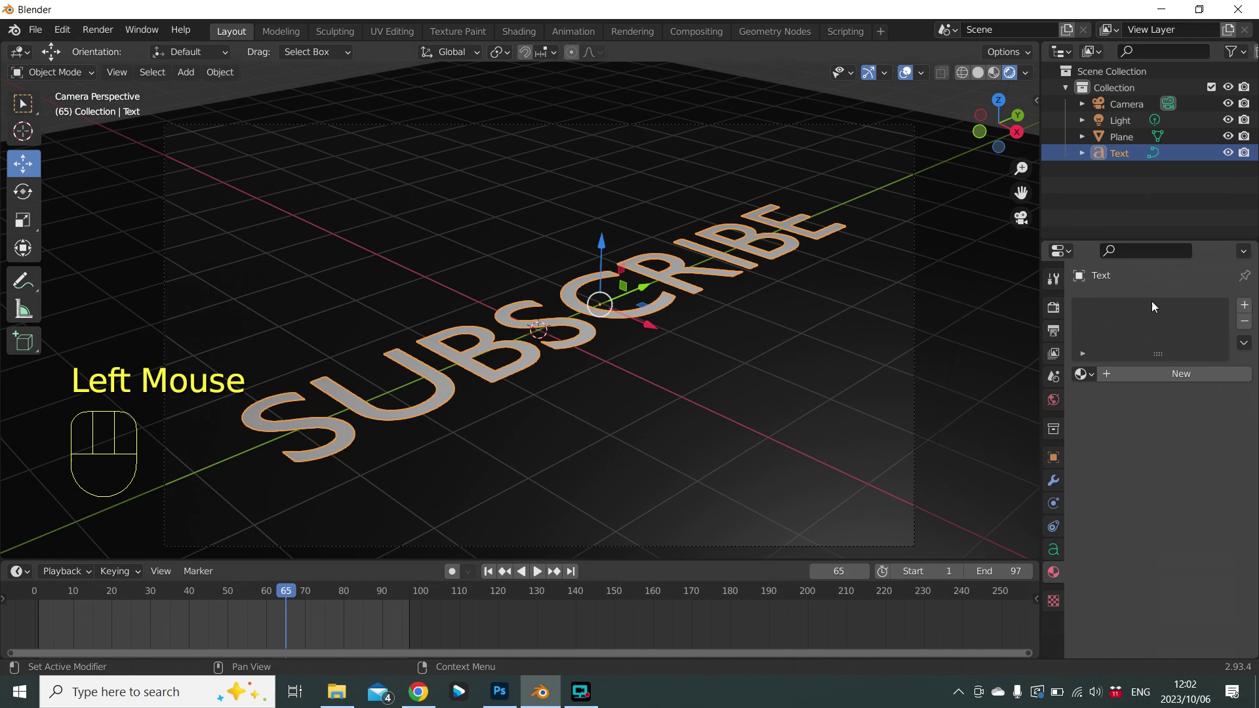
click(1182, 378)
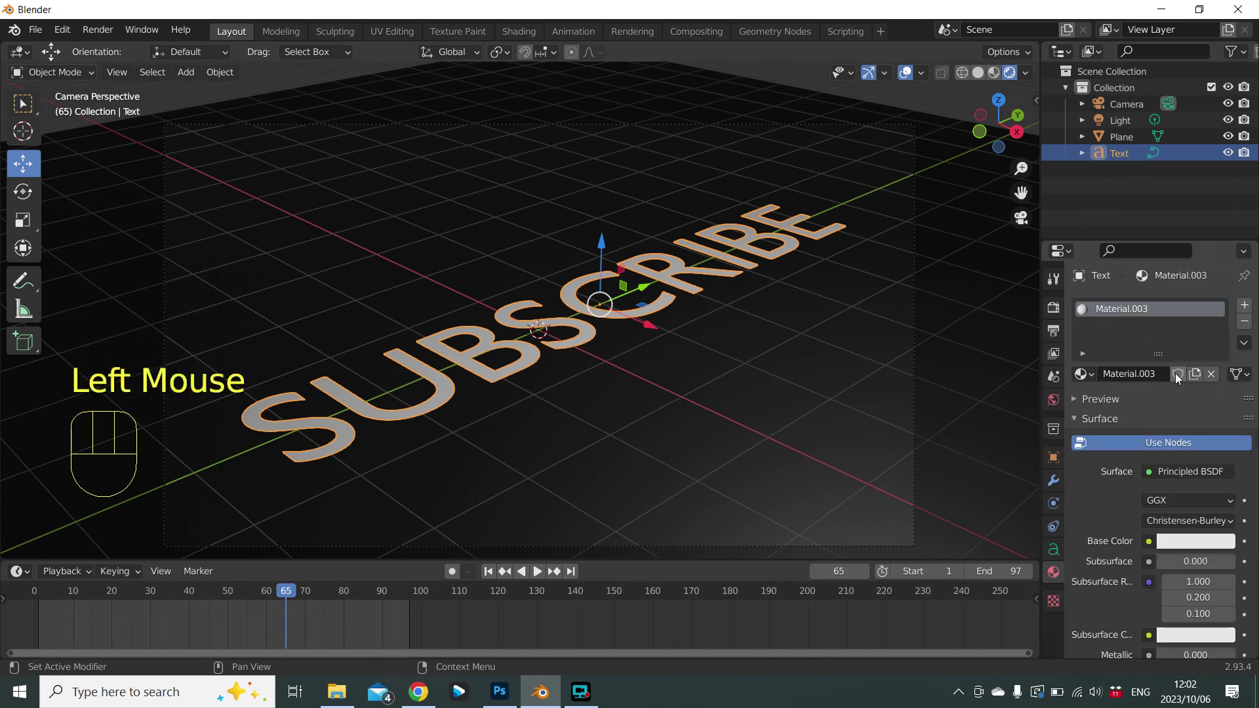
click(1184, 548)
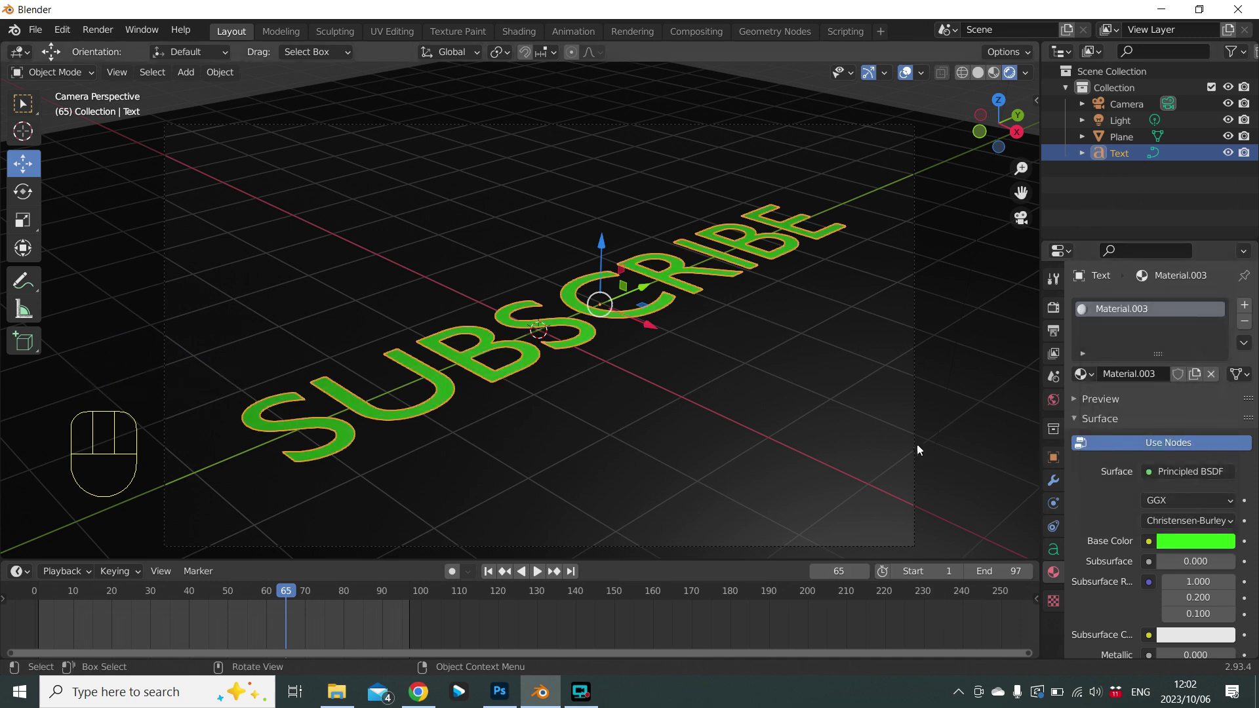
click(665, 434)
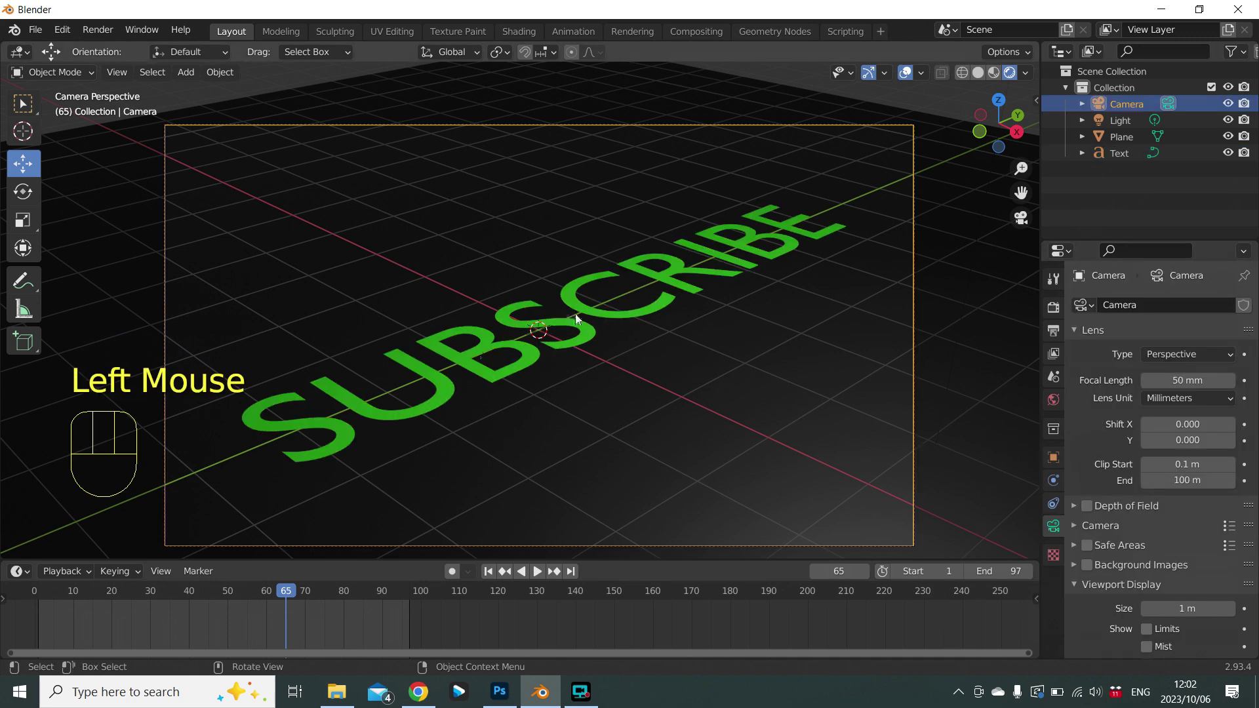
Enable emission on the text's Principled BSDF material.
click(707, 275)
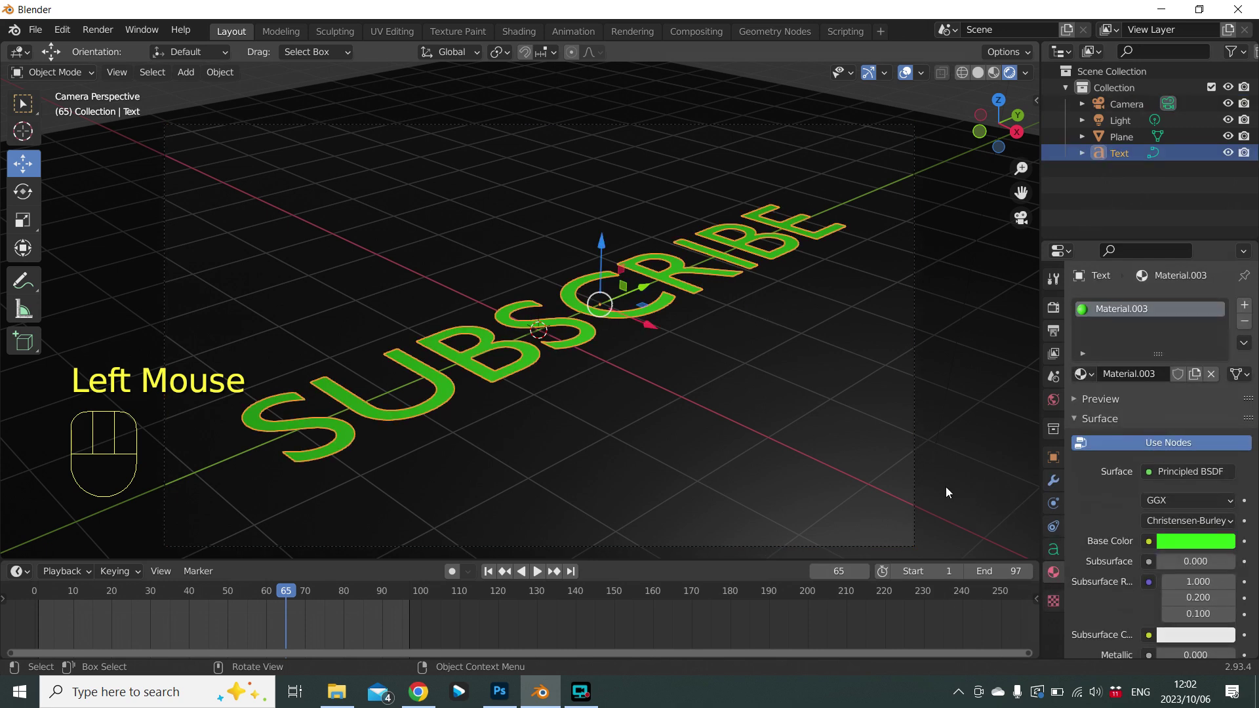
scroll(down, 3)
scroll(down, 3)
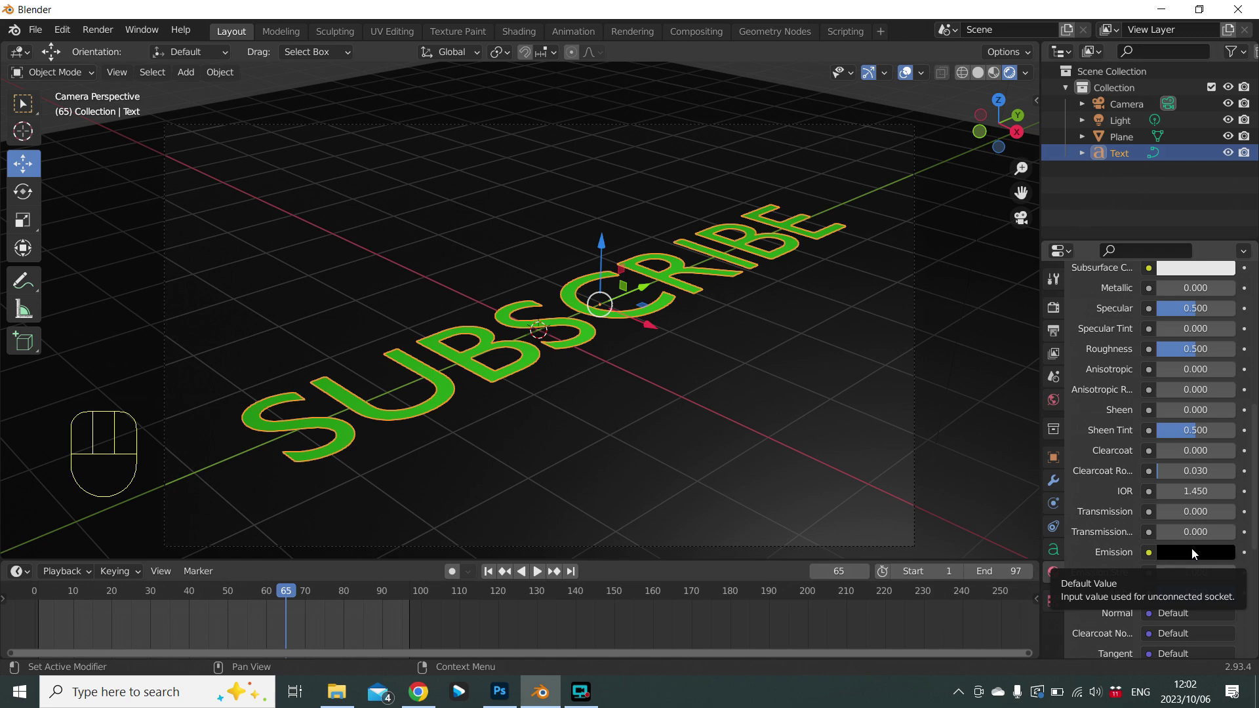
click(1198, 553)
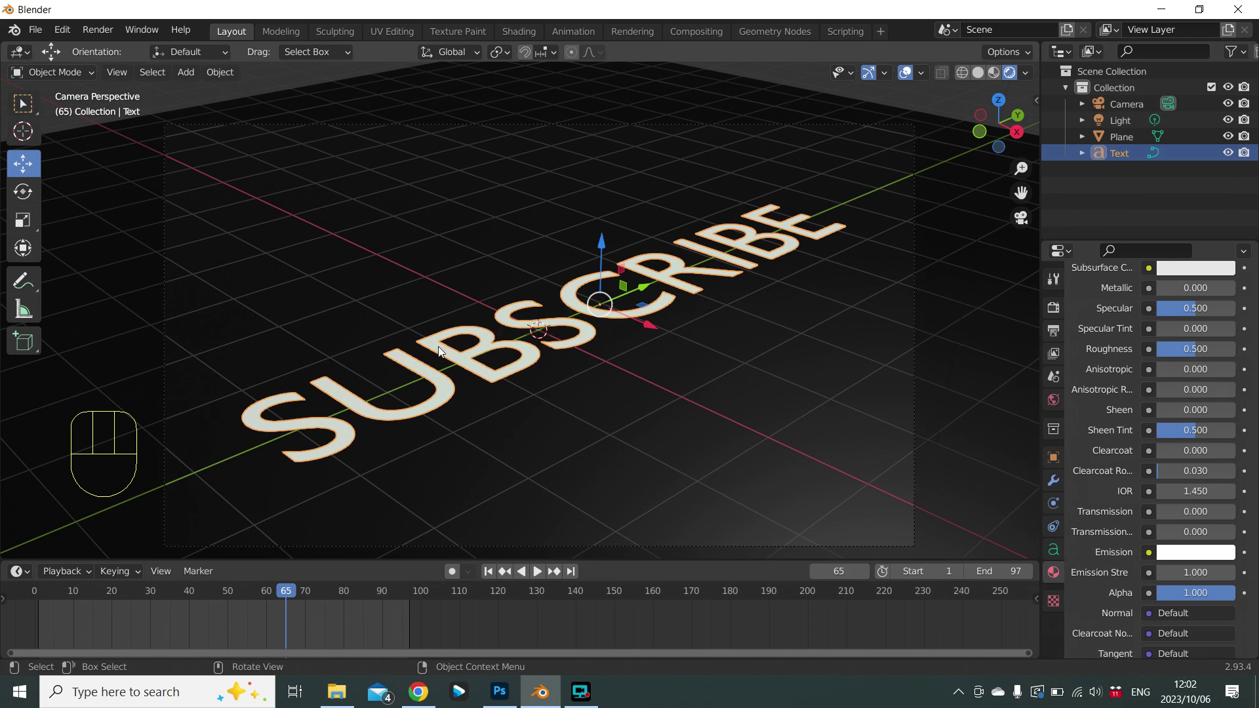
Set the emission colour to green and raise Emission Strength to 4.
scroll(up, 3)
scroll(up, 3)
scroll(down, 3)
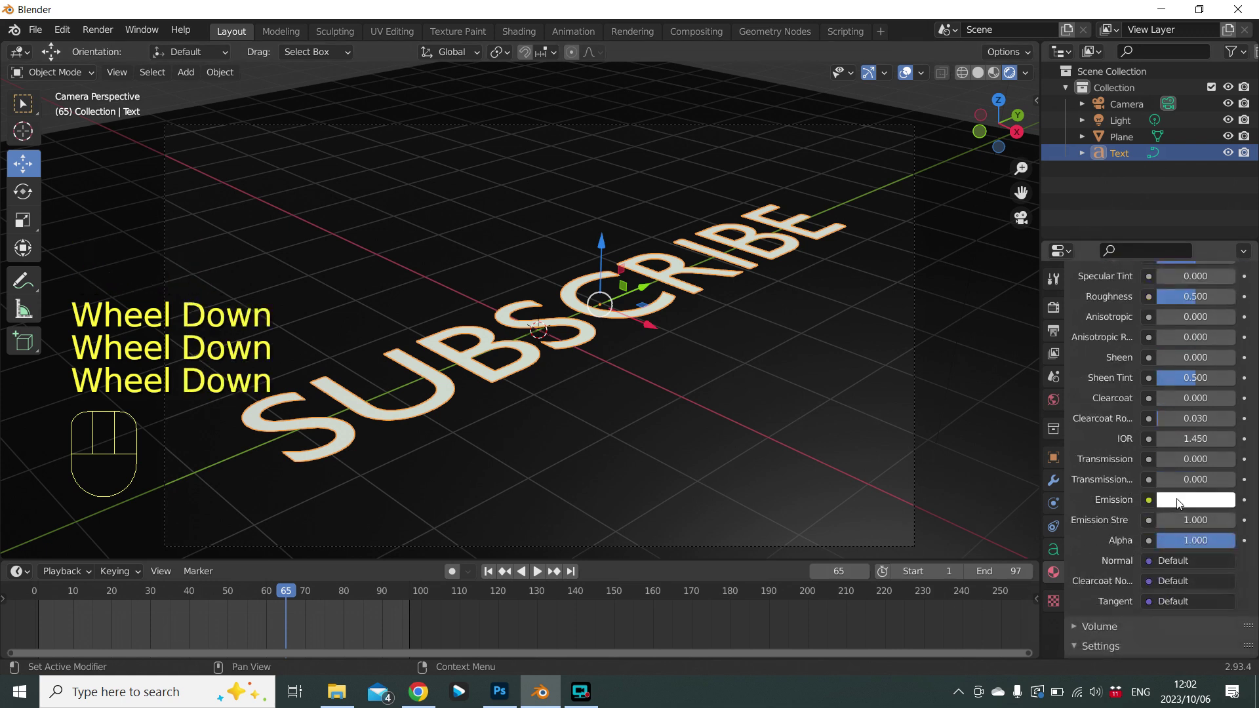
click(1183, 503)
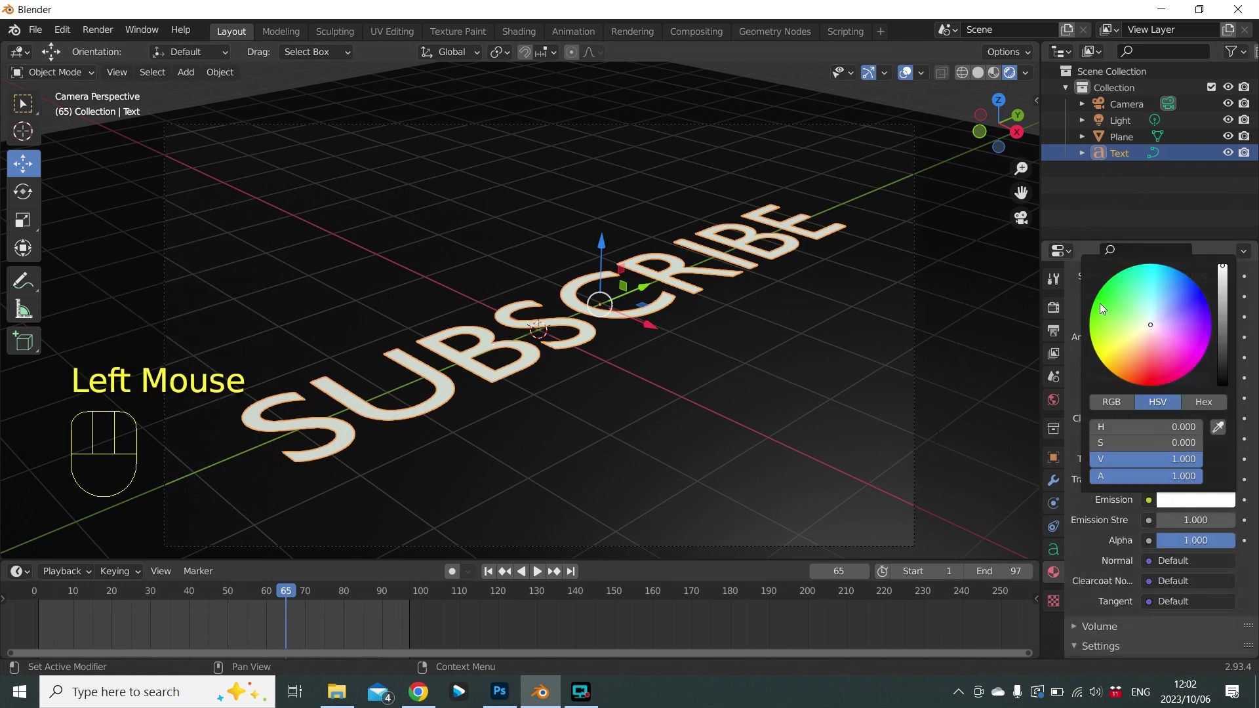
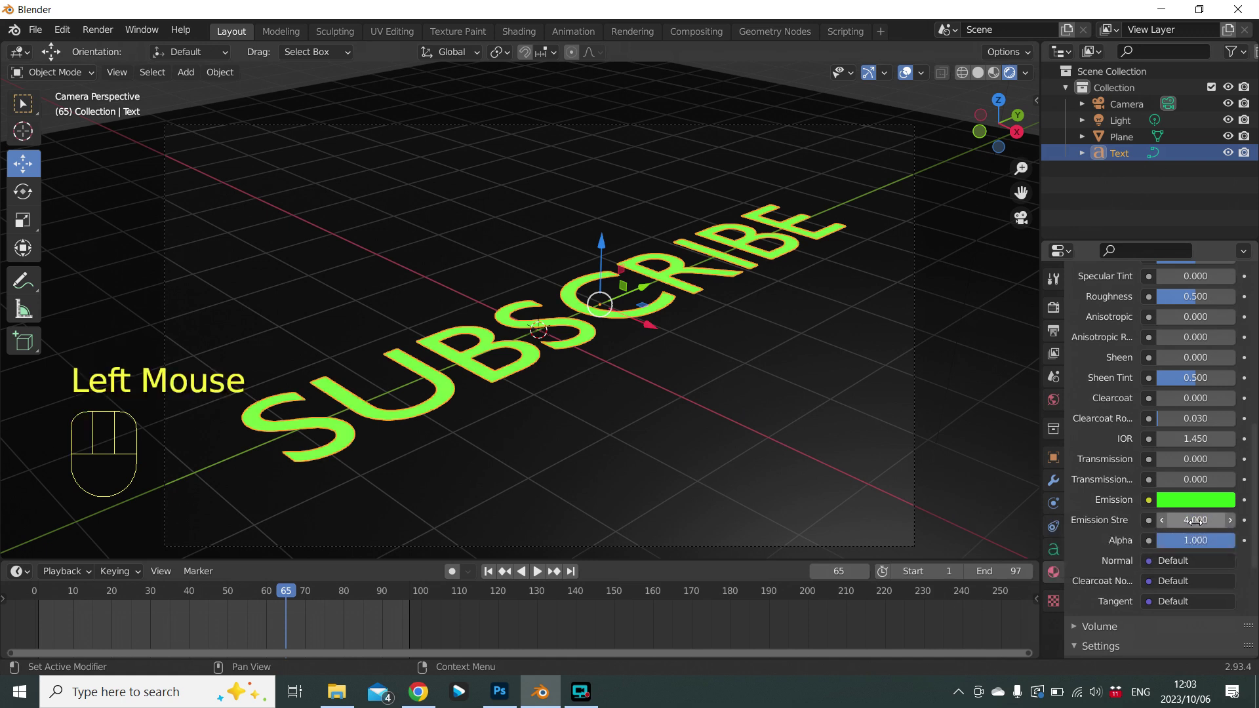
click(919, 356)
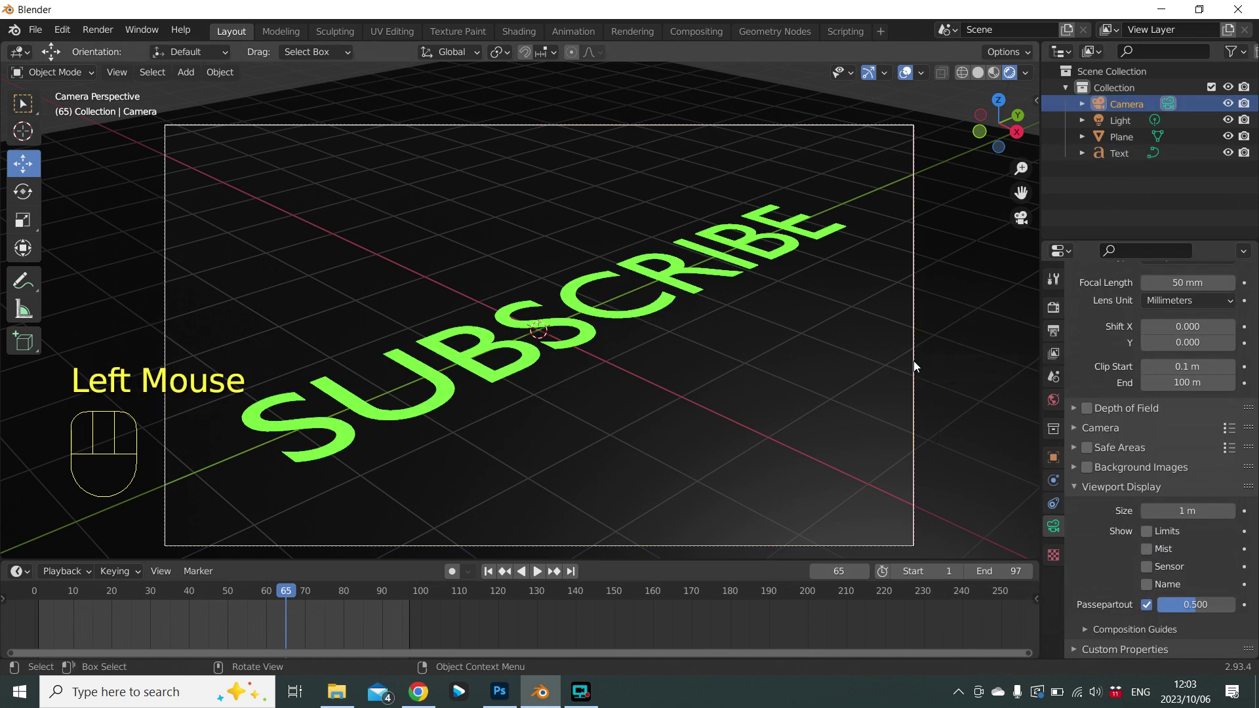
Rename the text's glowing material to EMISSION LIME and begin saving the project as a new file.
click(794, 244)
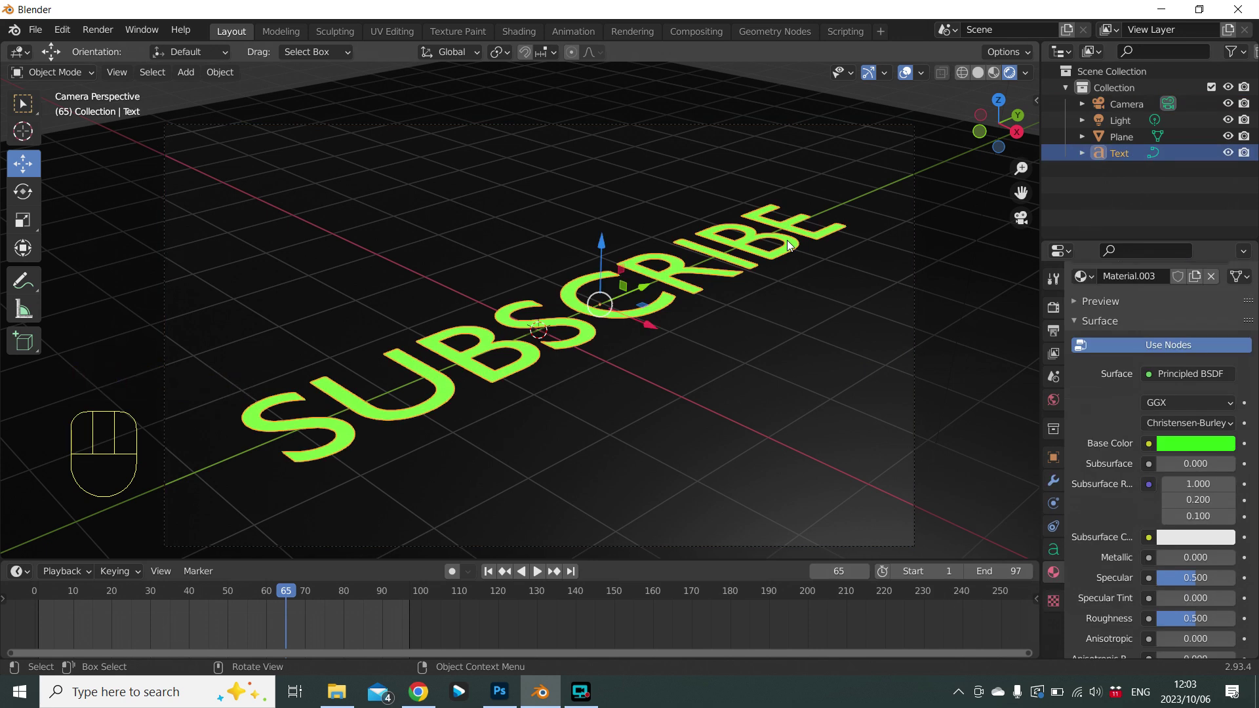
scroll(up, 3)
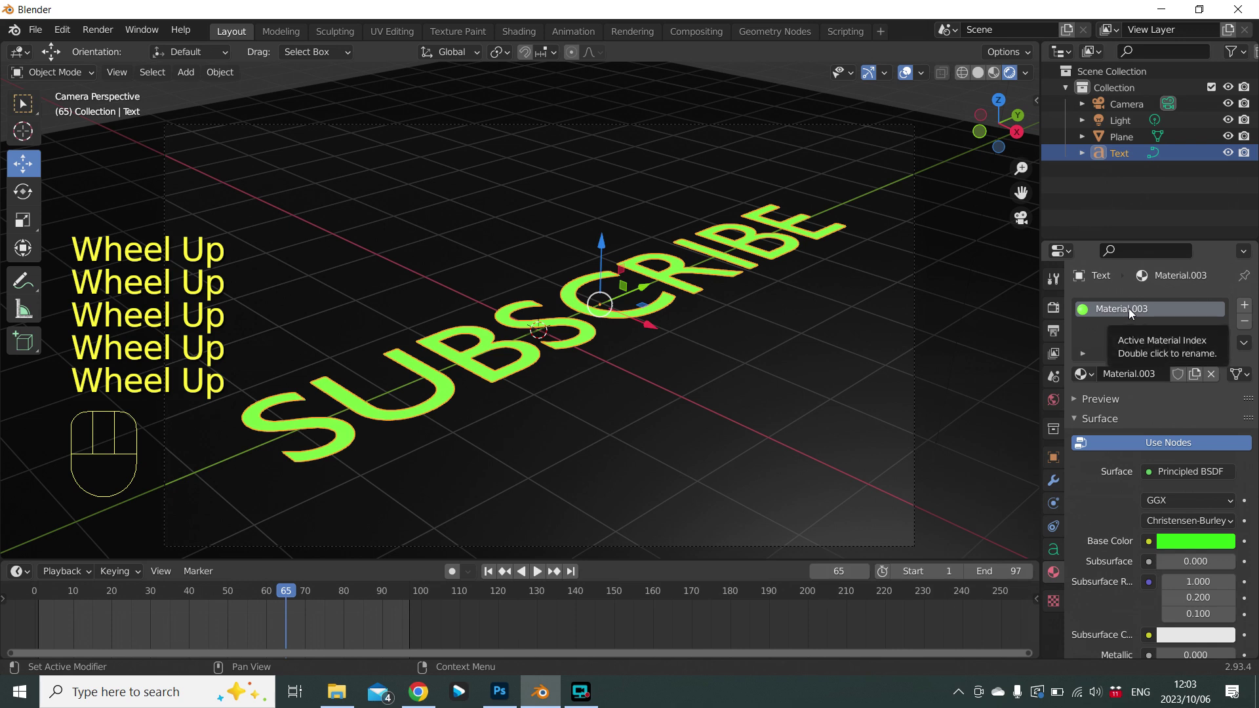
click(1134, 314)
drag(1133, 314, 922, 391)
key(s)
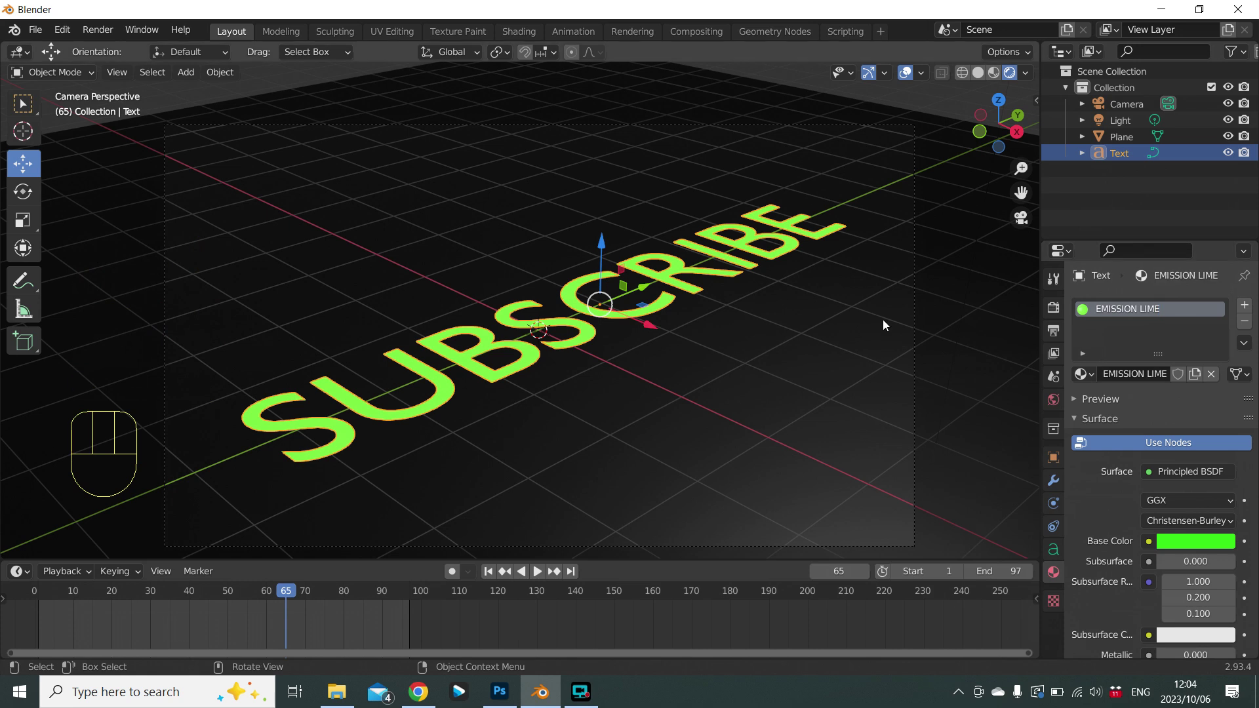
key(ctrl+s)
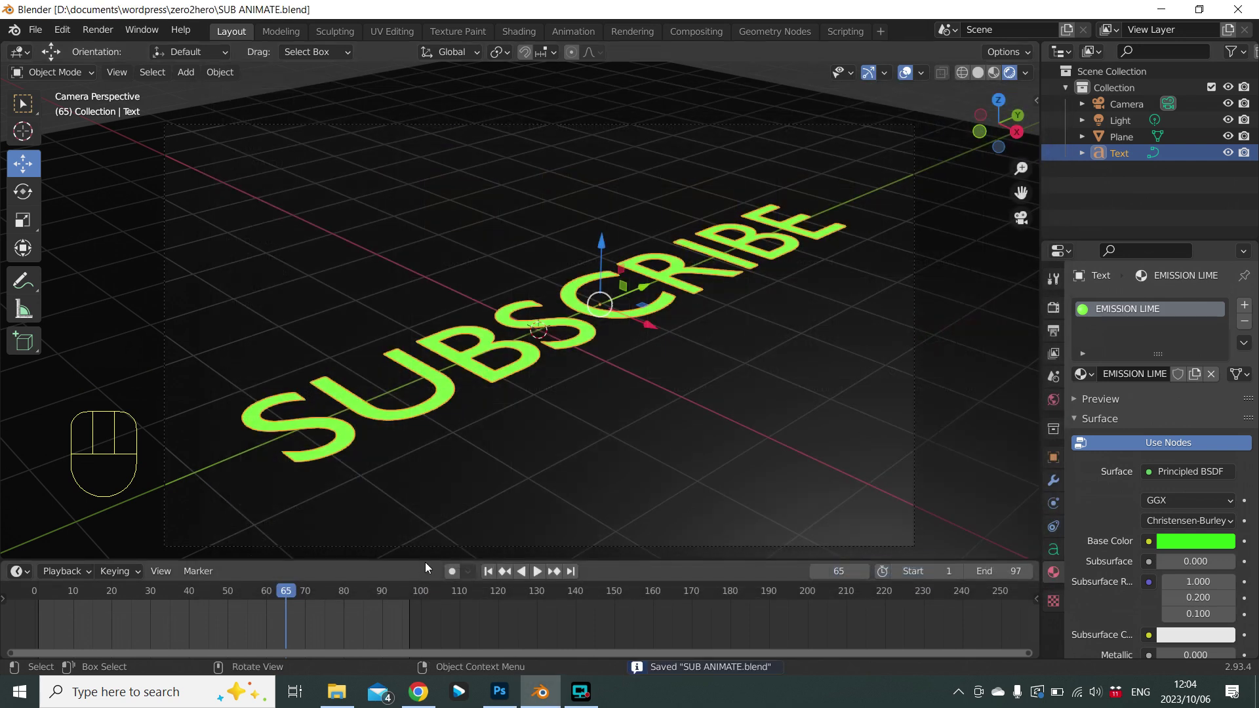
Scroll the view up and down to look over the saved SUB ANIMATE scene.
scroll(up, 3)
scroll(down, 3)
scroll(down, 3)
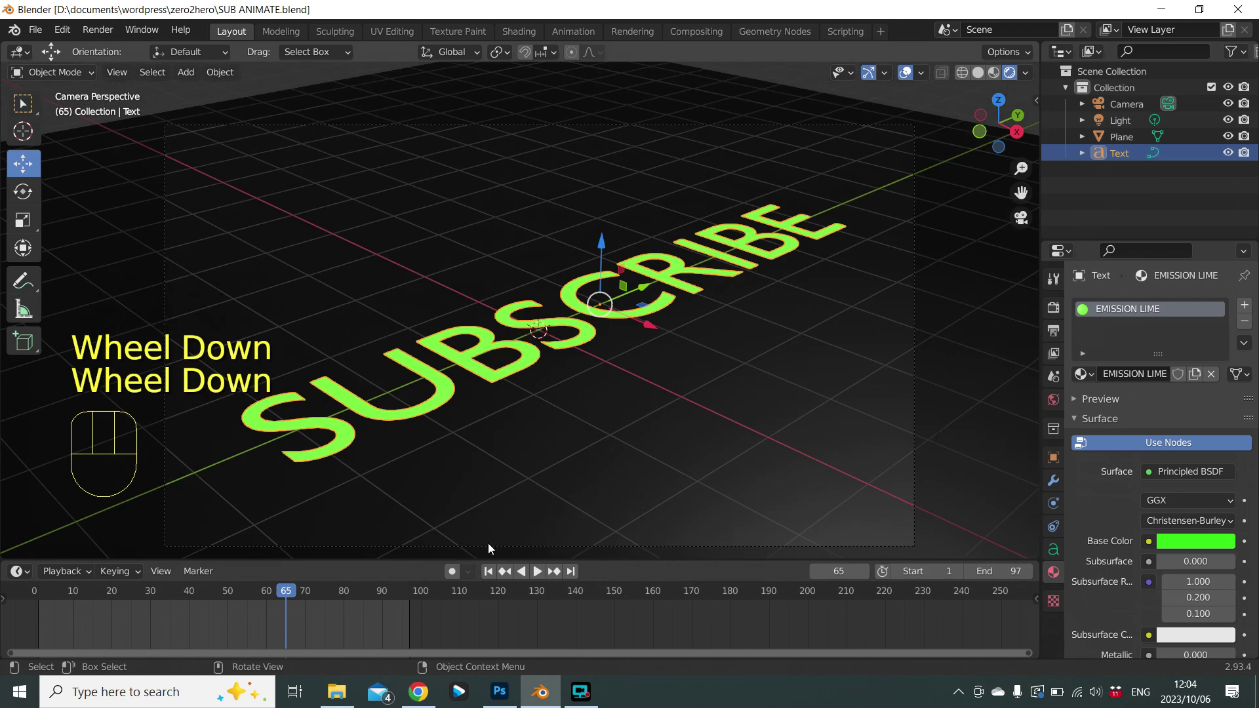
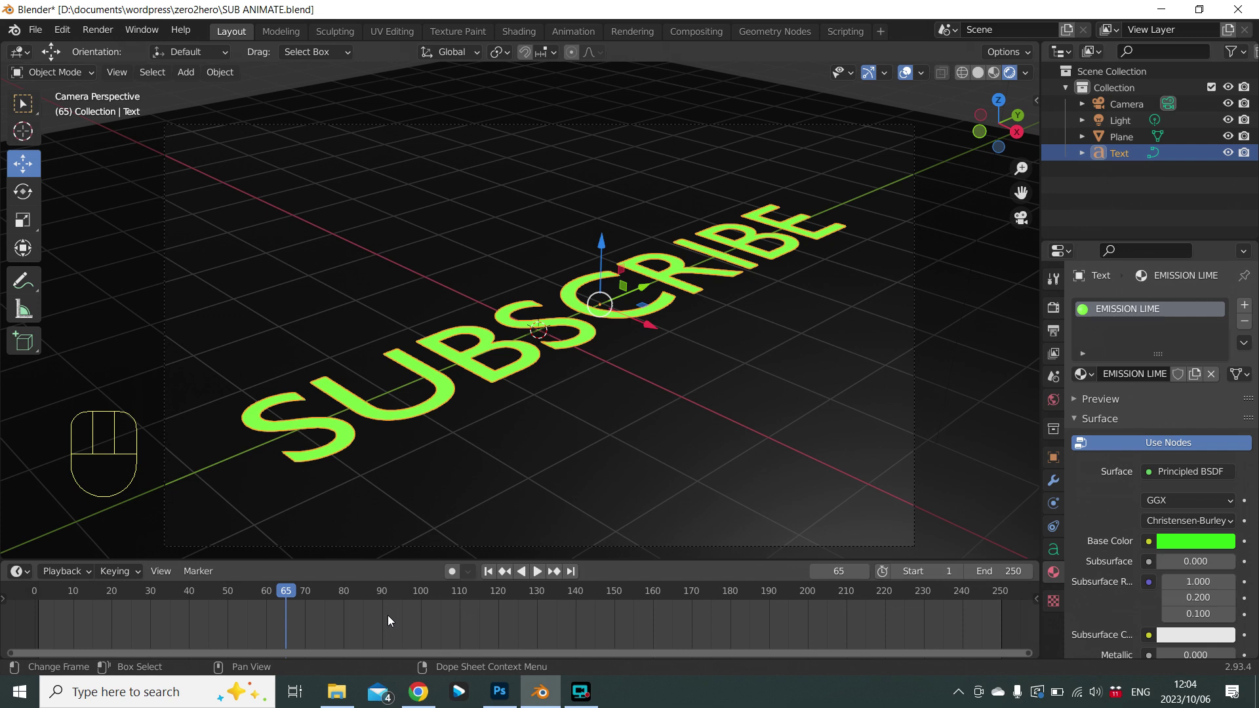
click(497, 573)
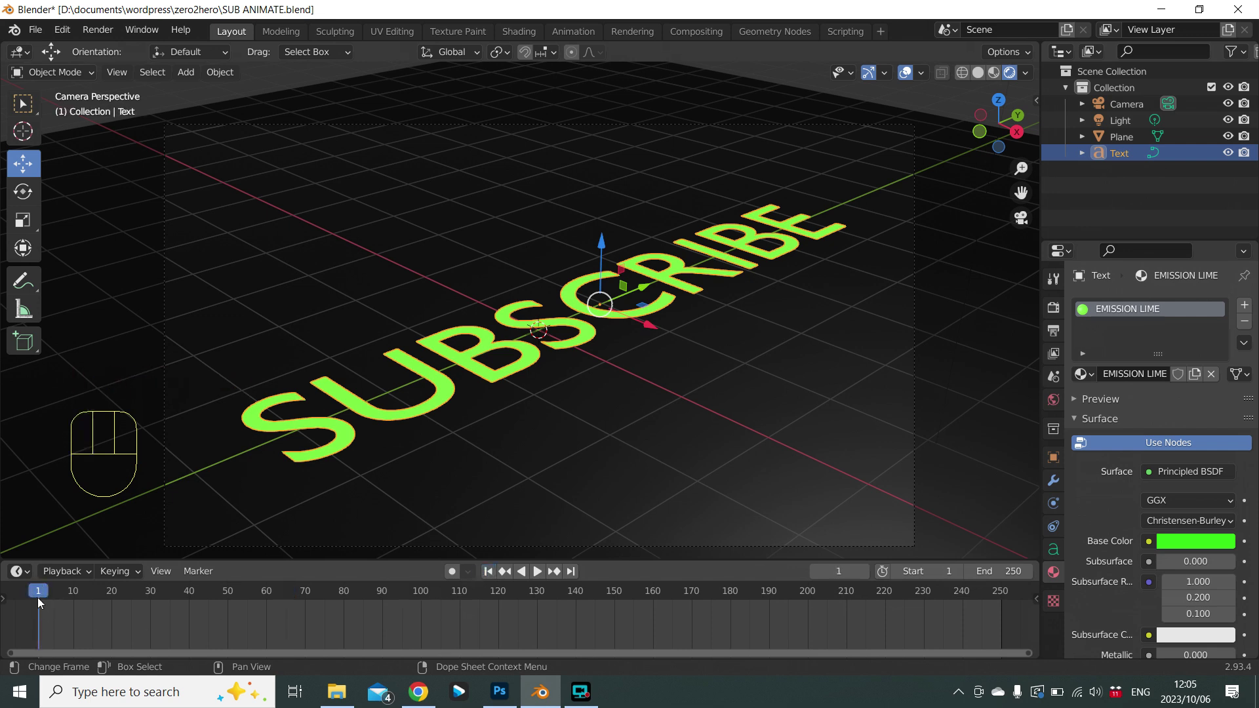
click(576, 572)
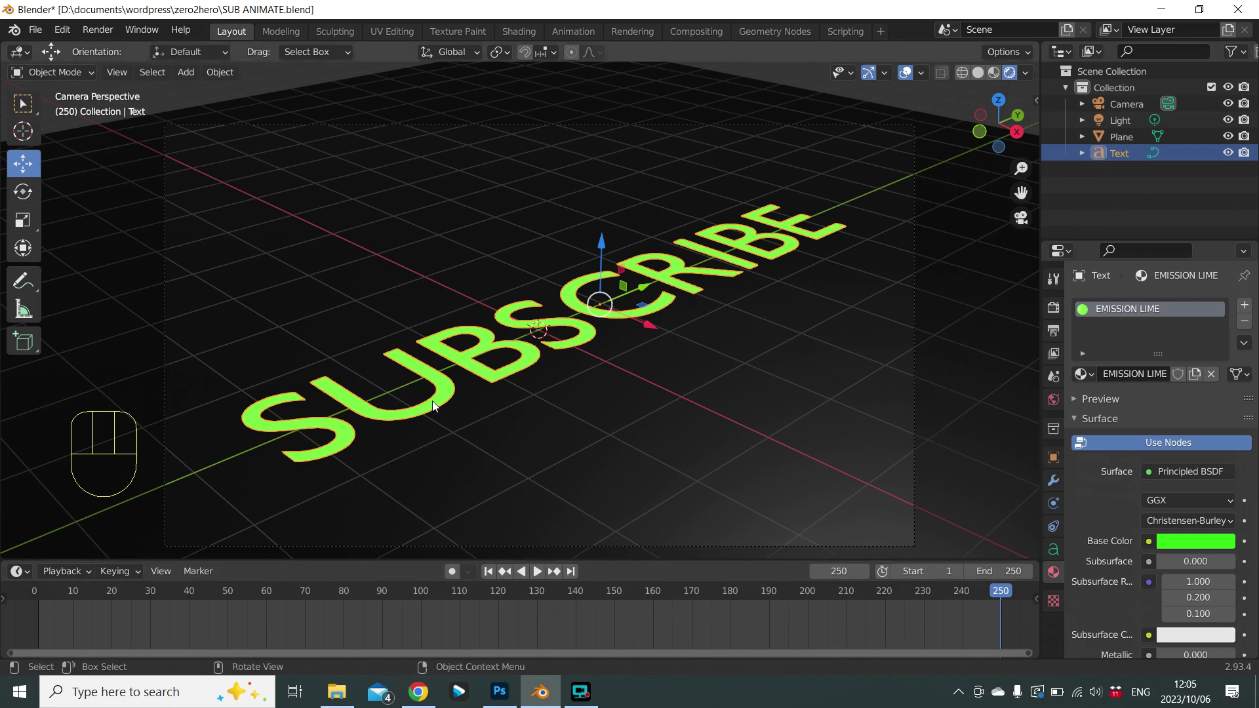
click(439, 405)
click(439, 405)
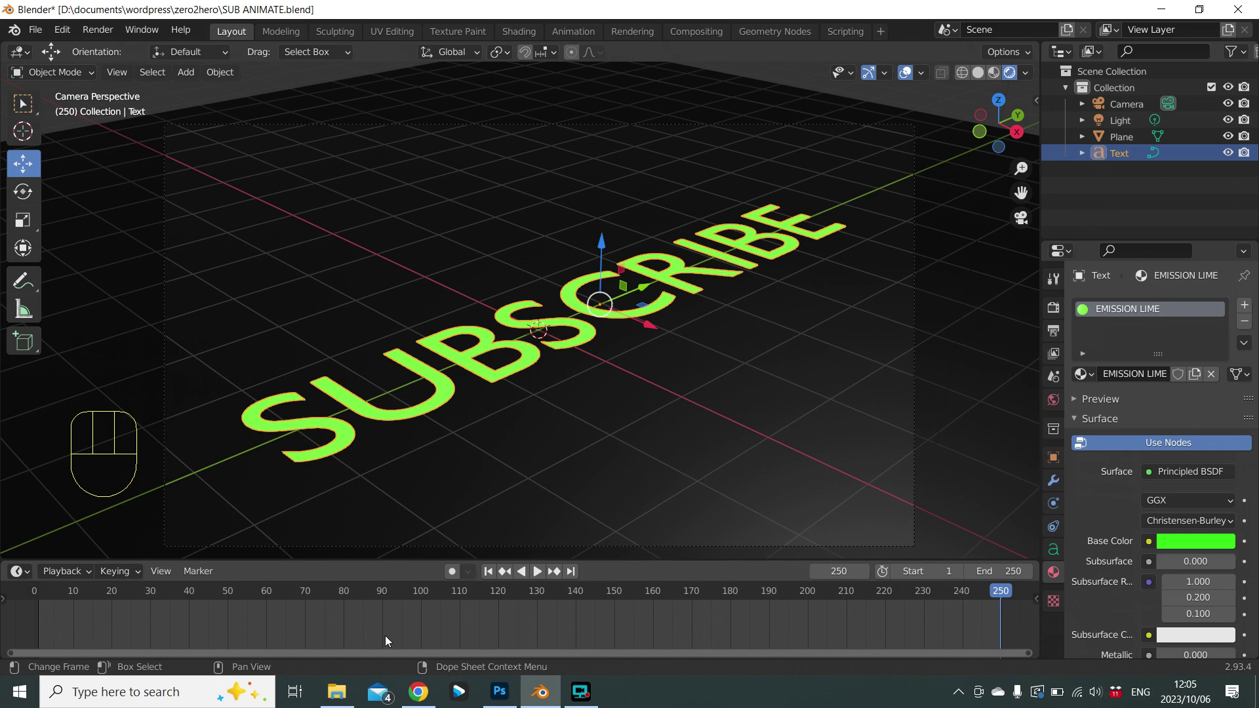
click(492, 573)
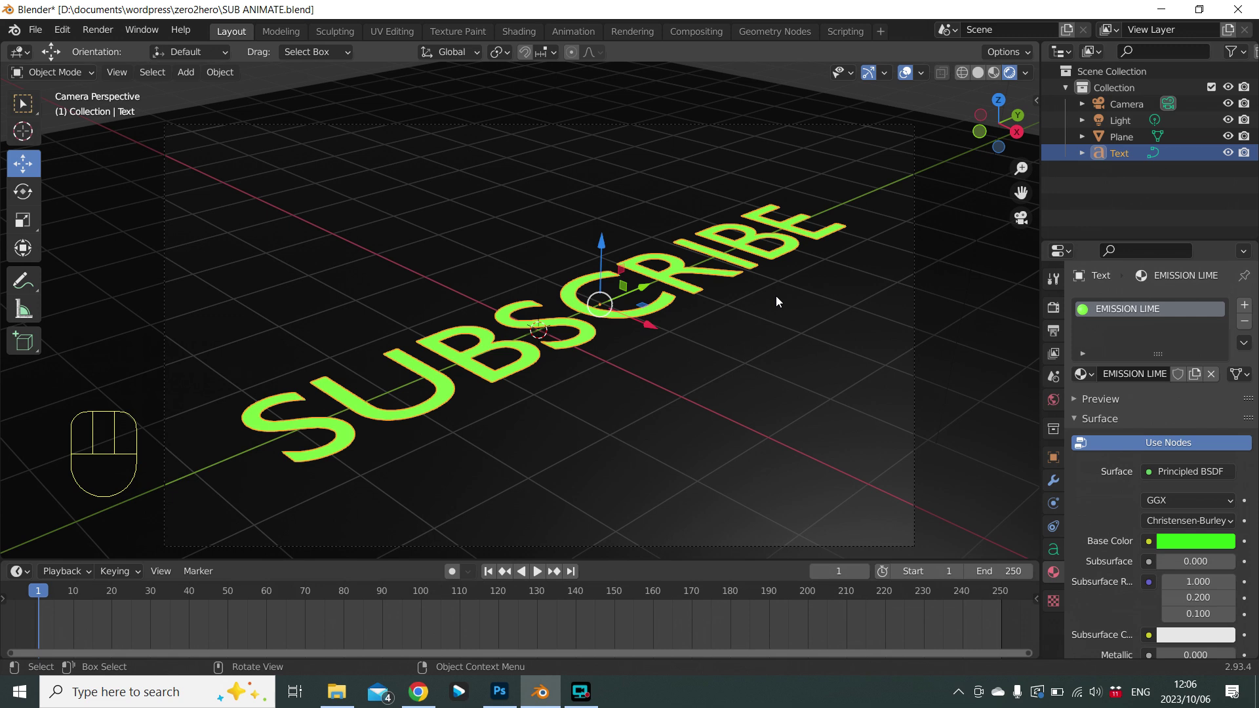
Move the SUBSCRIBE text off-camera along Y and key its location at frame 1.
scroll(down, 3)
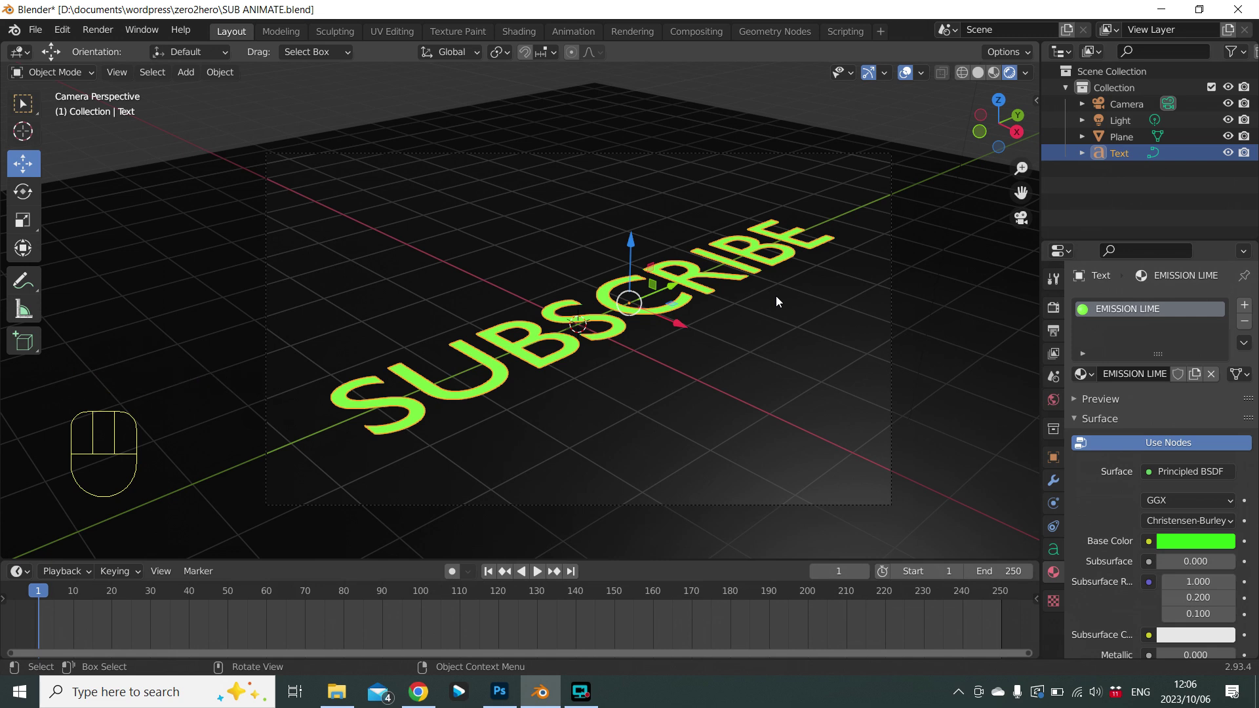
key(g)
key(y)
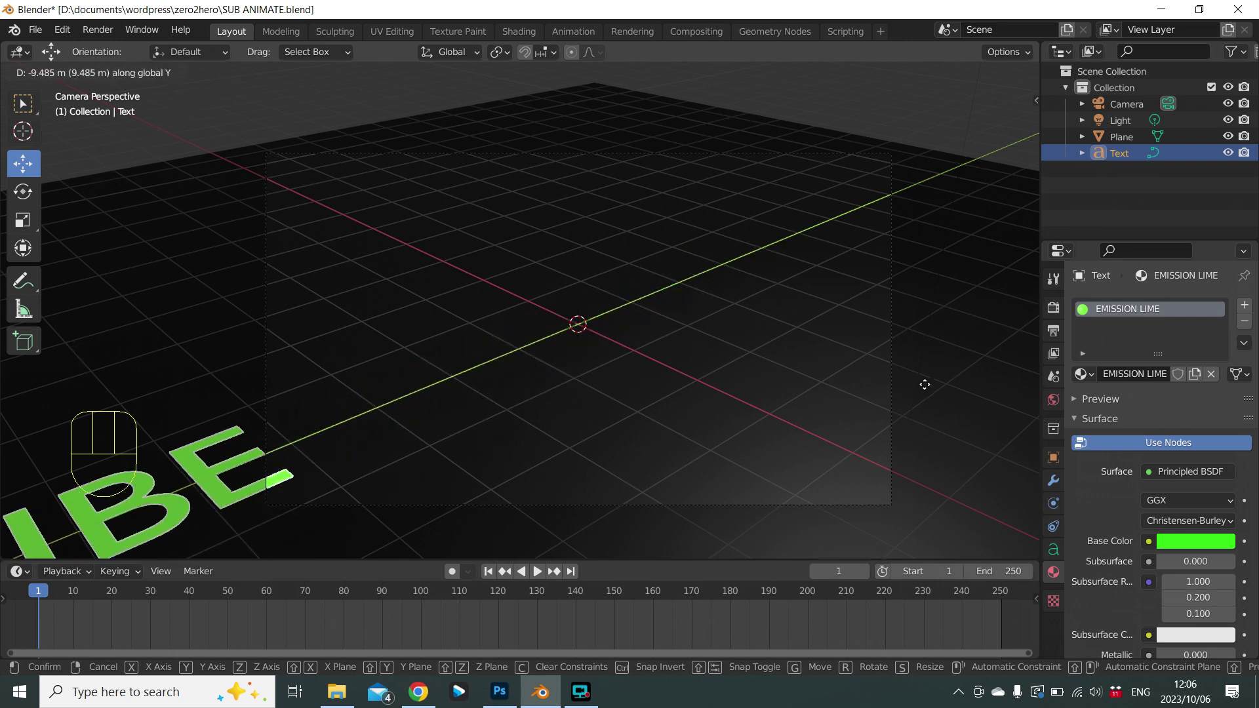
click(827, 457)
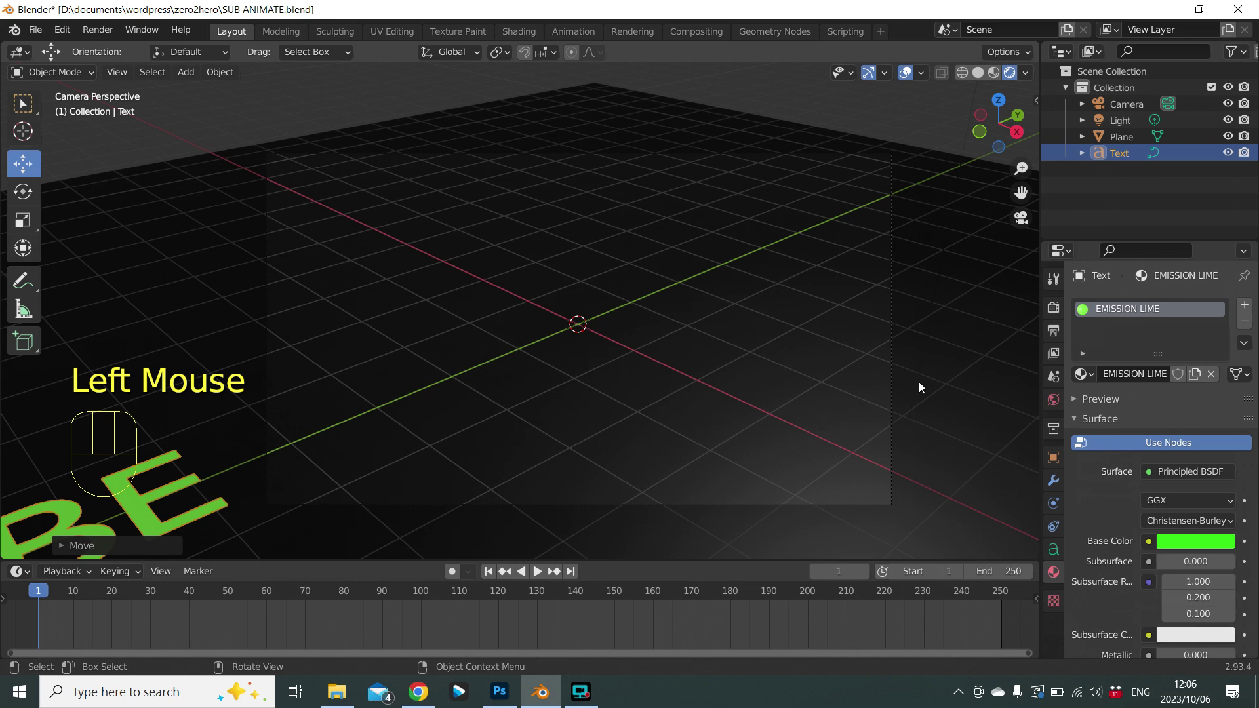
scroll(down, 3)
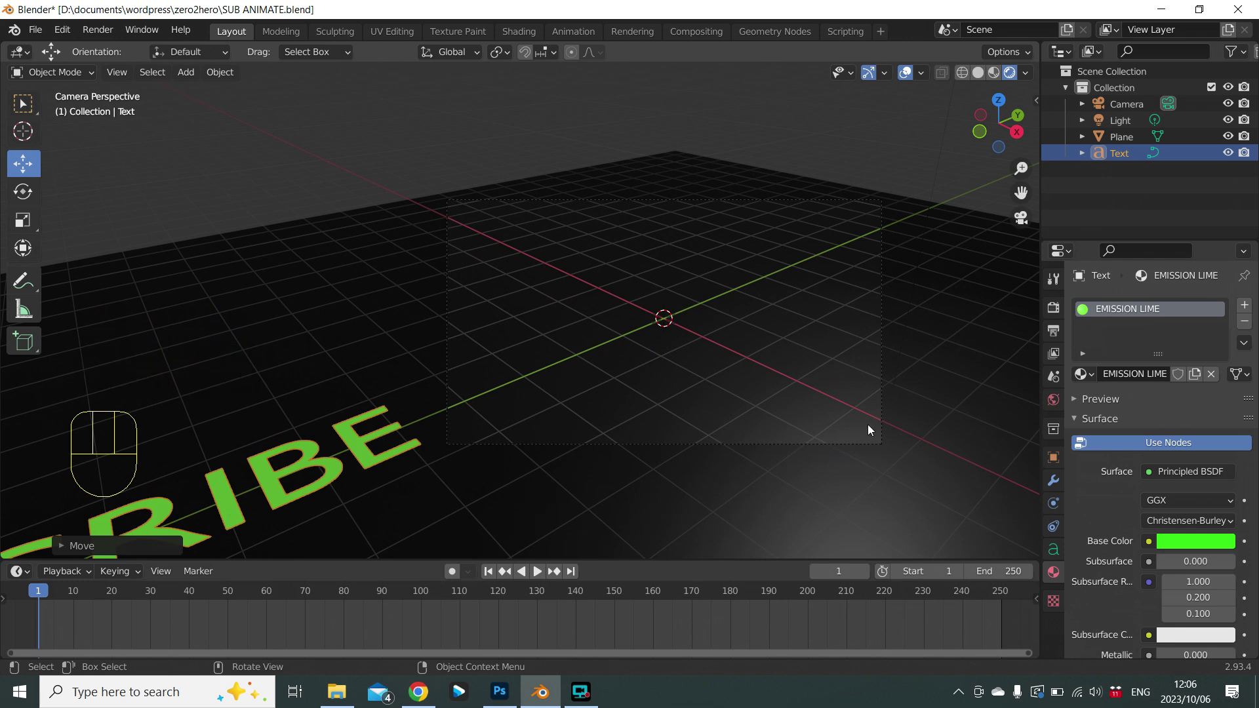
scroll(up, 3)
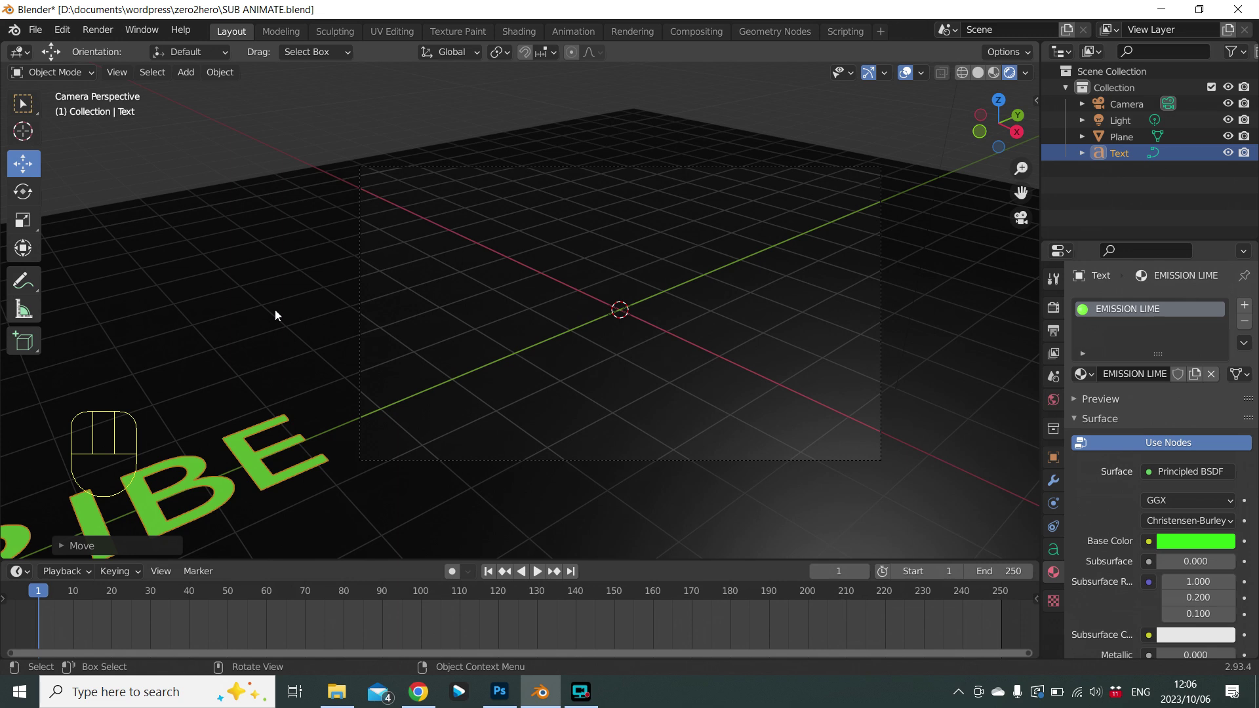
key(i)
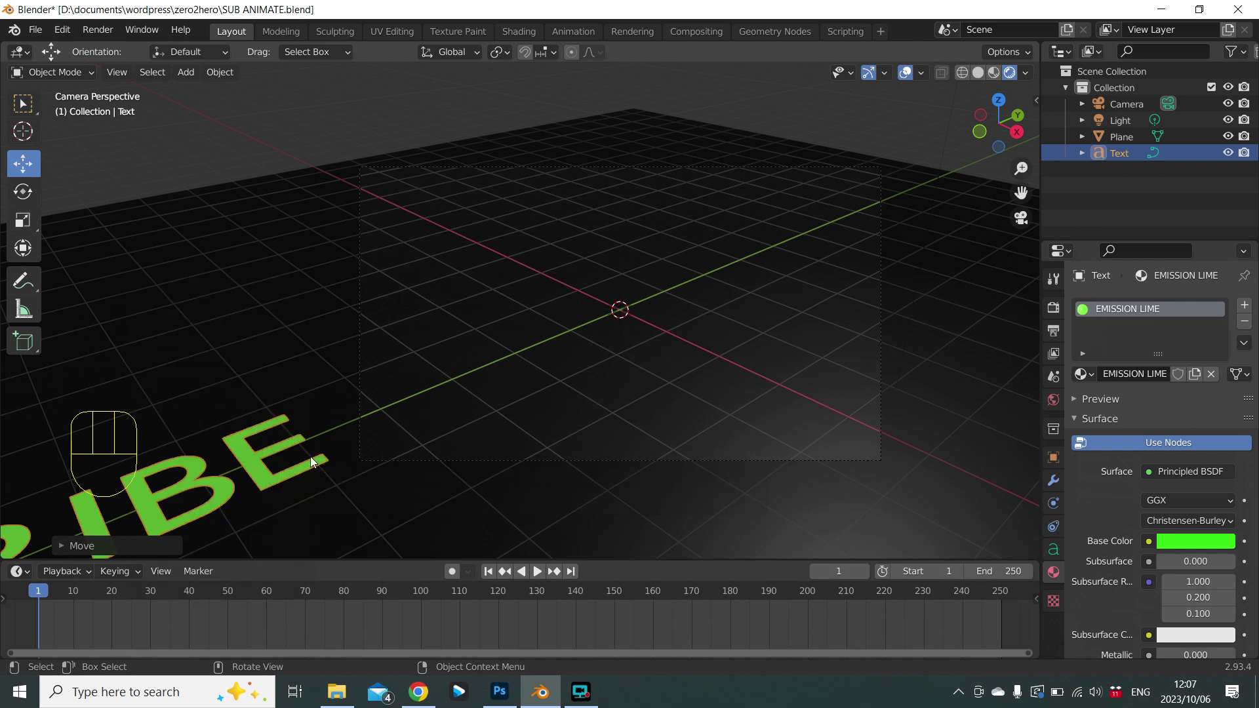
key(i)
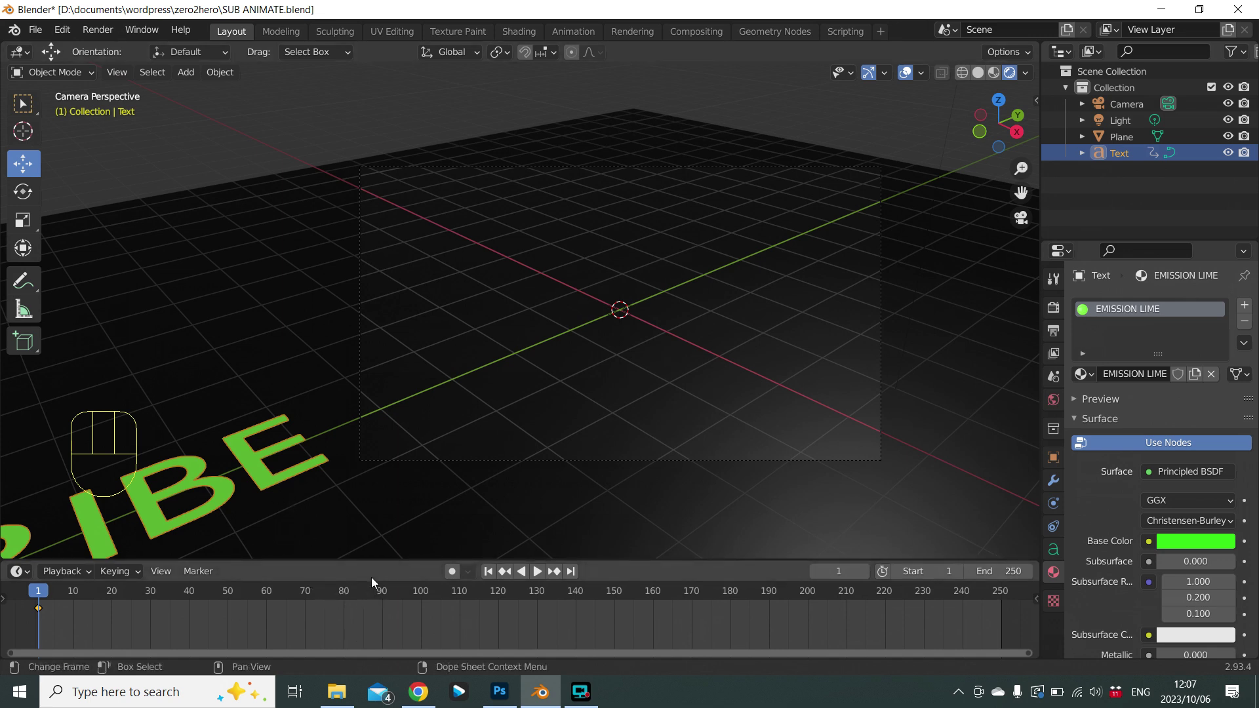
click(378, 588)
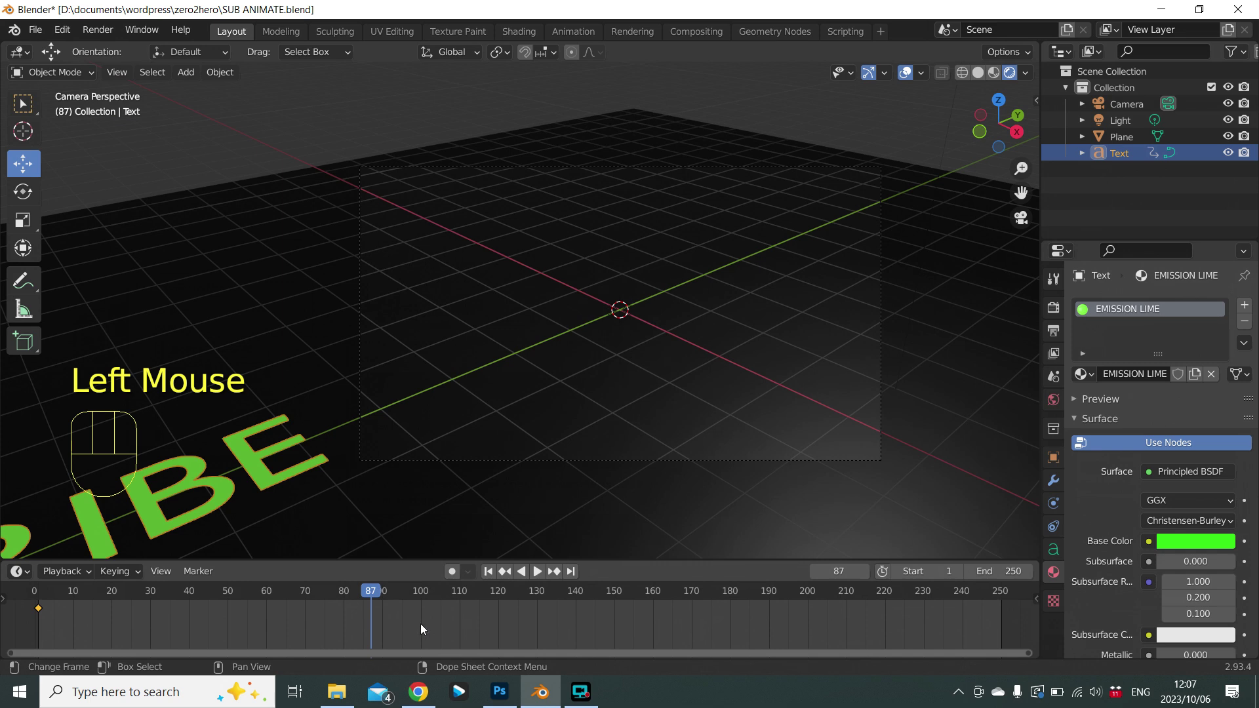
click(544, 572)
click(545, 571)
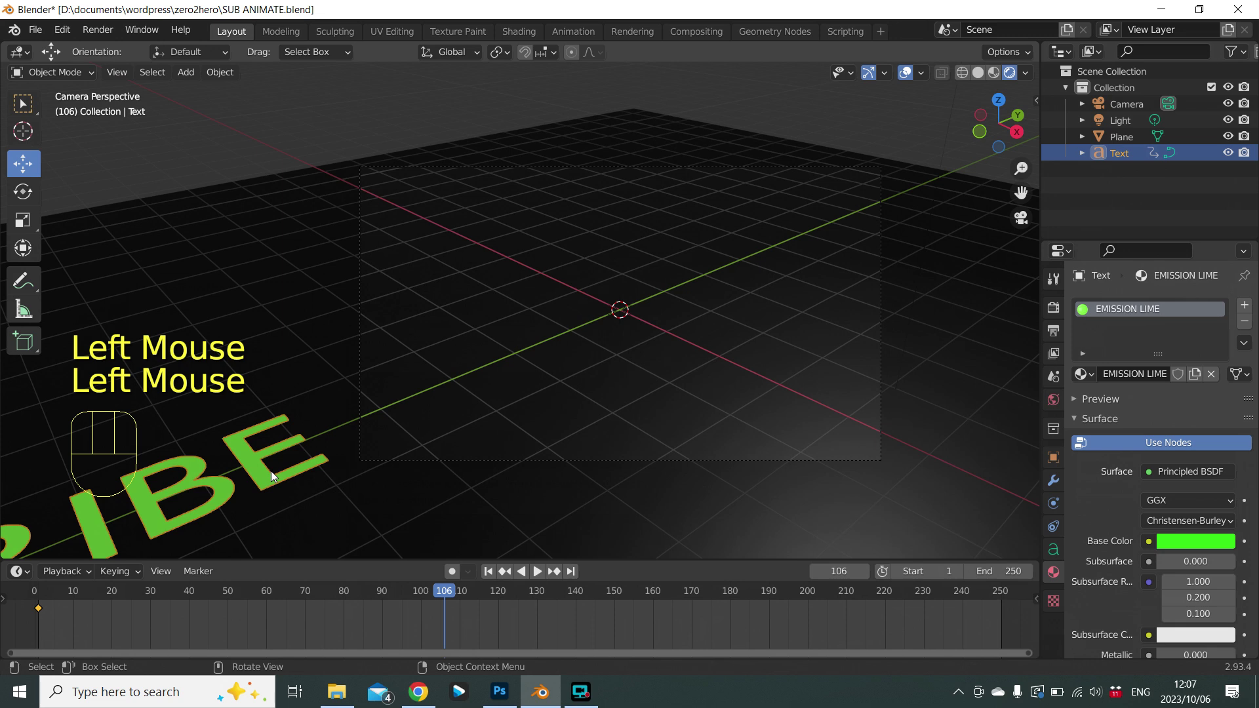
key(g)
key(y)
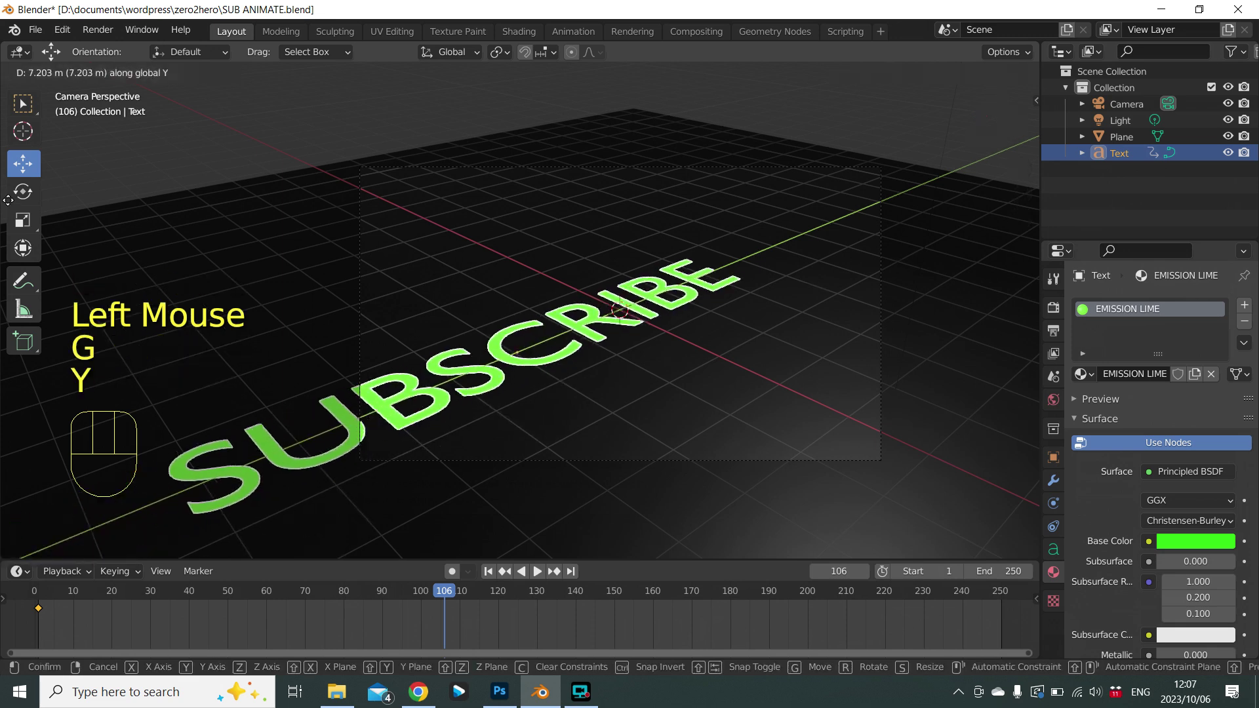
click(13, 205)
click(543, 573)
click(529, 576)
click(495, 574)
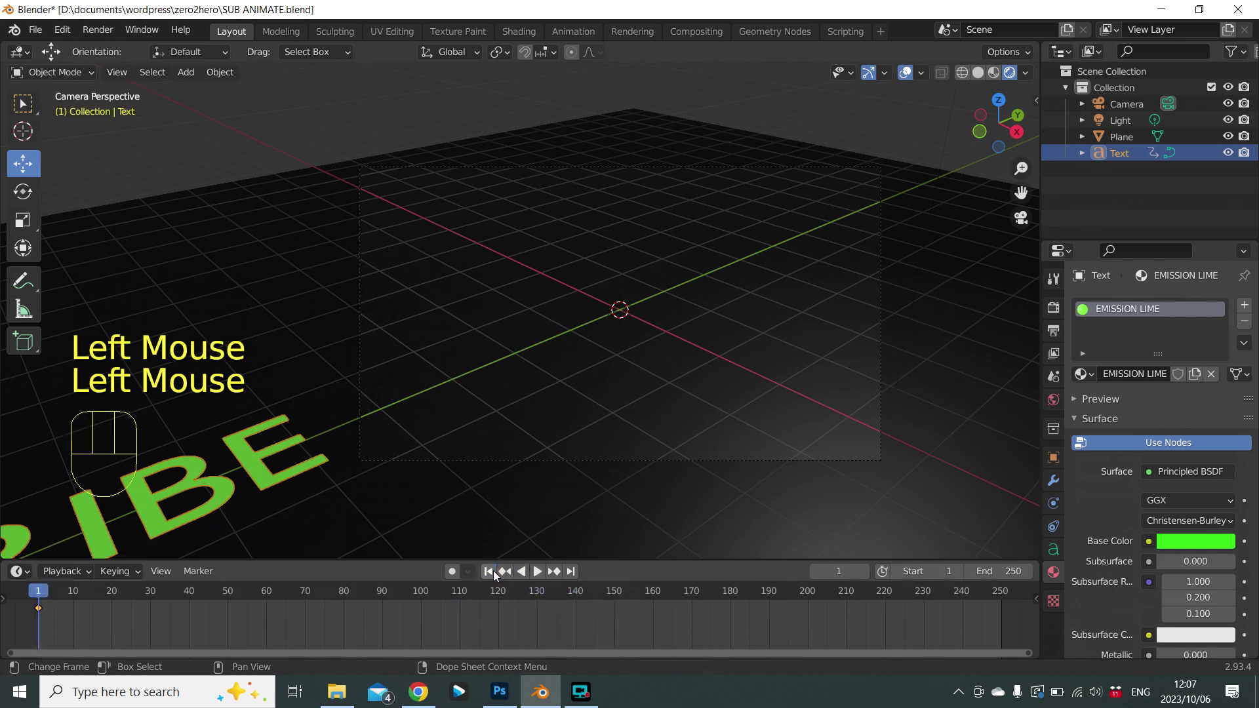
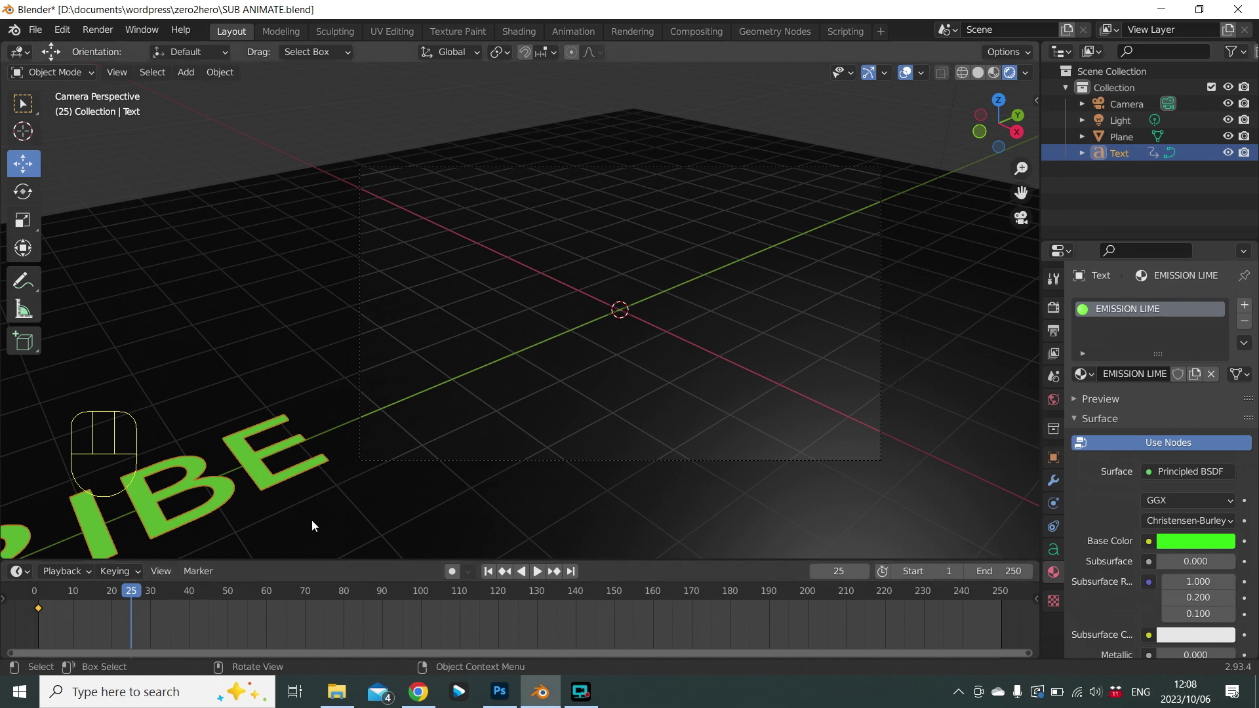
Move the text back on-screen along Y, key its location at frame 25, then return to frame 1.
key(g)
key(y)
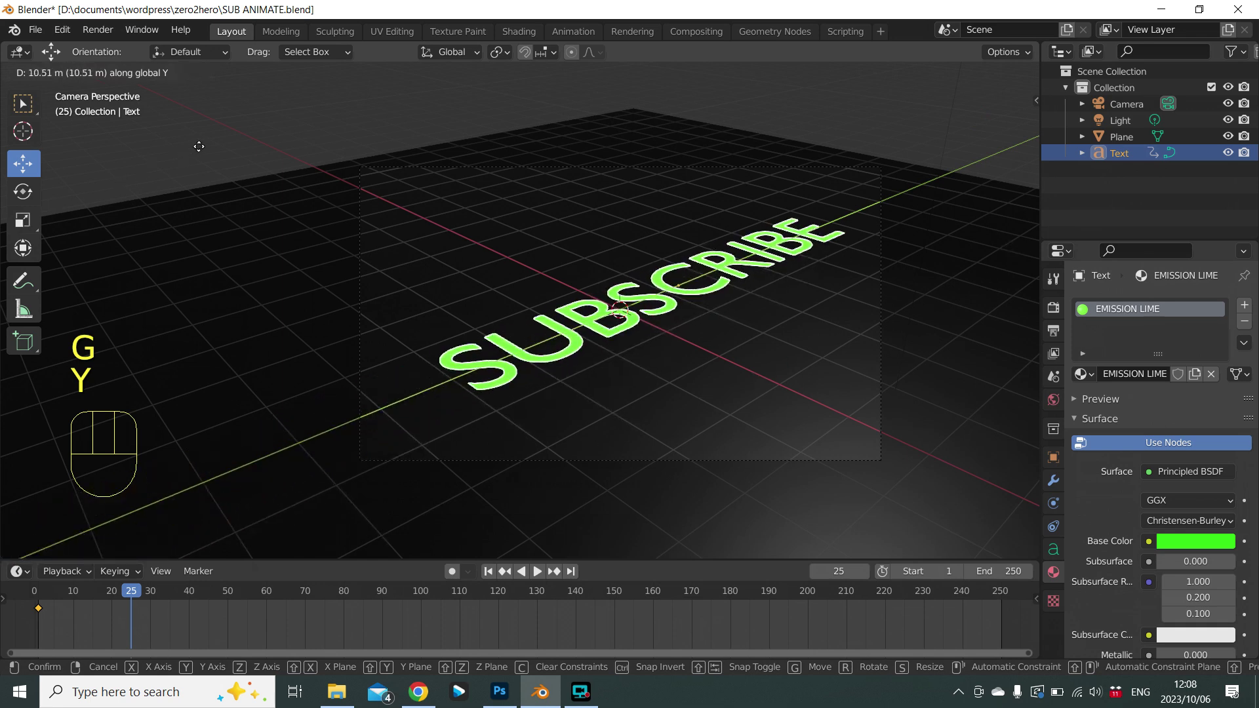
click(204, 152)
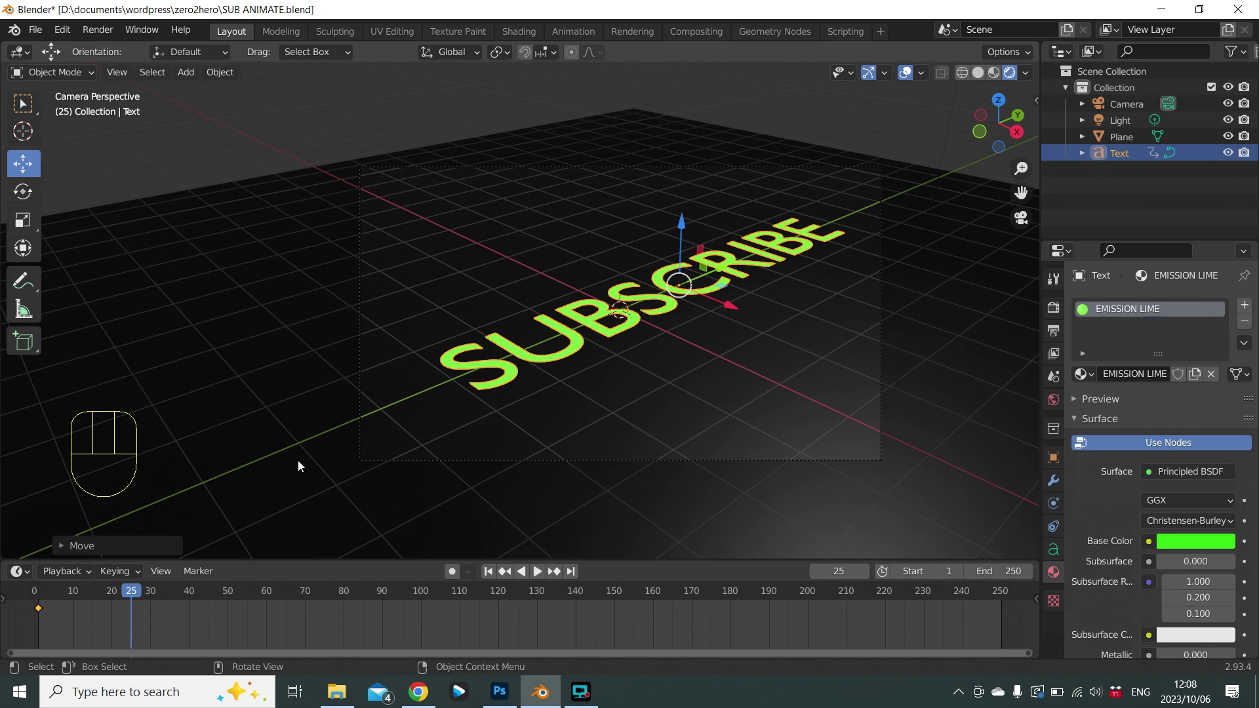
key(i)
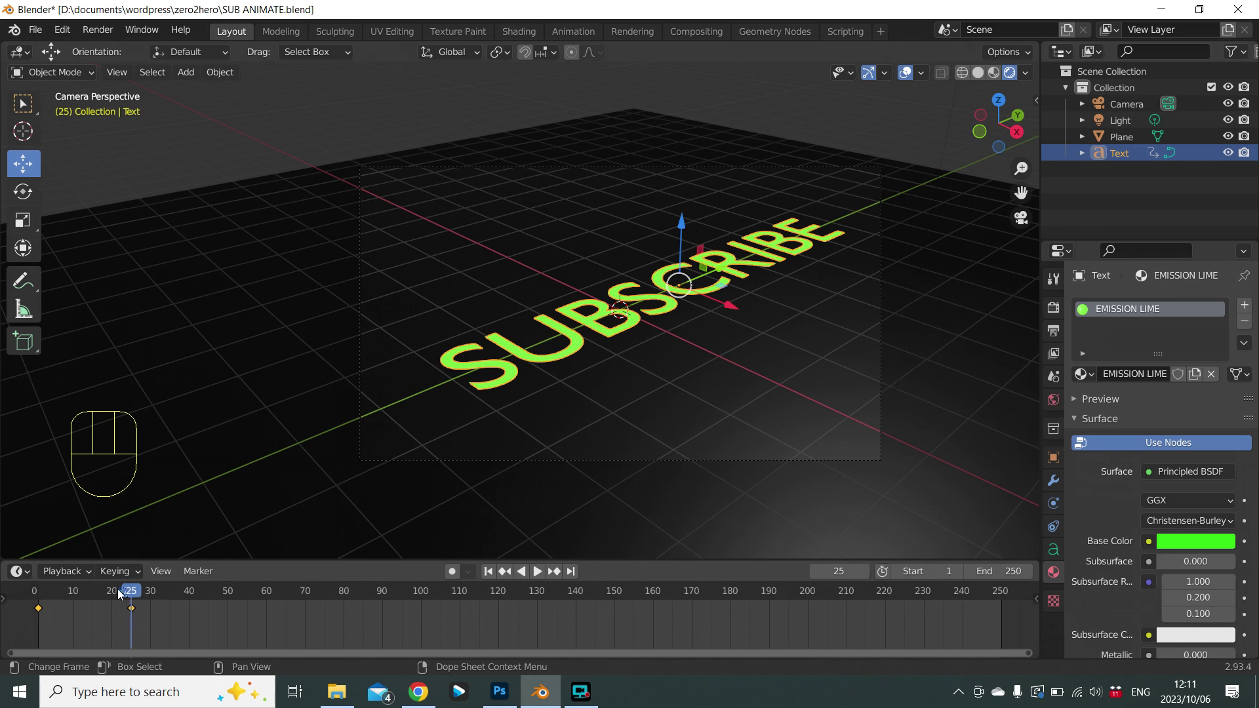
click(491, 574)
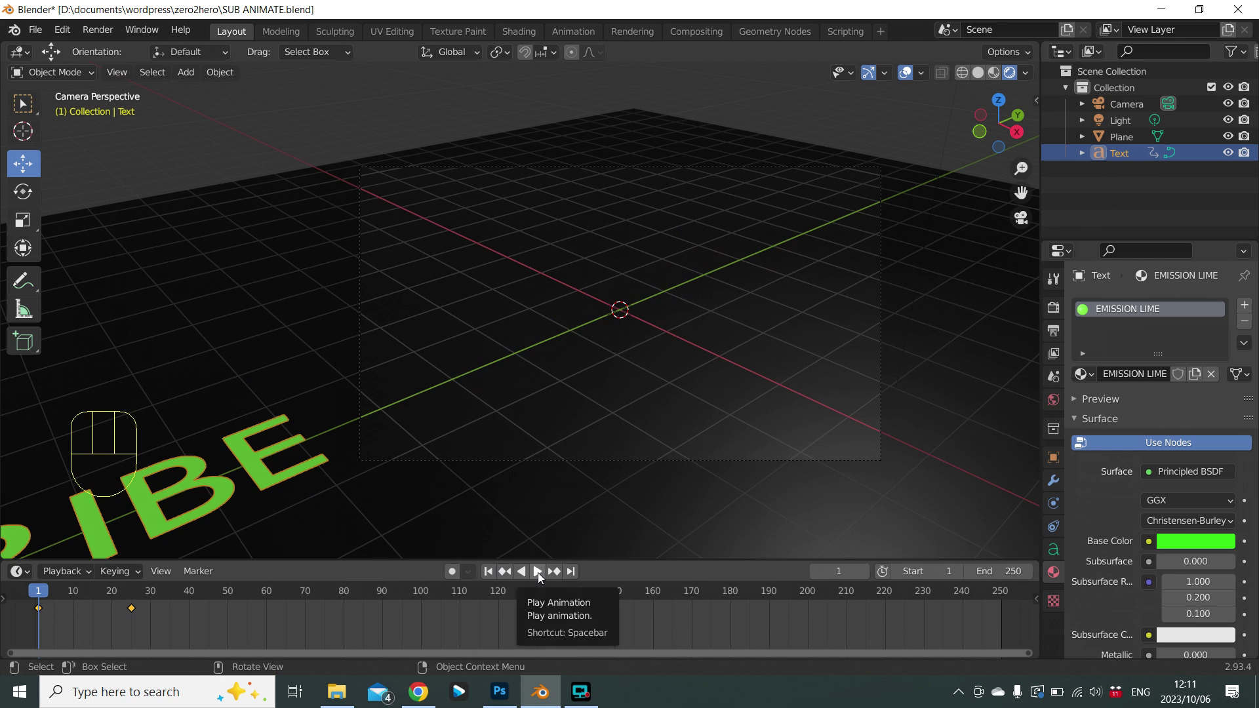
click(543, 577)
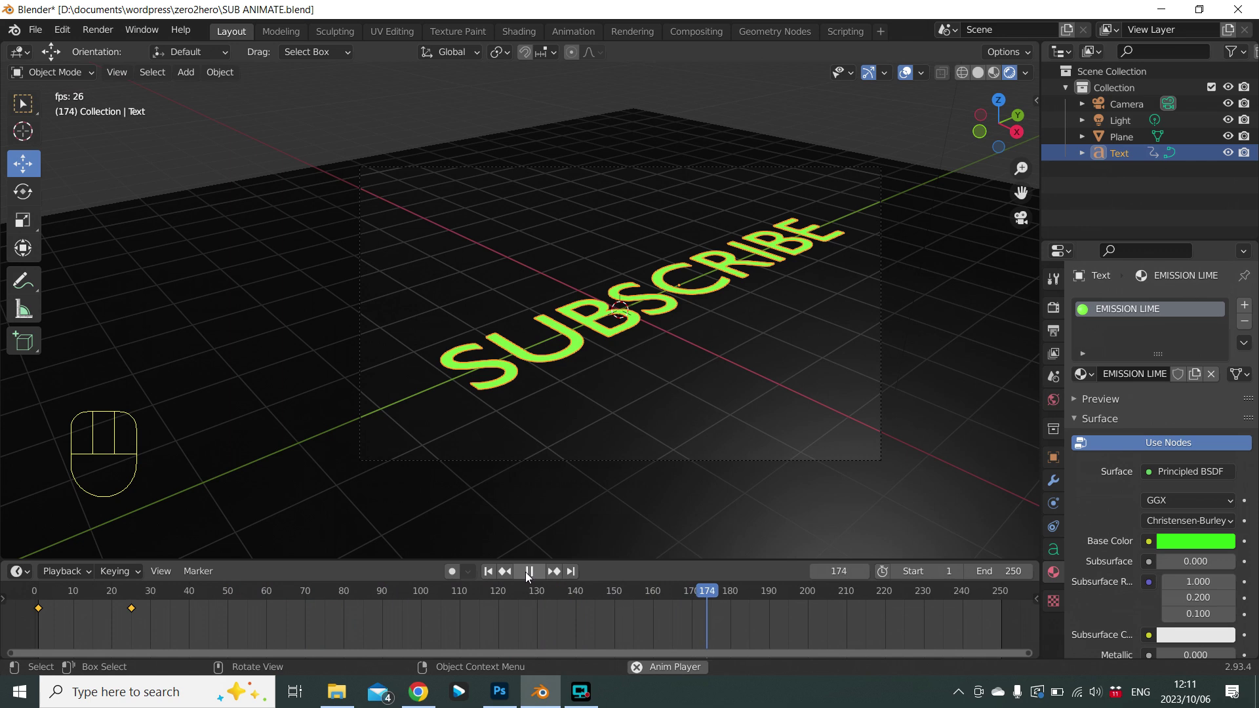
click(530, 577)
click(493, 571)
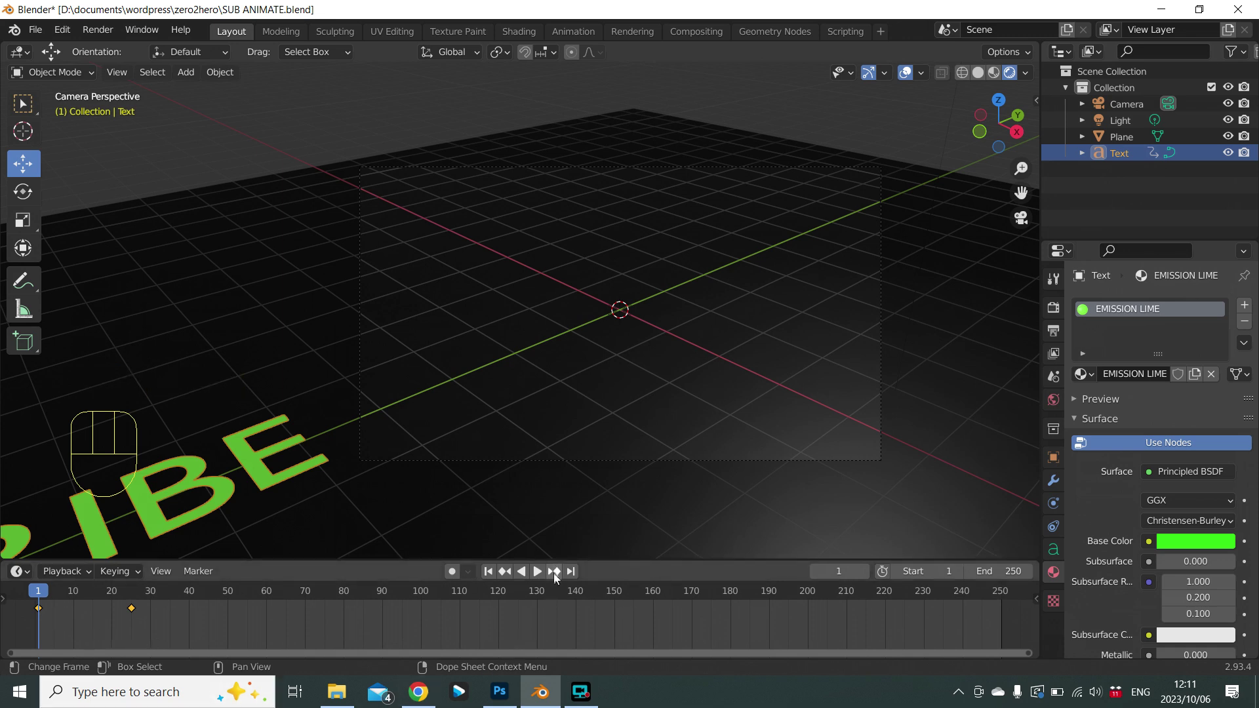
click(560, 578)
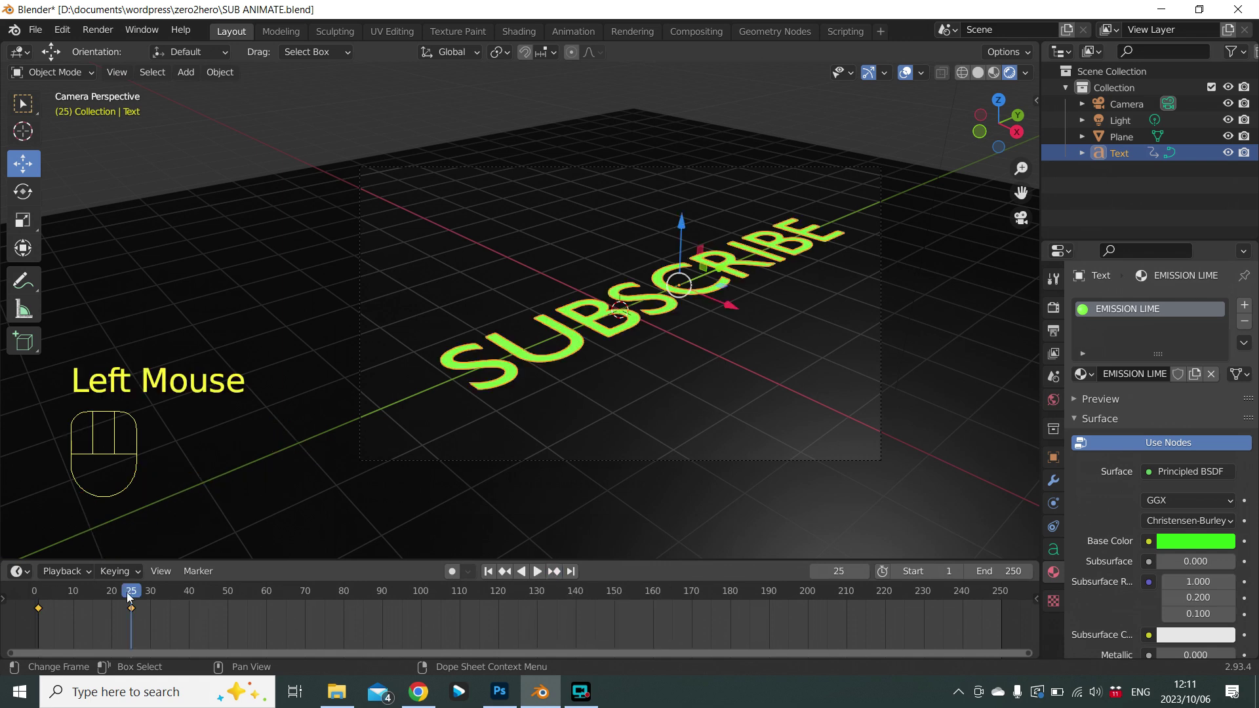
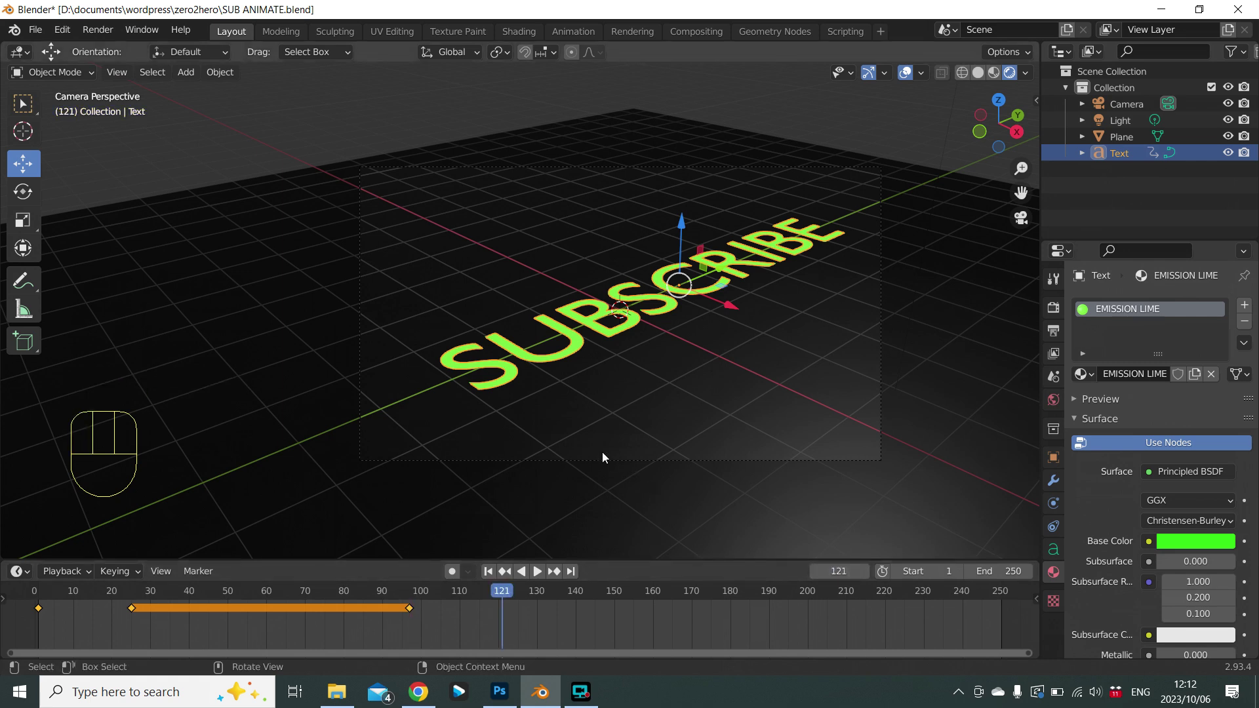
Push the text far off-screen along Y and key that location at frame 121.
key(g)
key(y)
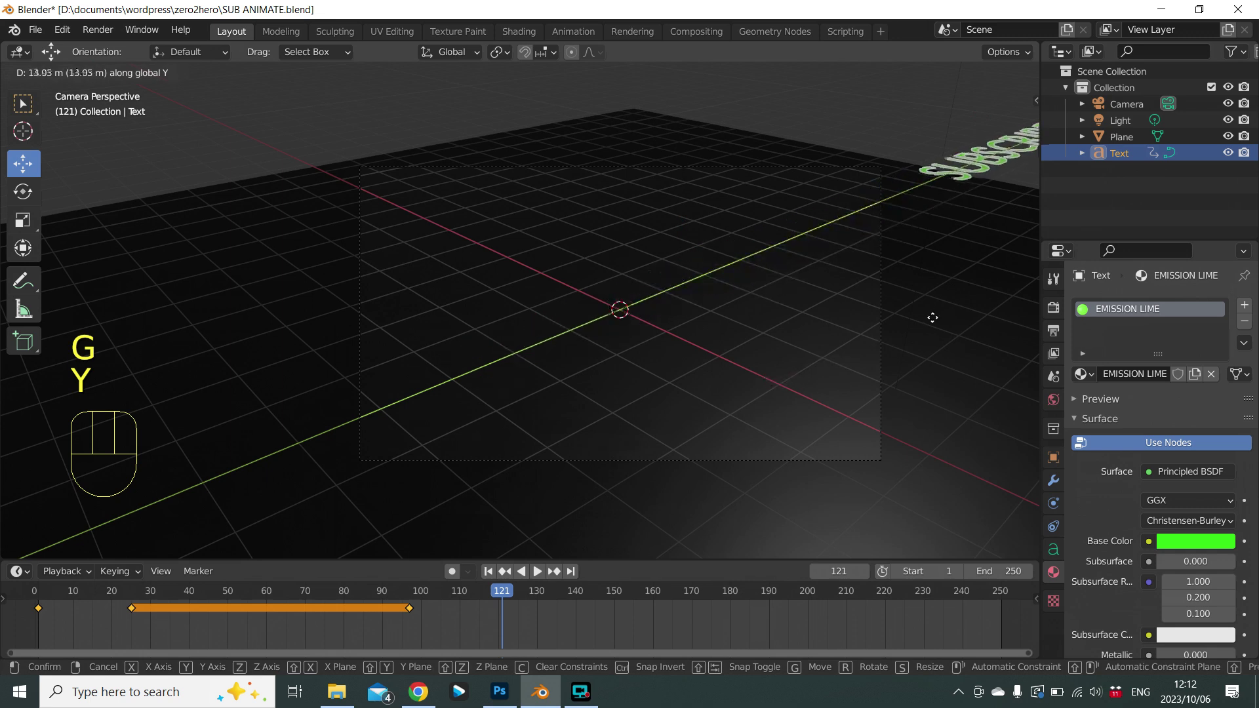
click(936, 322)
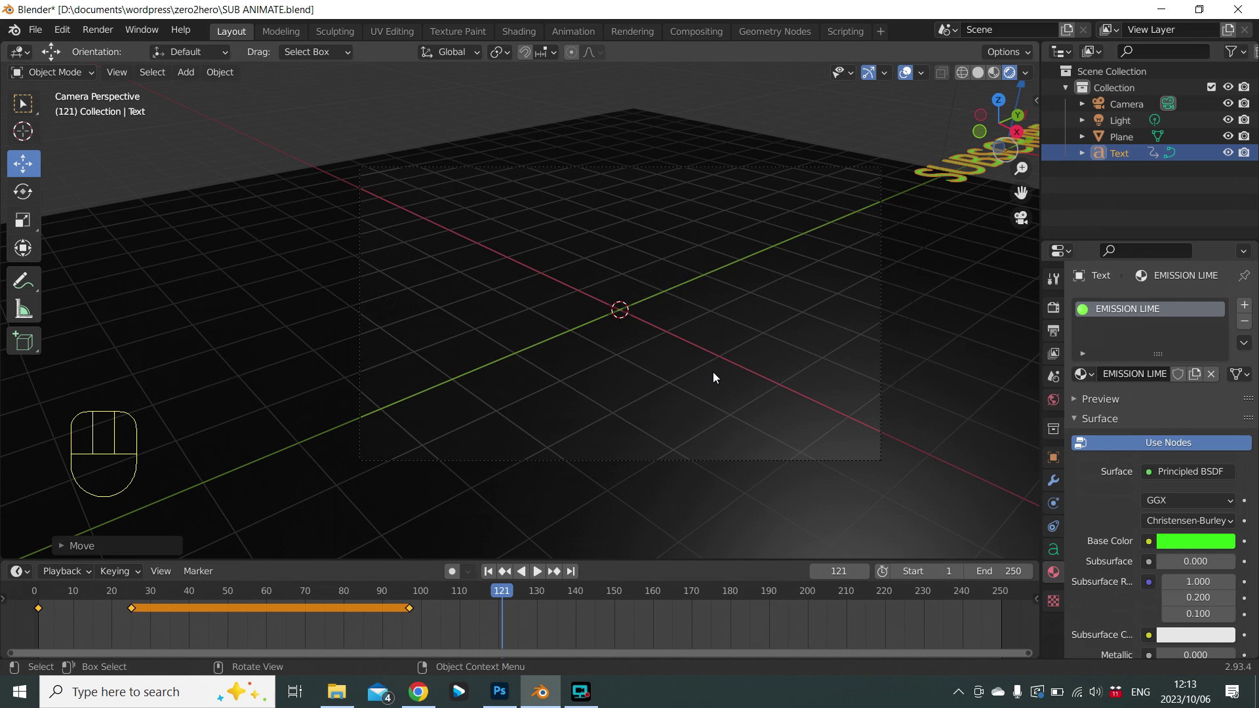
key(i)
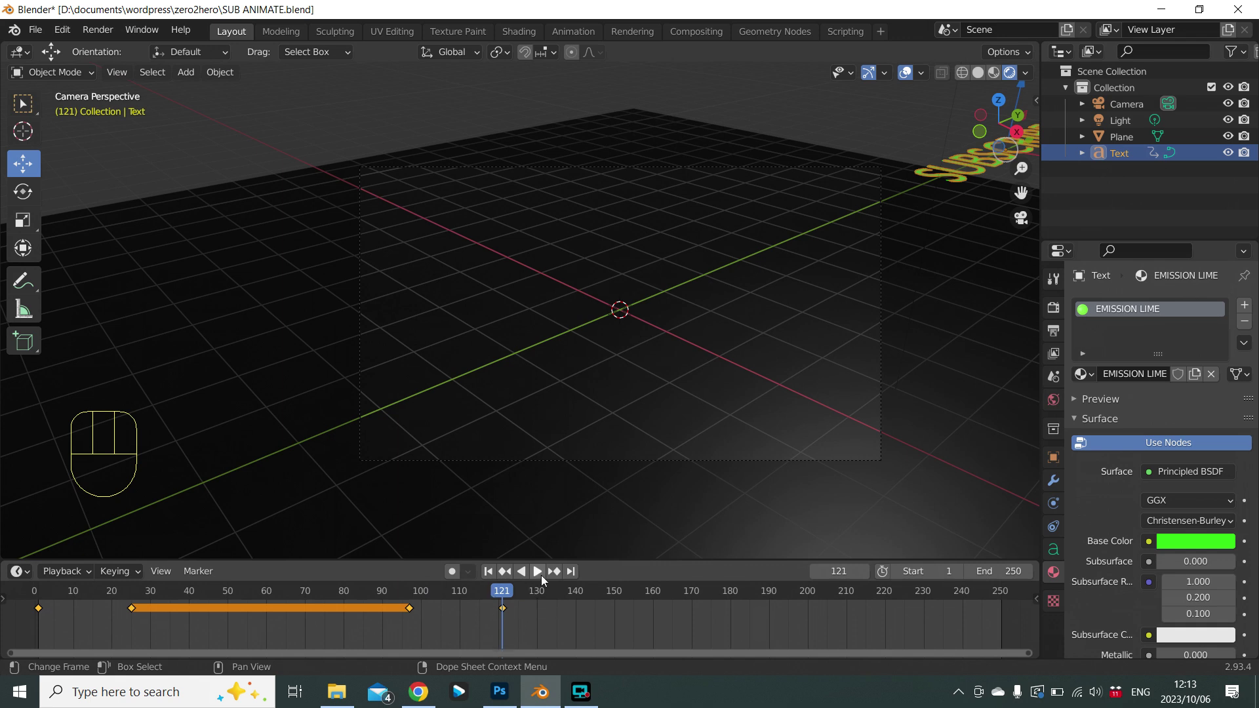
Play back the 121-frame animation to check the slide in, hold and slide out, pausing near the start.
click(545, 579)
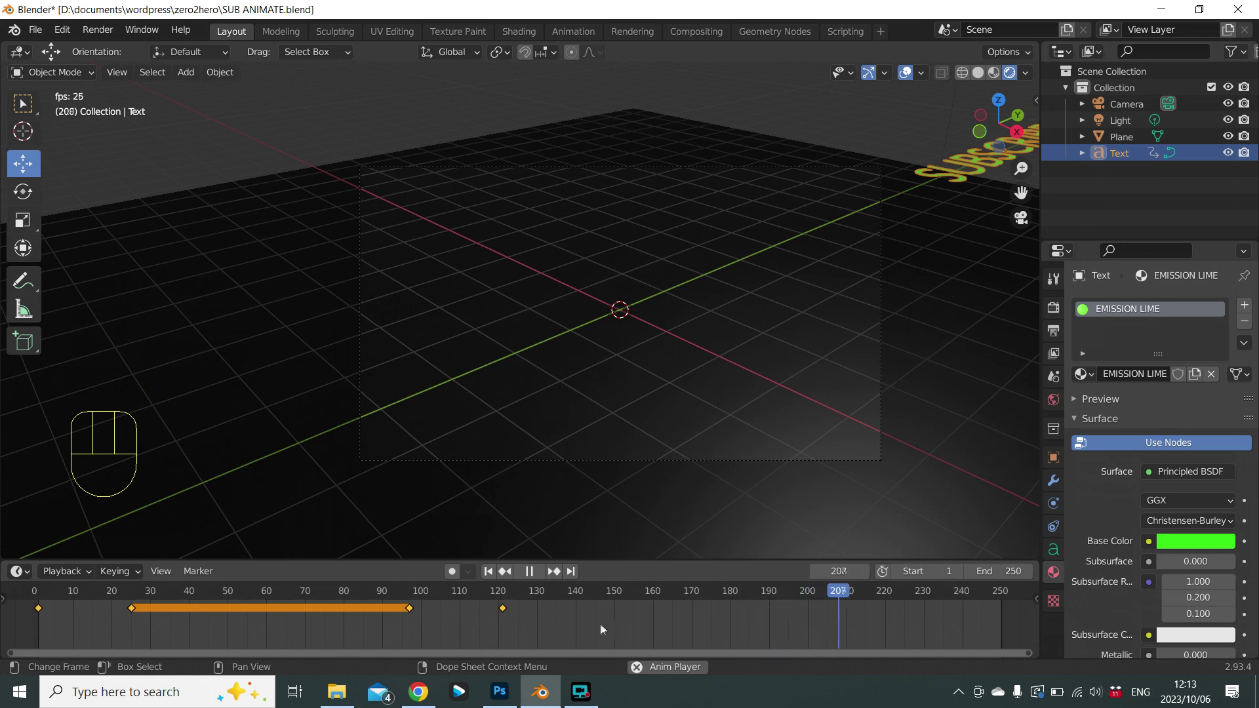
click(542, 581)
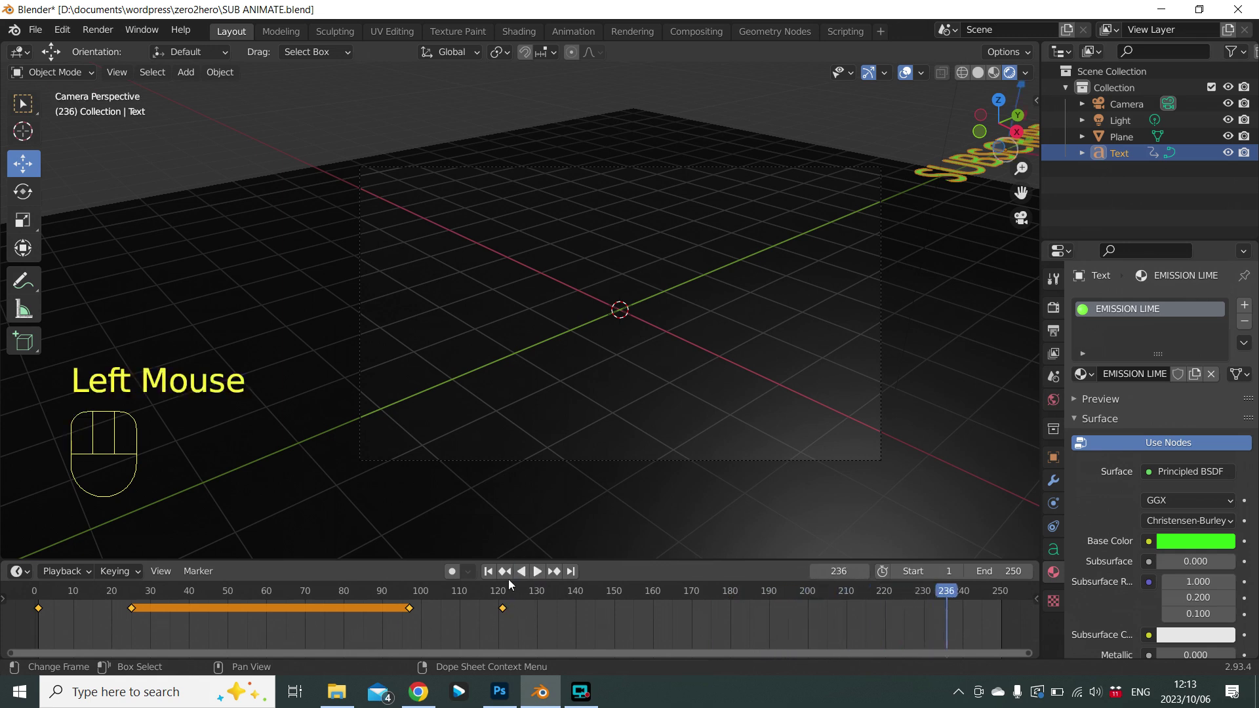
click(515, 578)
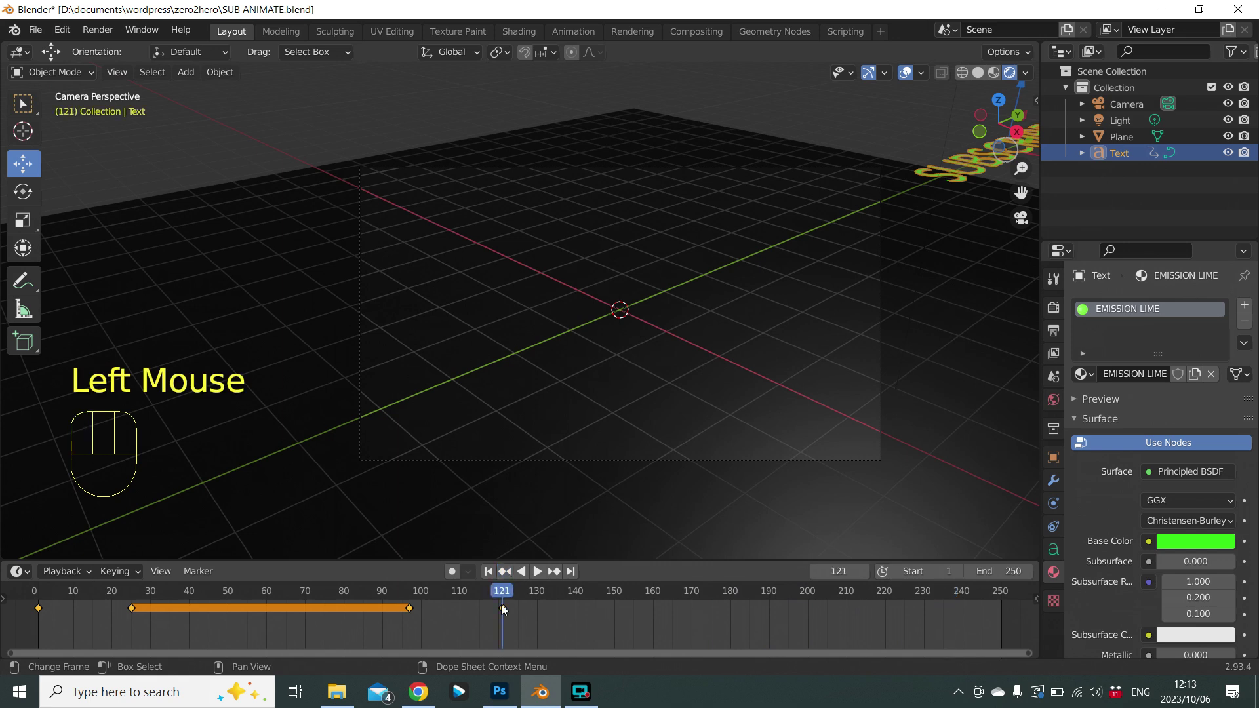
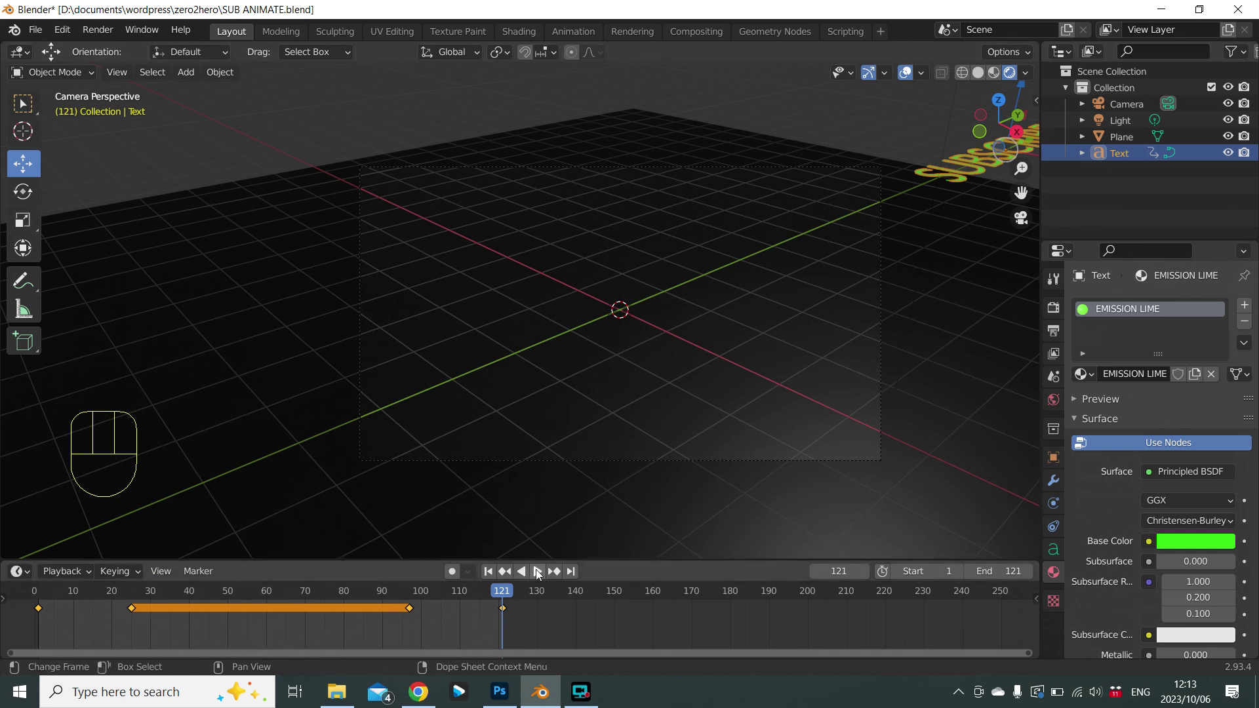
click(540, 573)
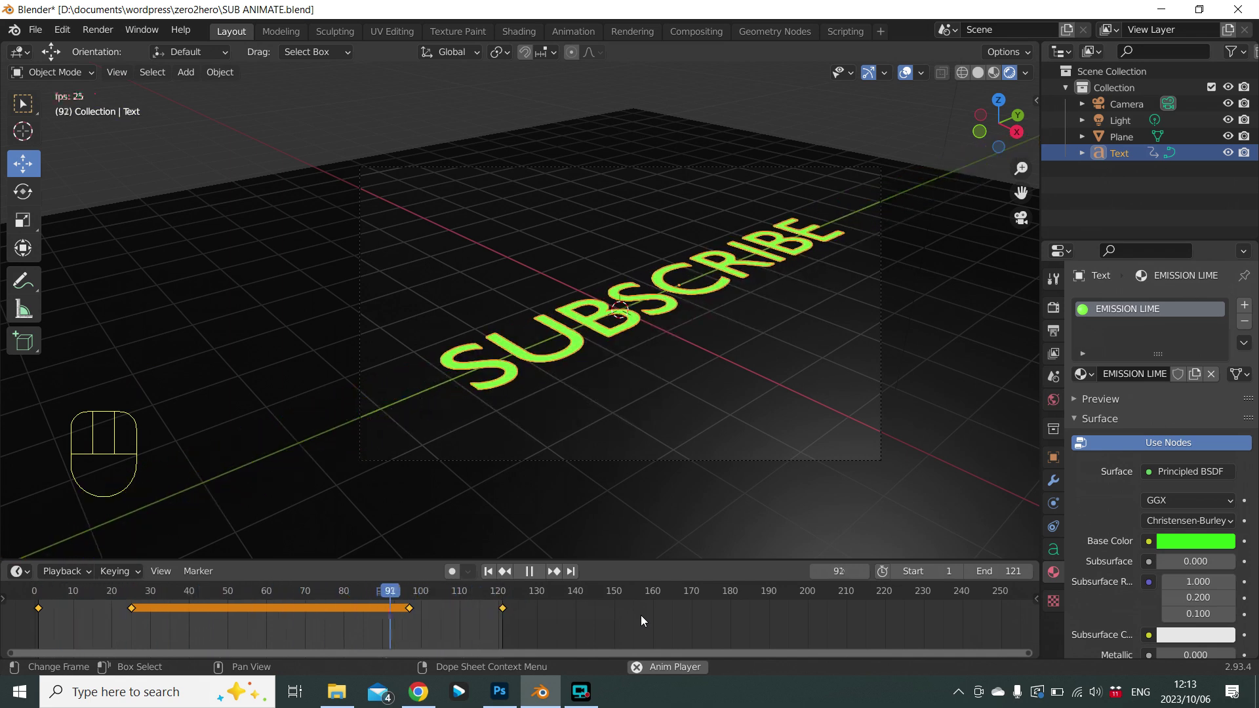
click(534, 569)
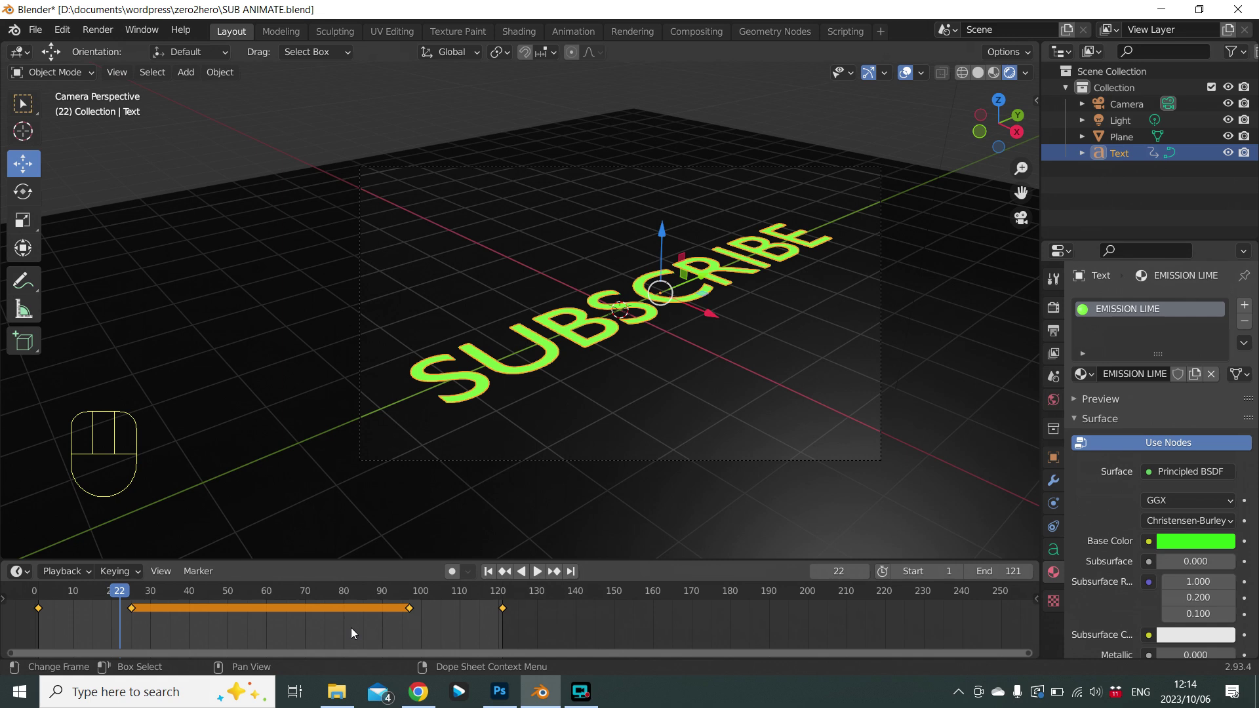
Try shifting the Text keyframes with G in the timeline, then cancel and deselect them.
key(x)
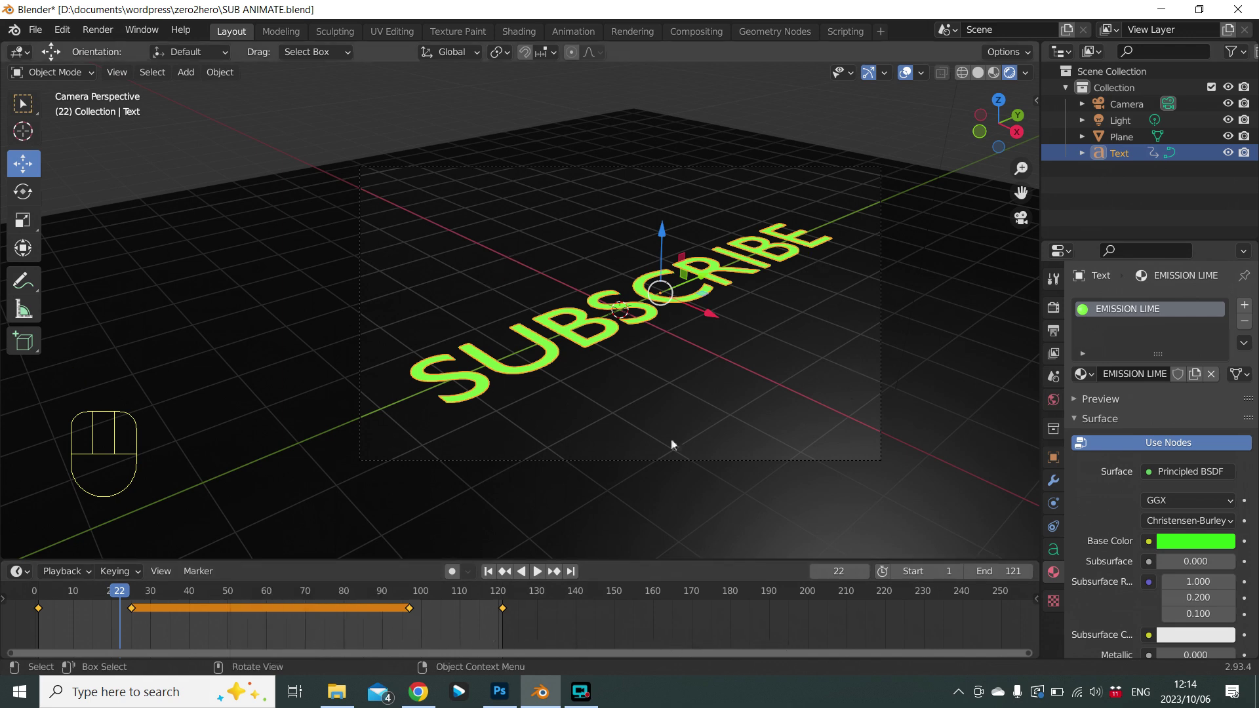
key(x)
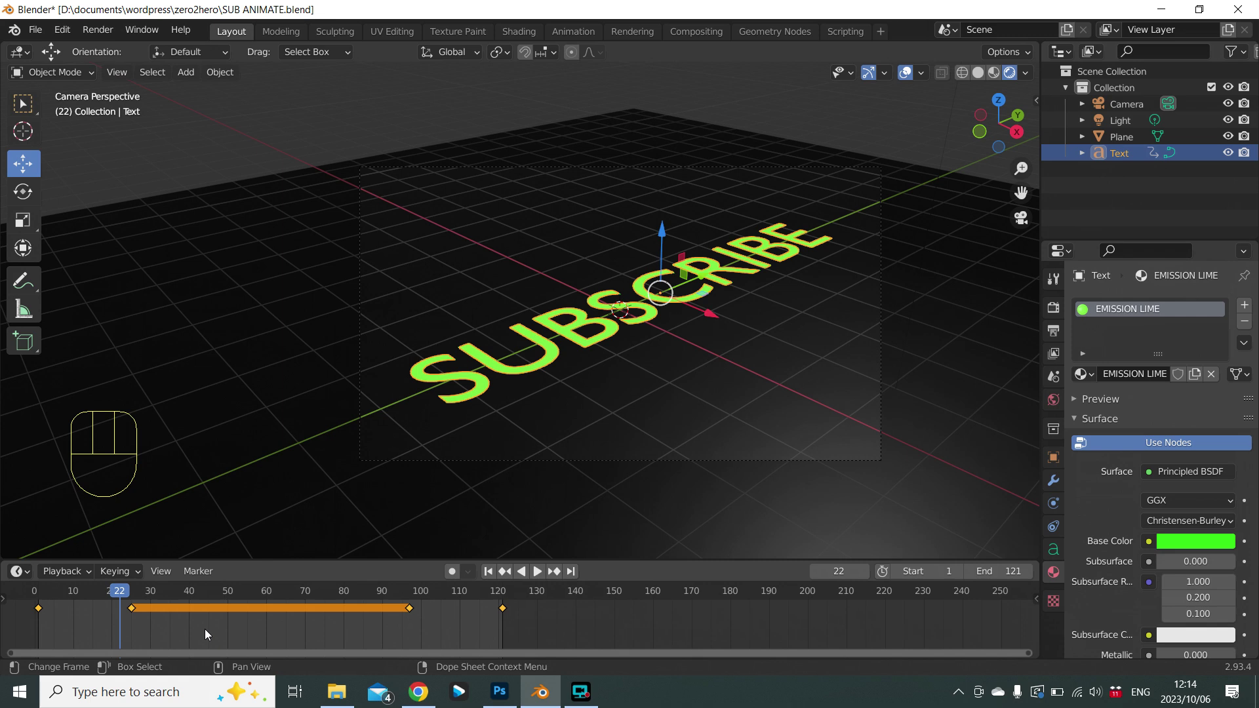
key(g)
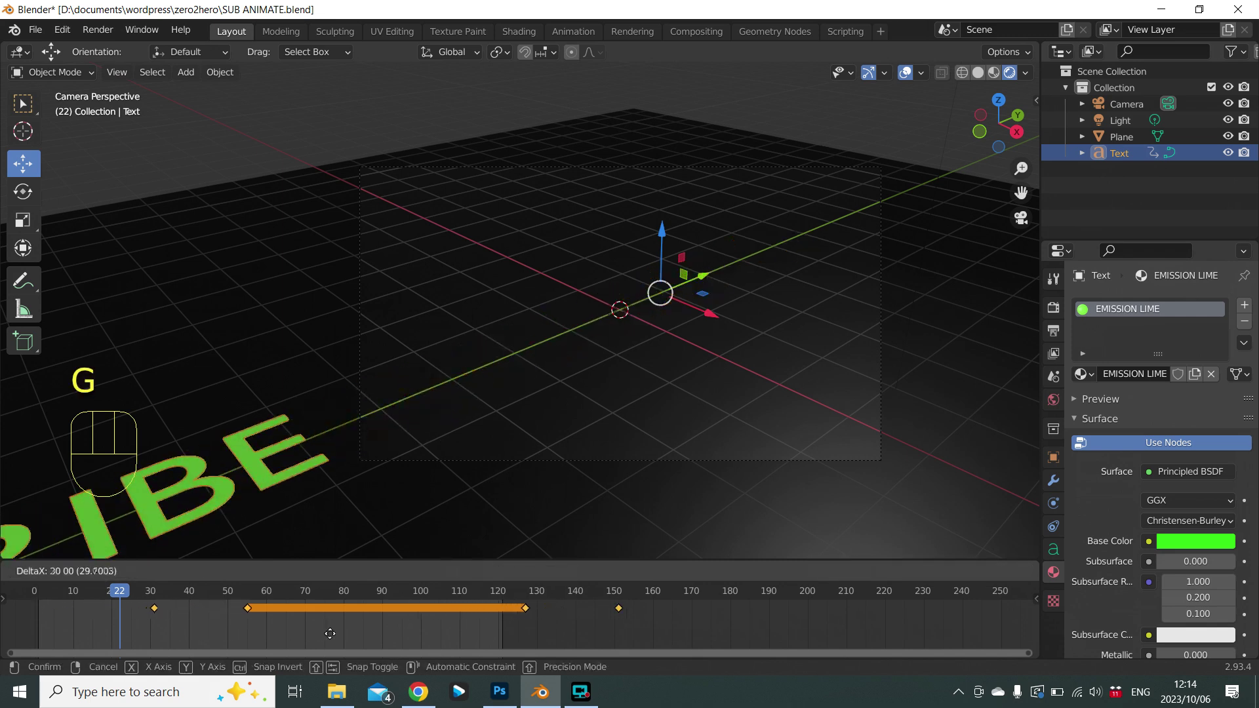
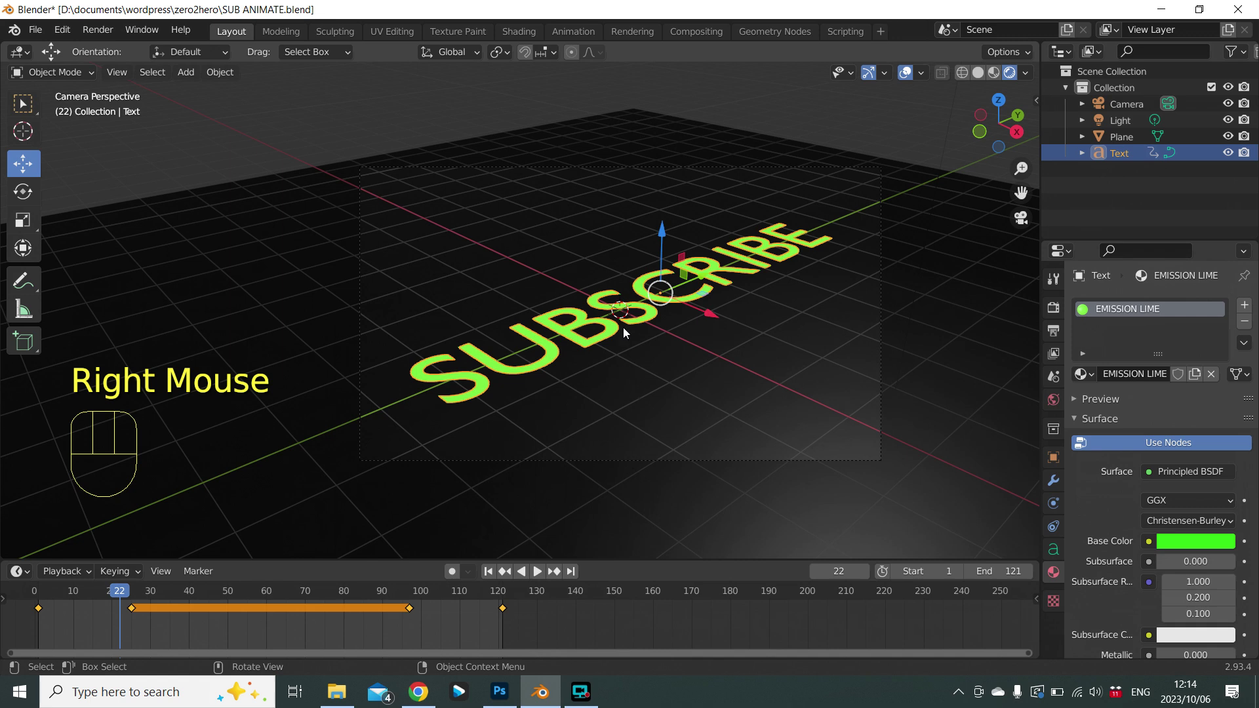
key(g)
key(x)
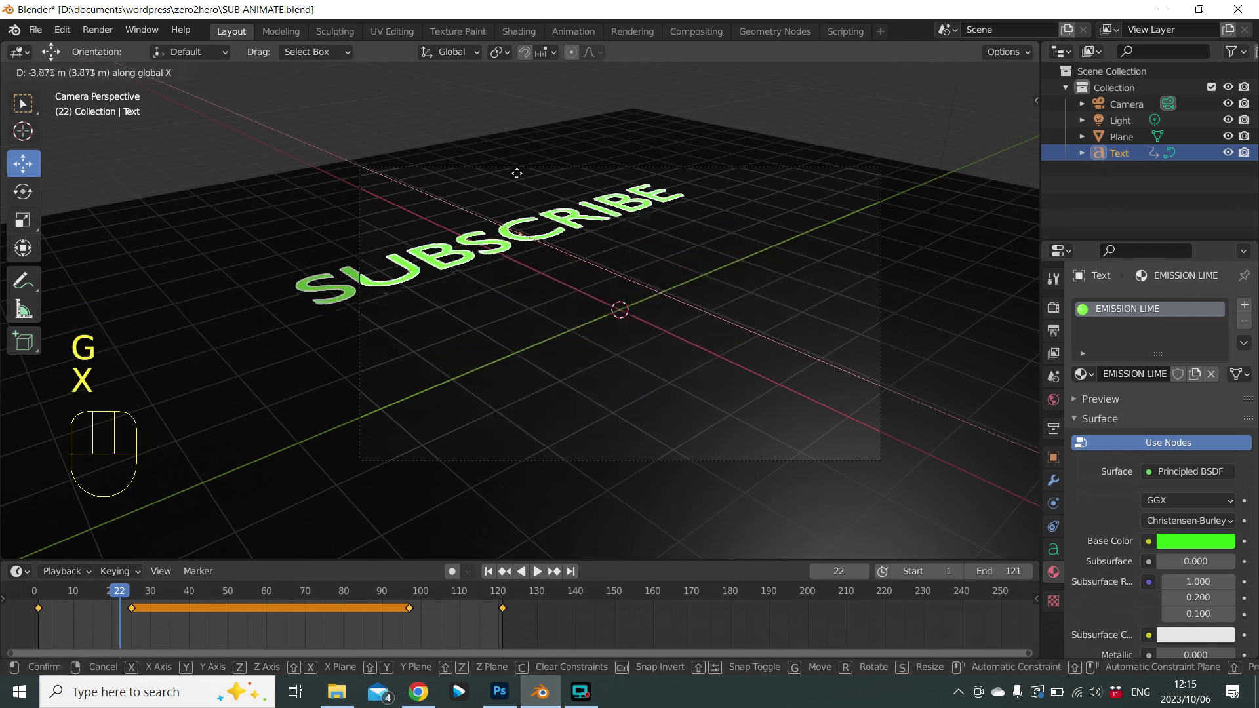
drag(711, 408, 497, 574)
click(496, 573)
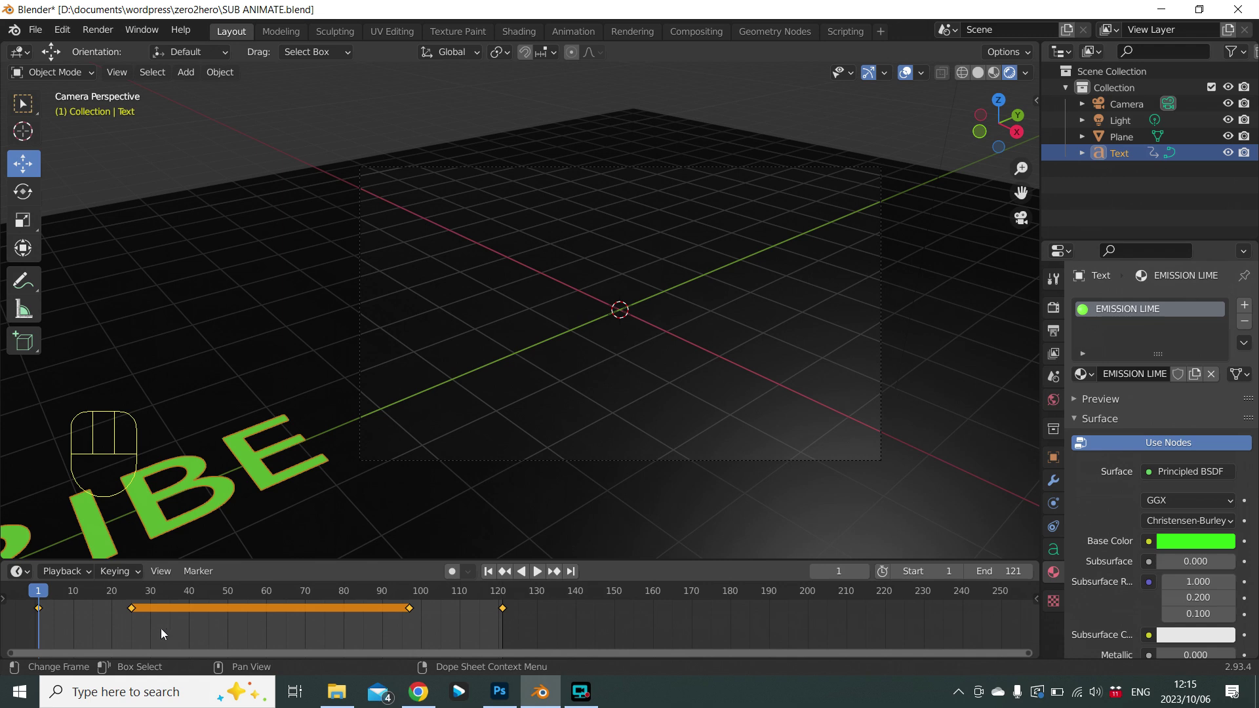
click(138, 614)
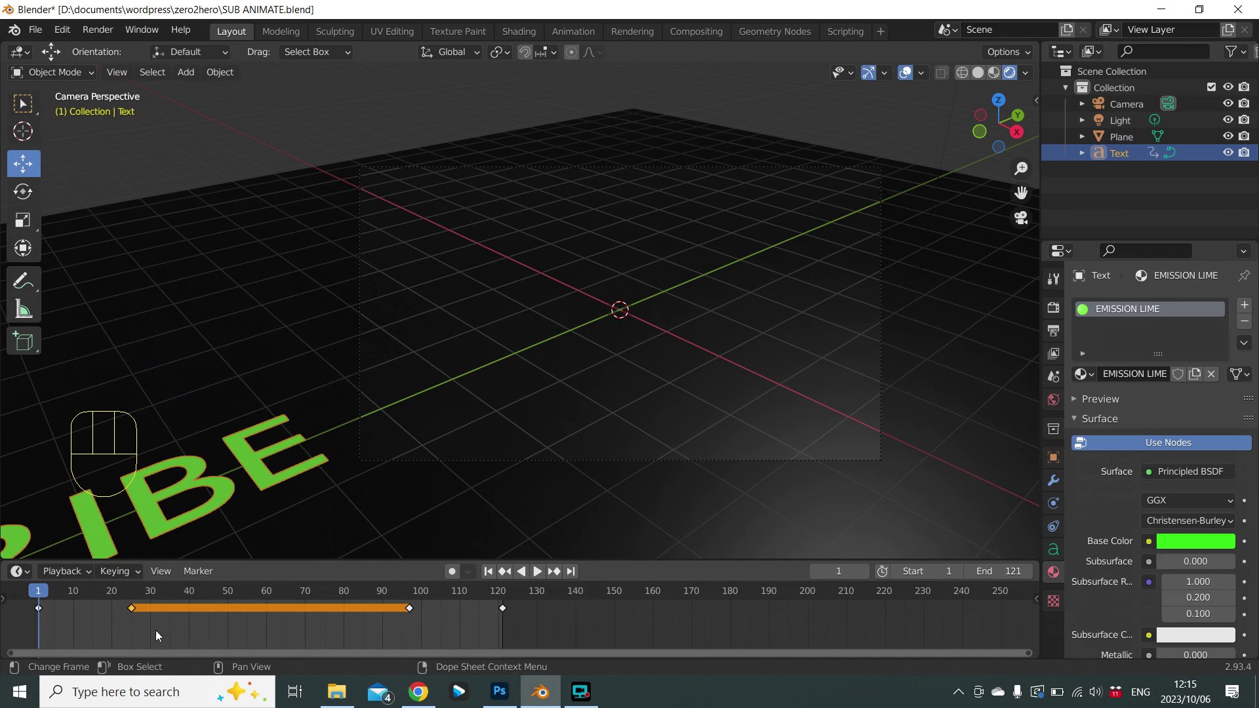
key(g)
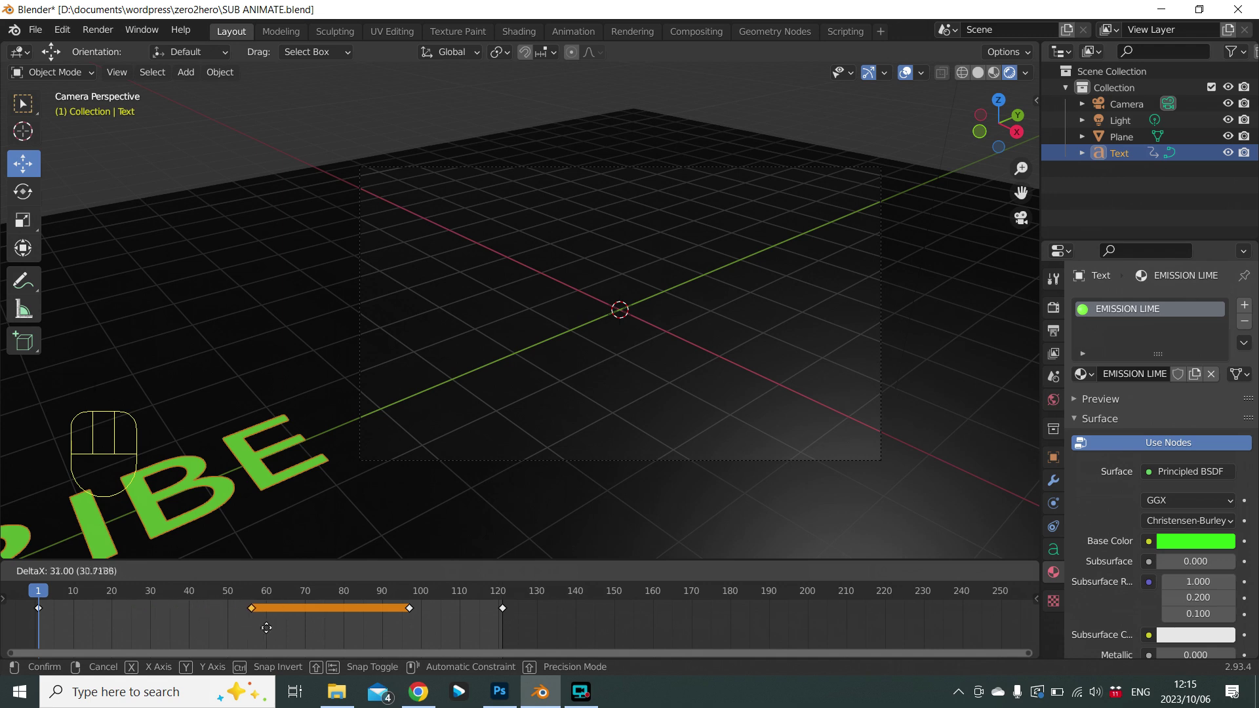
right_click(228, 636)
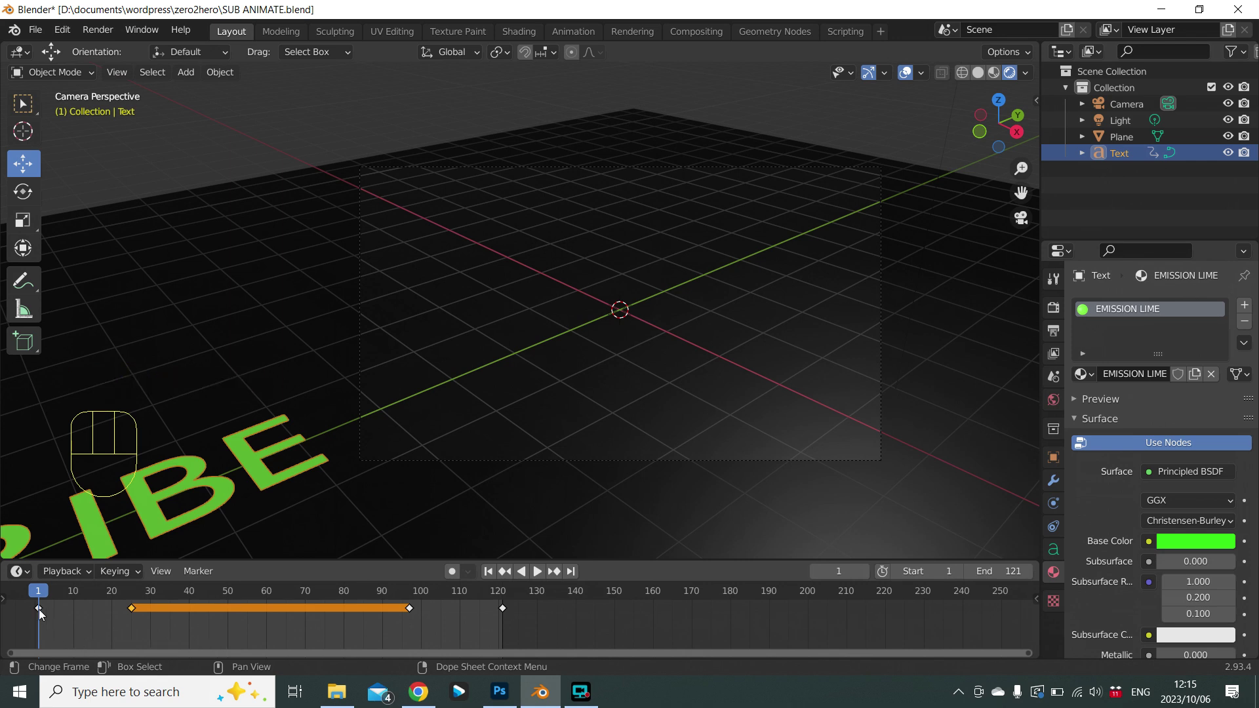
Move the first keyframe 12 frames later, from frame 1 to about 13.
click(45, 614)
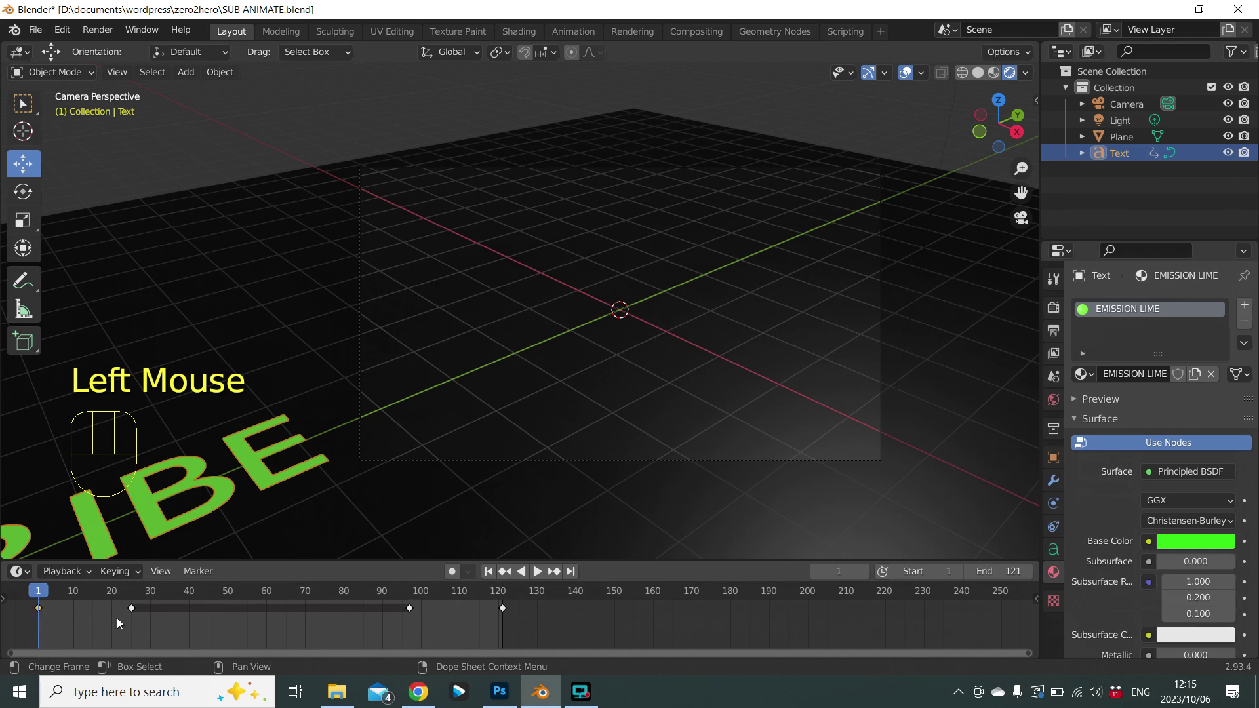
click(137, 611)
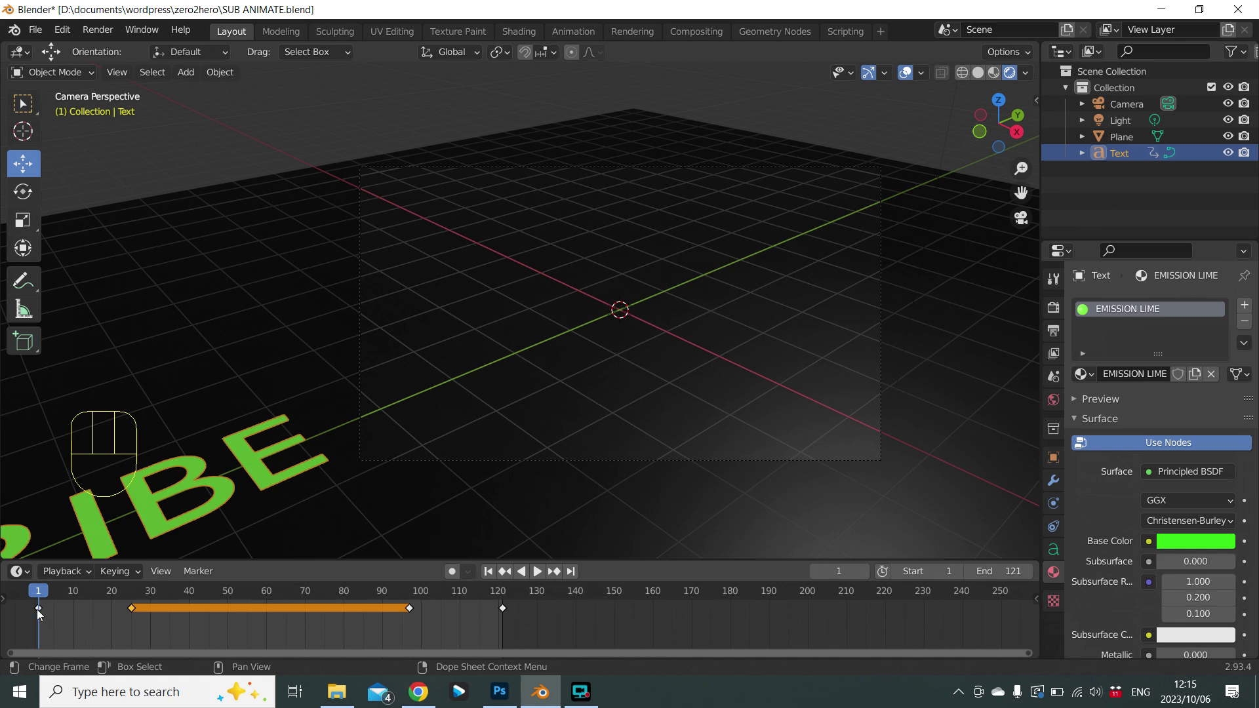
click(43, 614)
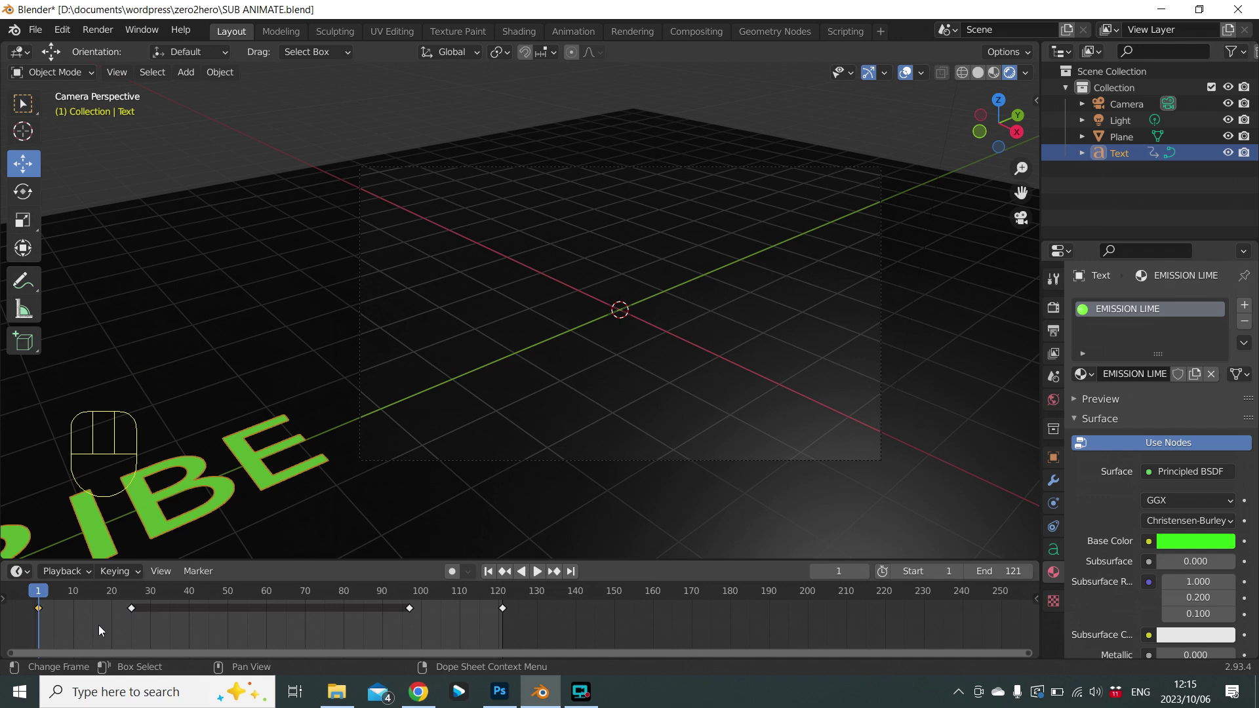
key(g)
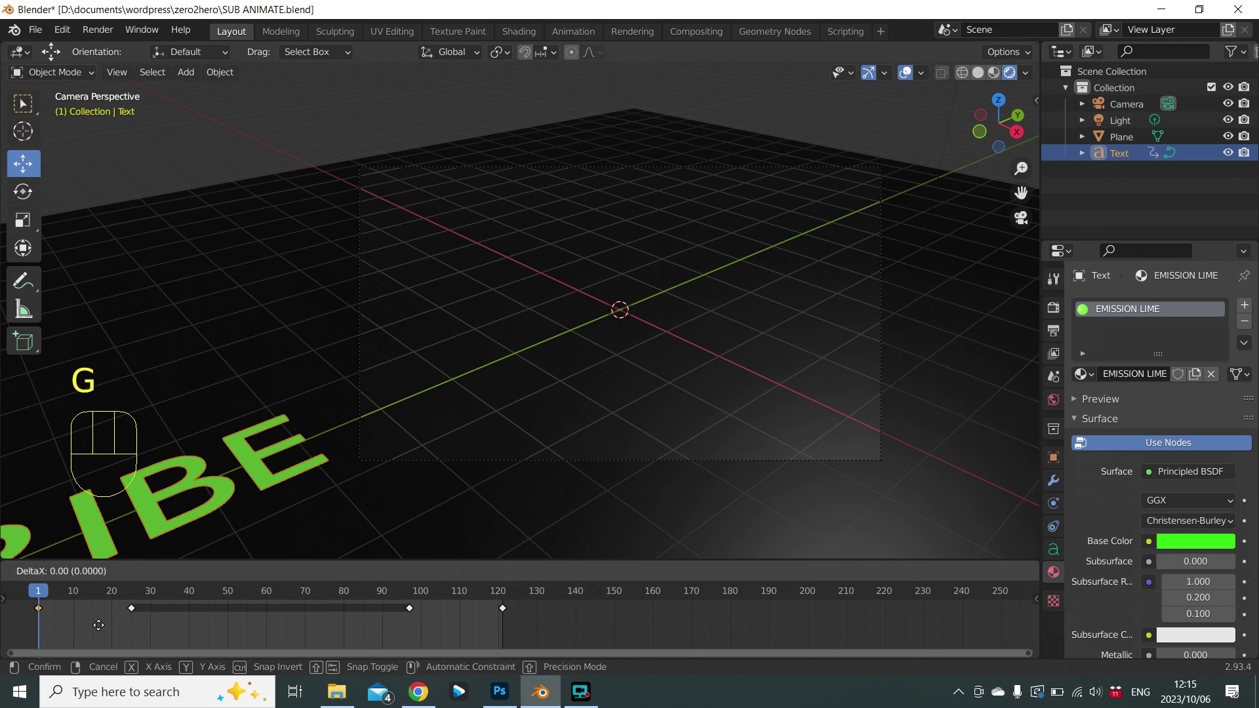
key(KP_1)
key(KP_2)
key(KP_Enter)
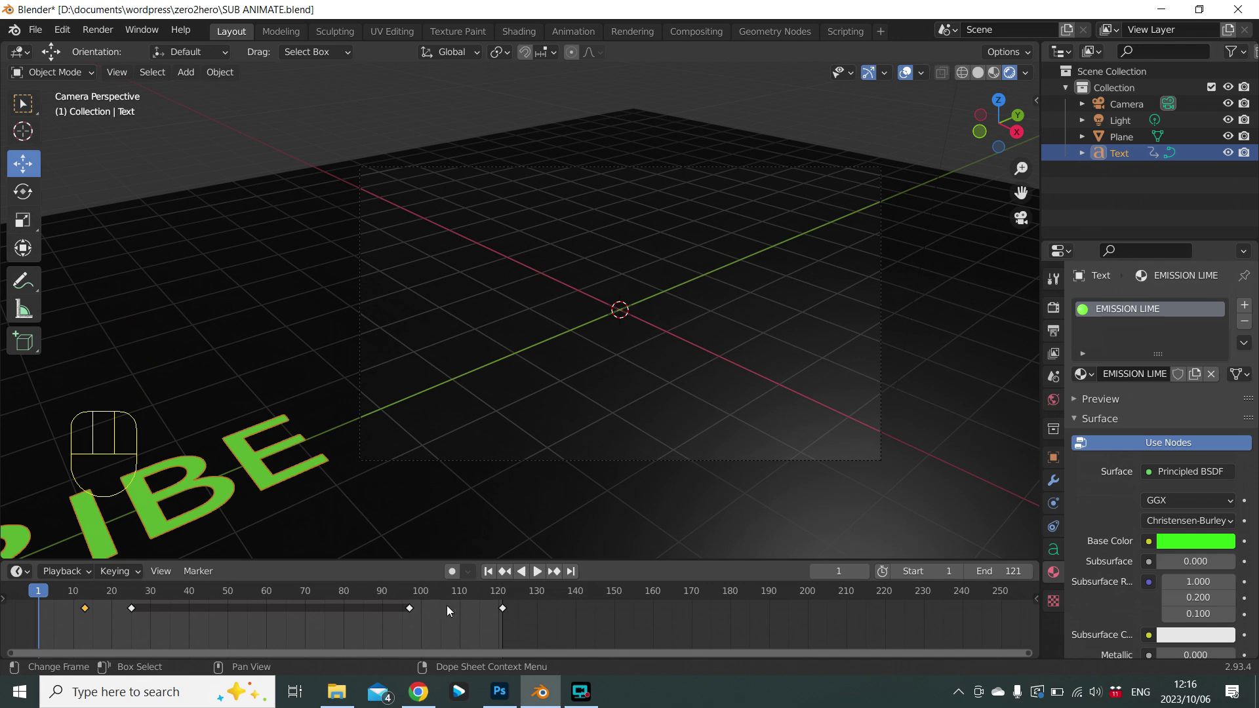
Move the last keyframe 12 frames earlier, from frame 121 to about 109.
click(507, 612)
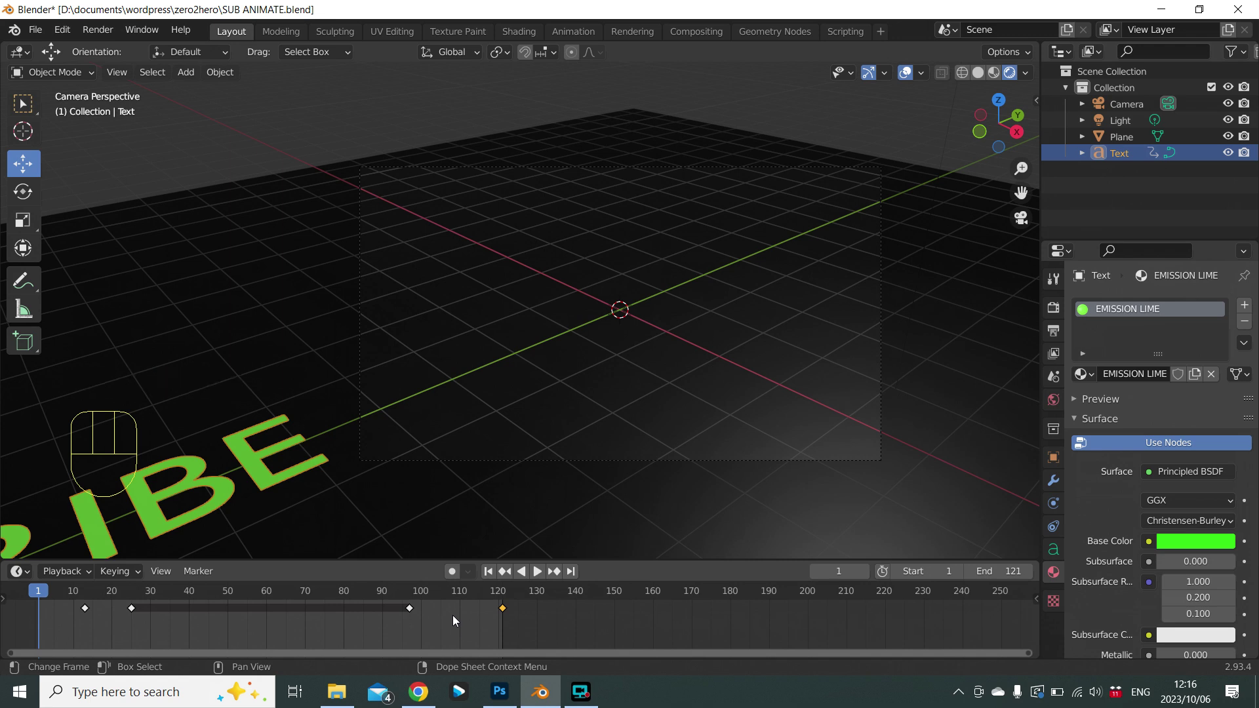
key(g)
key(KP_Subtract)
key(KP_1)
key(KP_2)
key(KP_Enter)
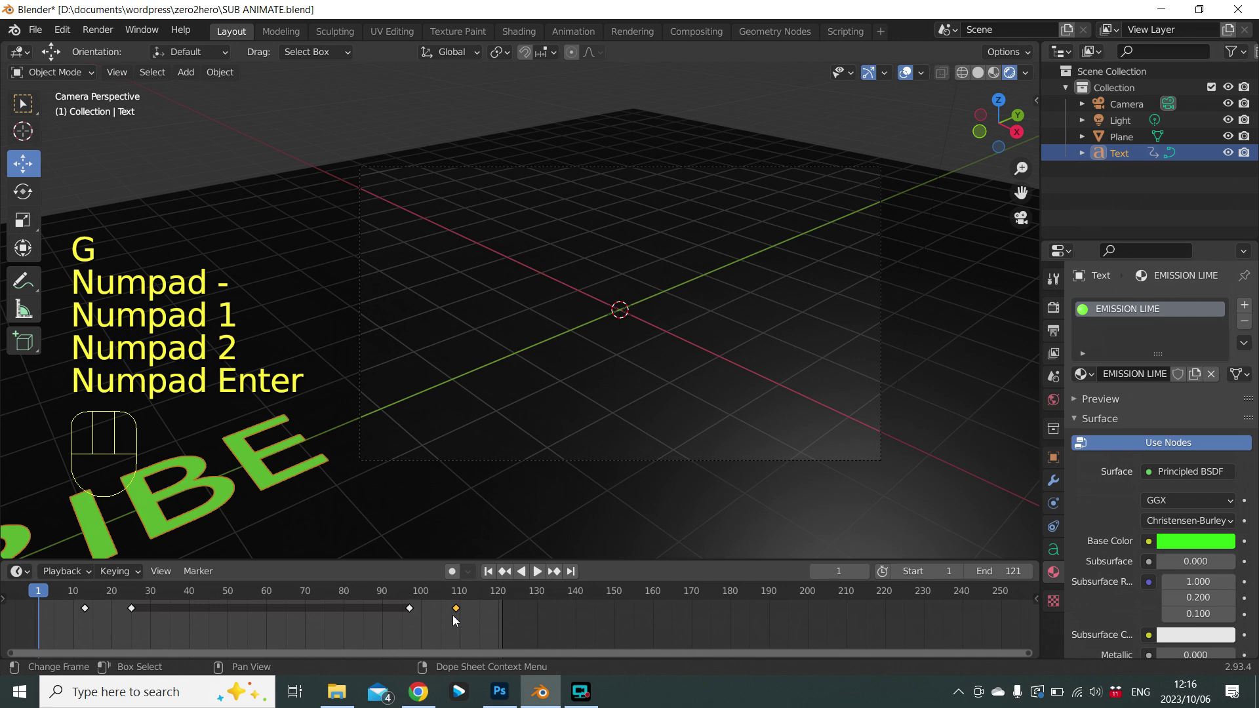
Play the retimed animation, then delete the Text keyframe near frame 97.
click(546, 575)
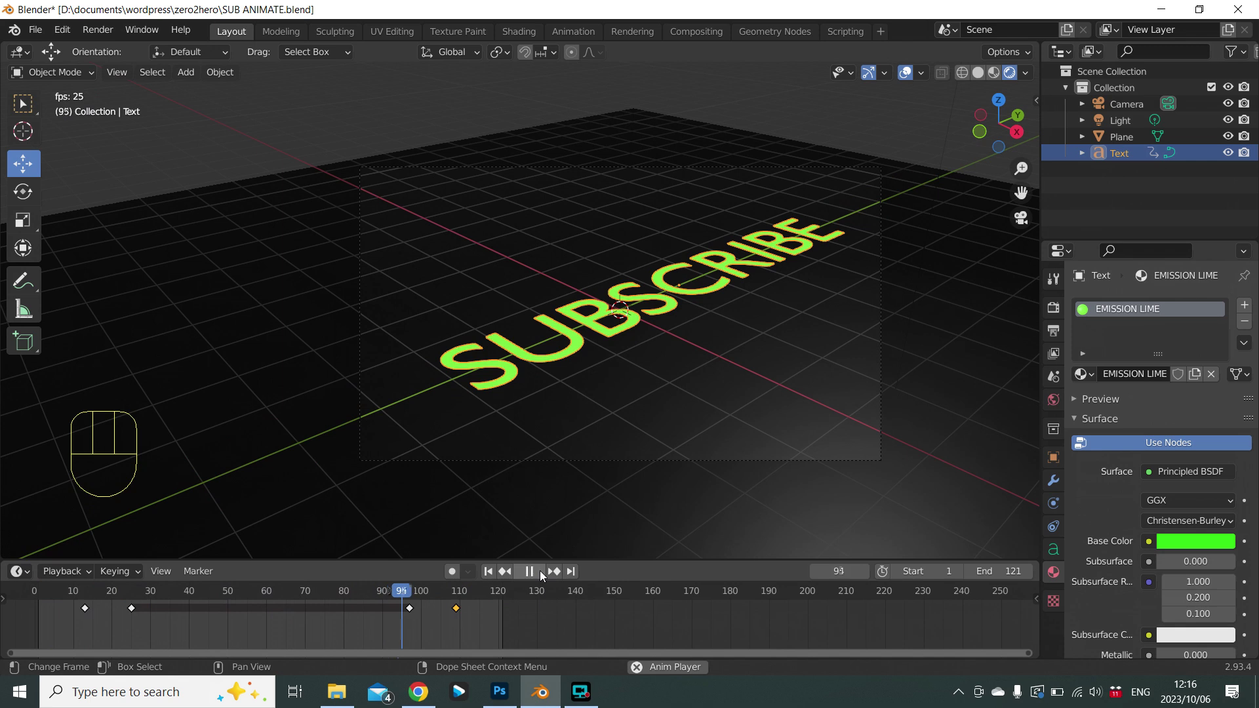
click(544, 574)
click(509, 577)
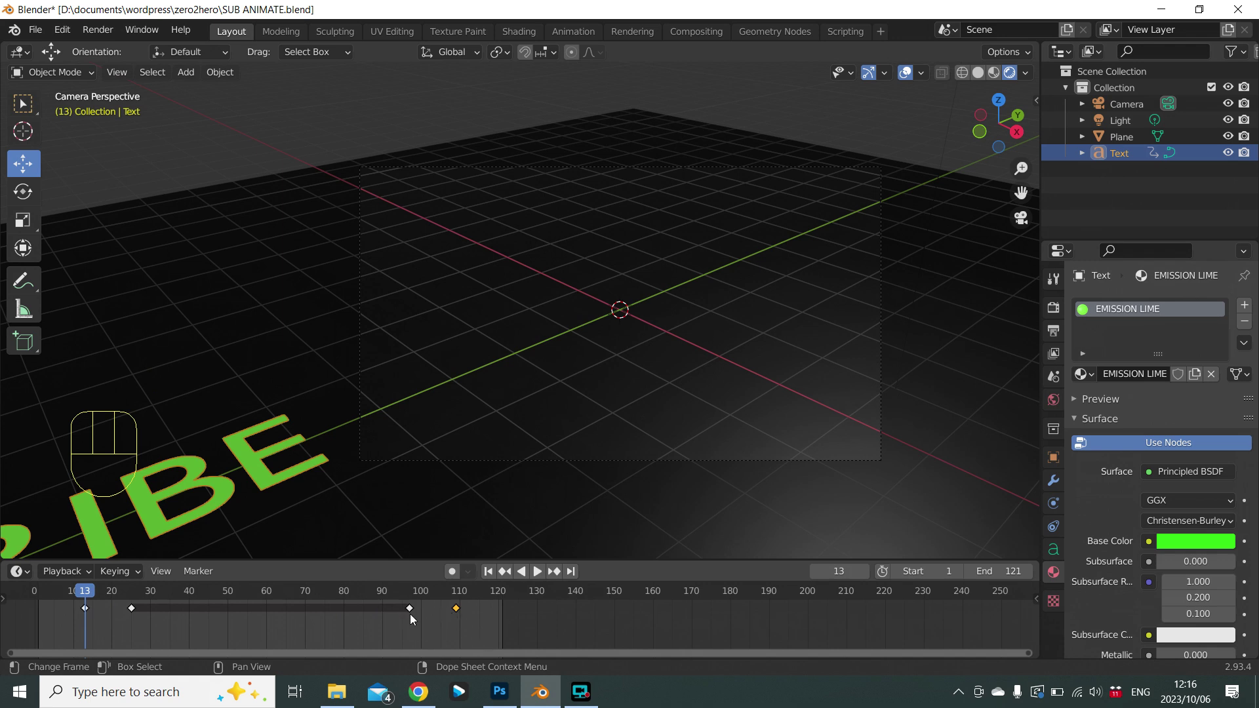
click(414, 615)
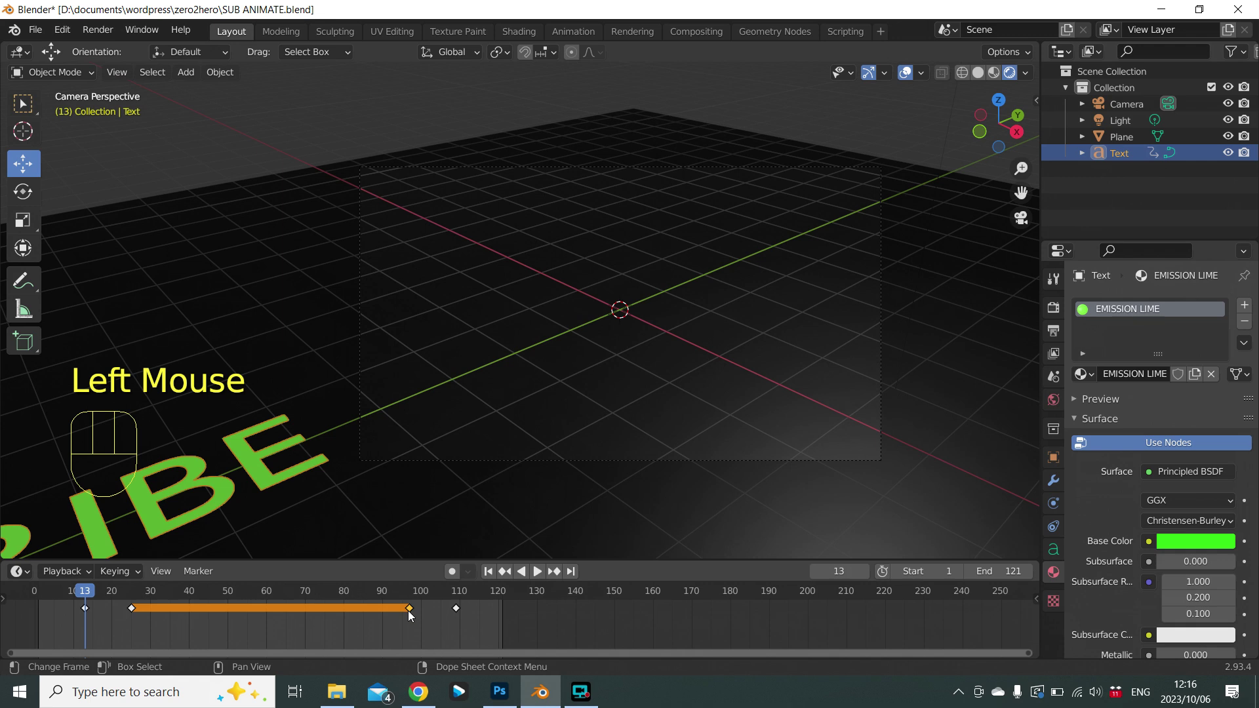
key(x)
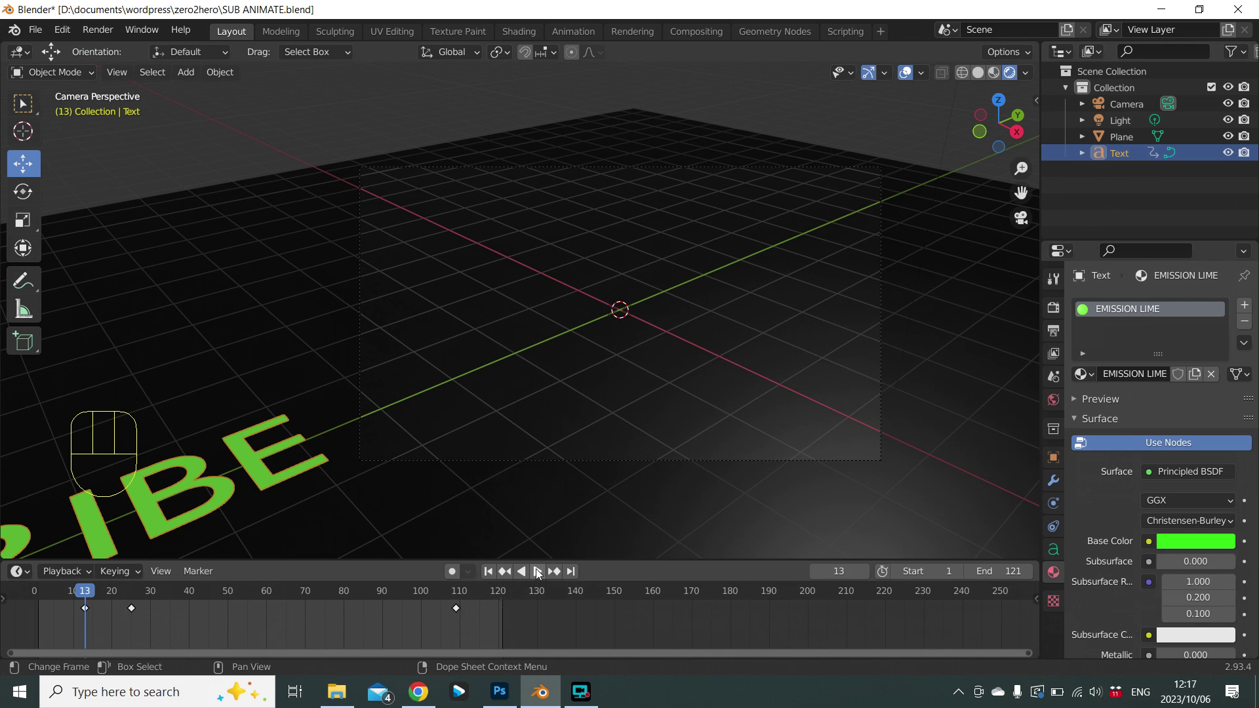
After a playback check, key the text's held position again at frame 97 and save SUB ANIMATE.blend.
click(539, 572)
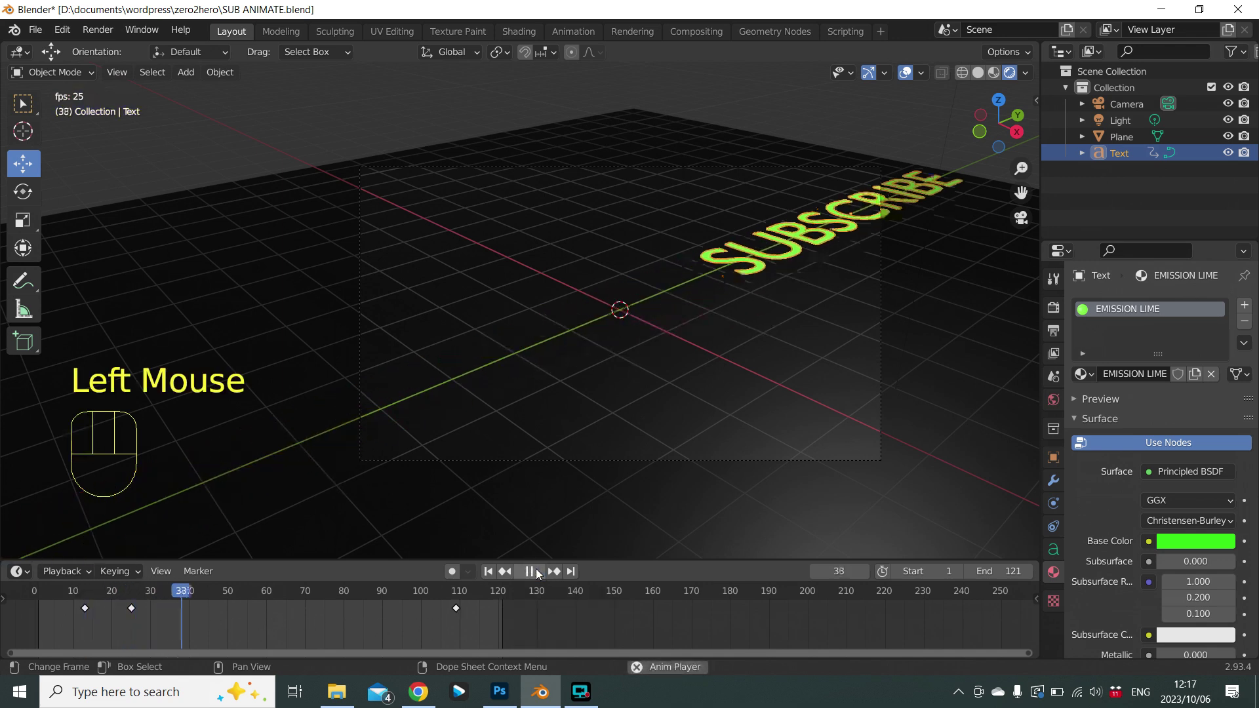
click(539, 573)
click(136, 613)
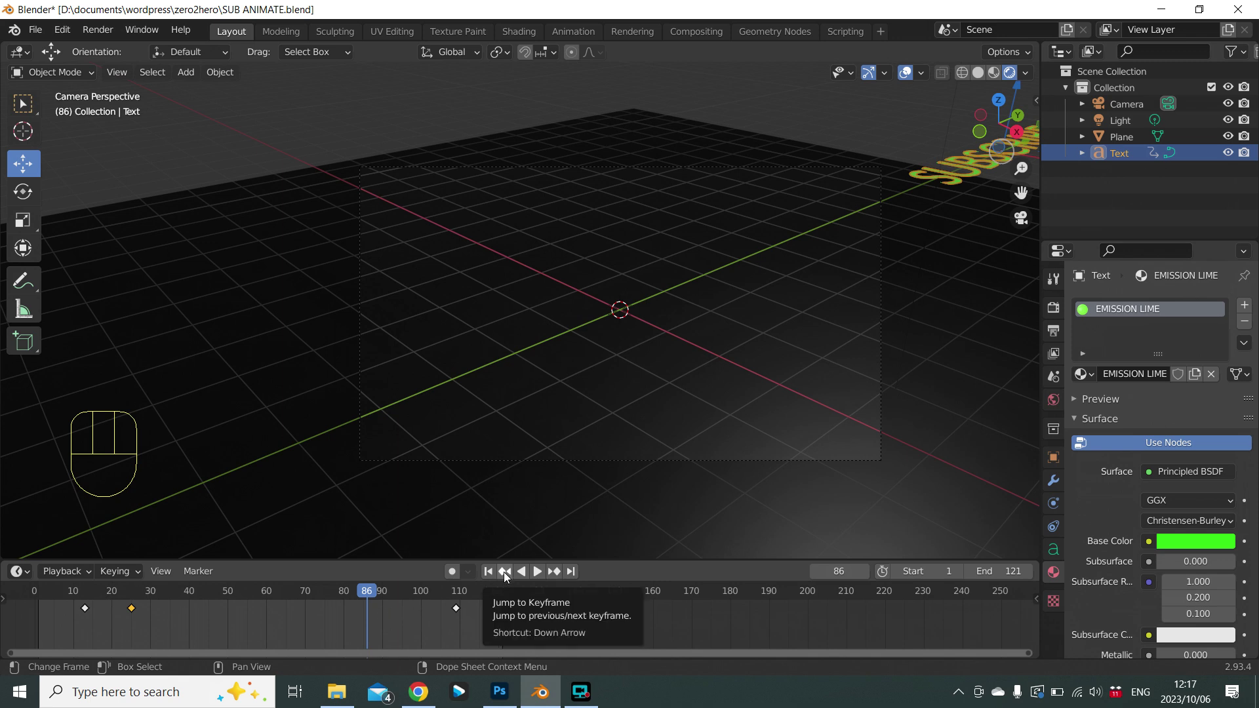
click(507, 576)
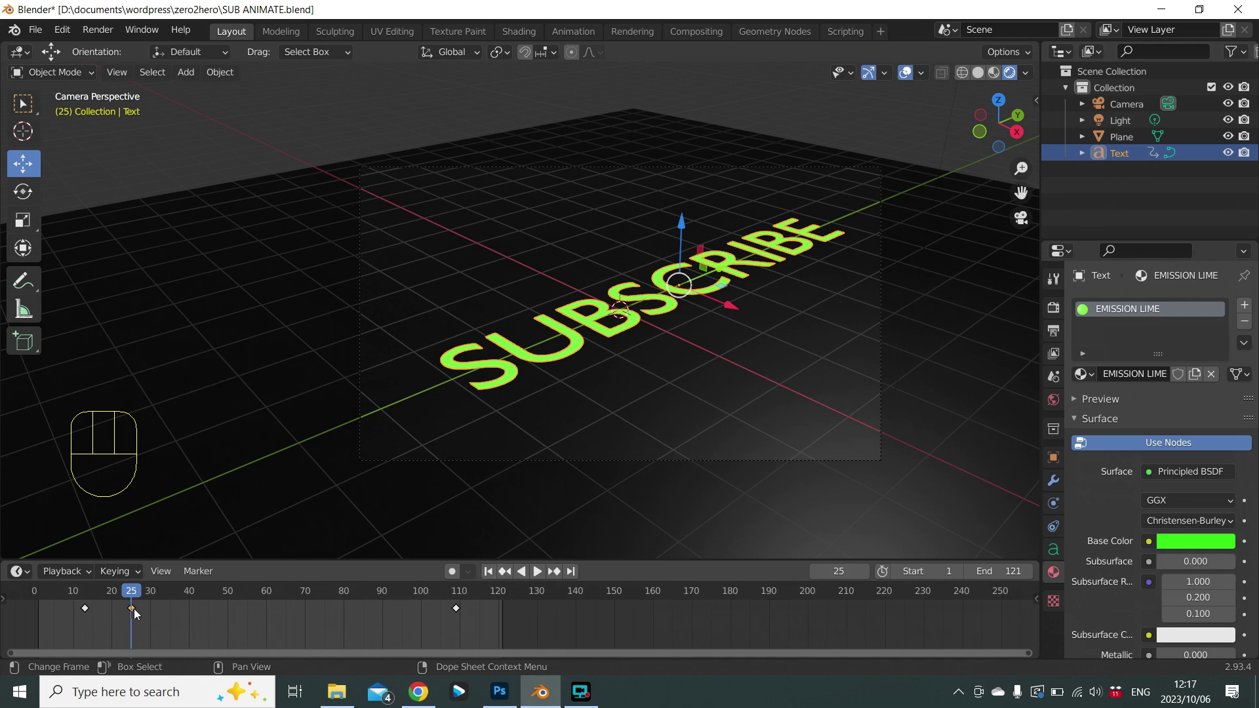
drag(138, 613, 126, 455)
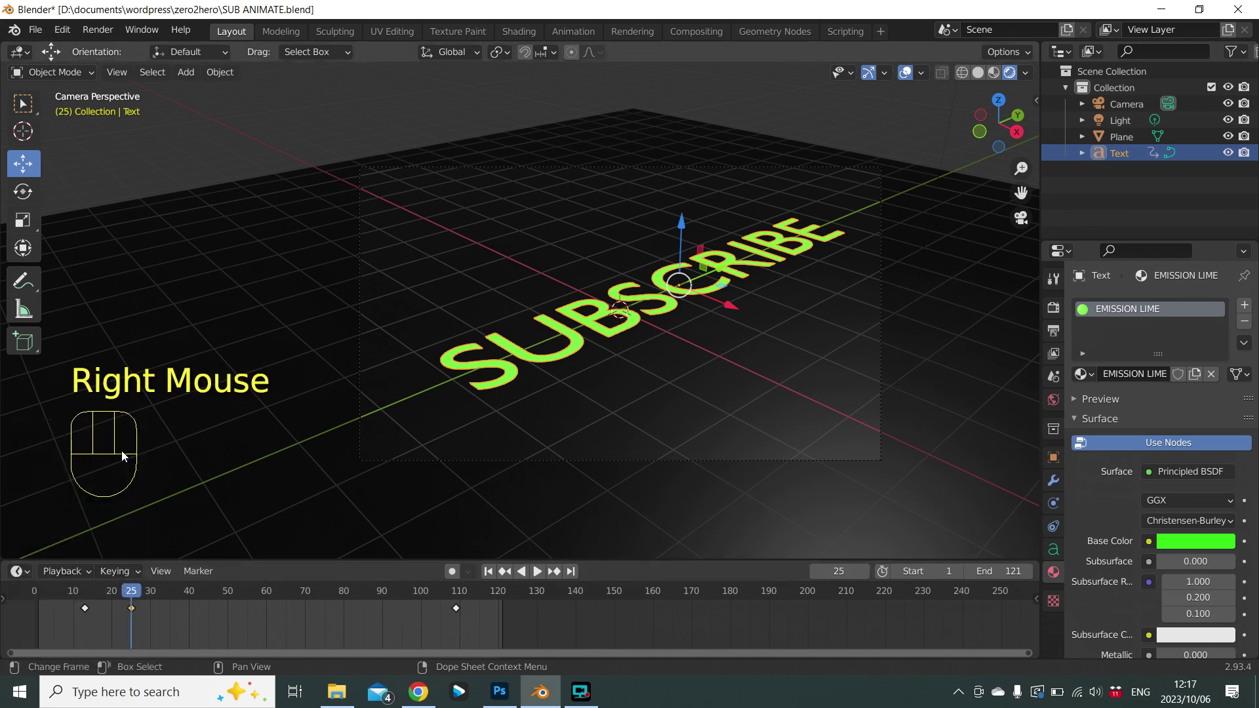
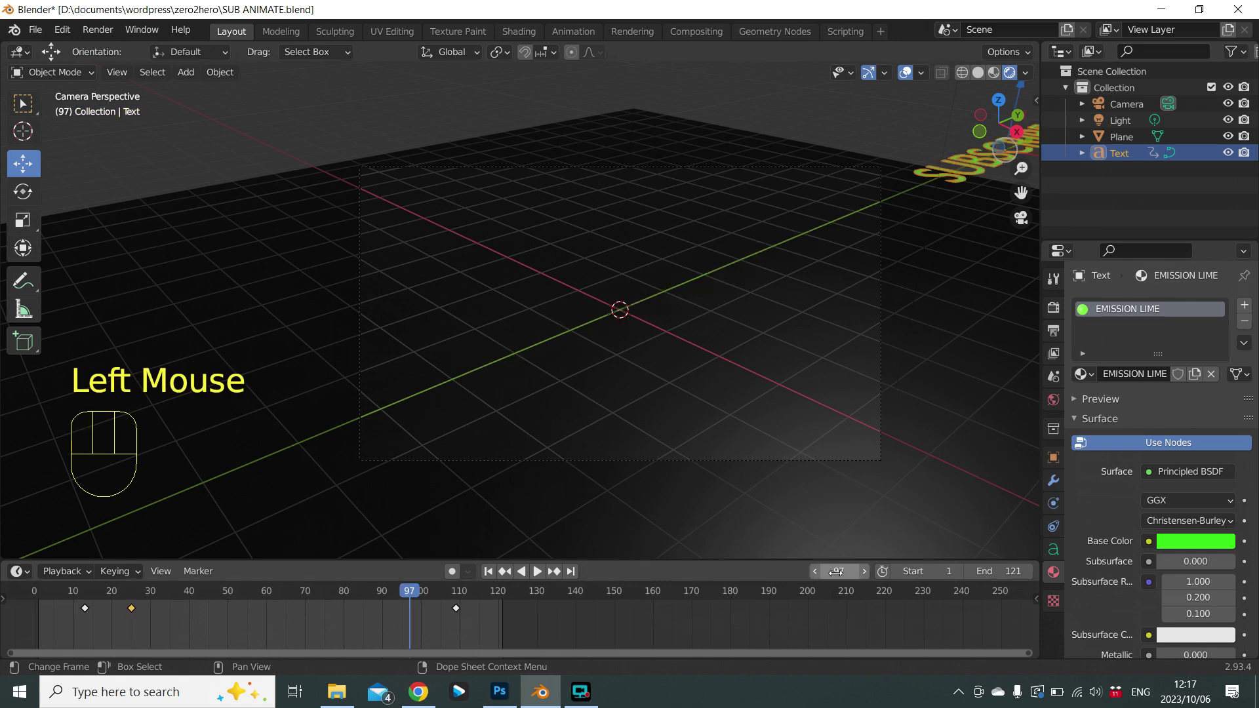
drag(415, 619, 394, 476)
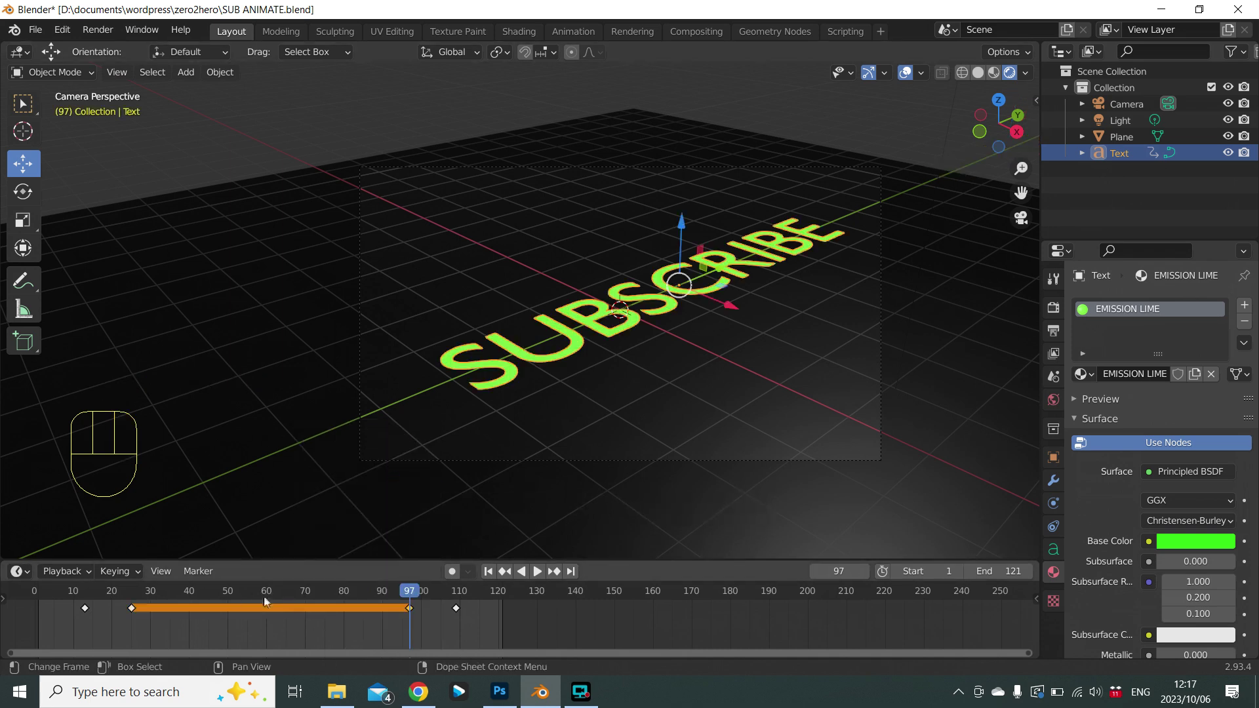
click(545, 576)
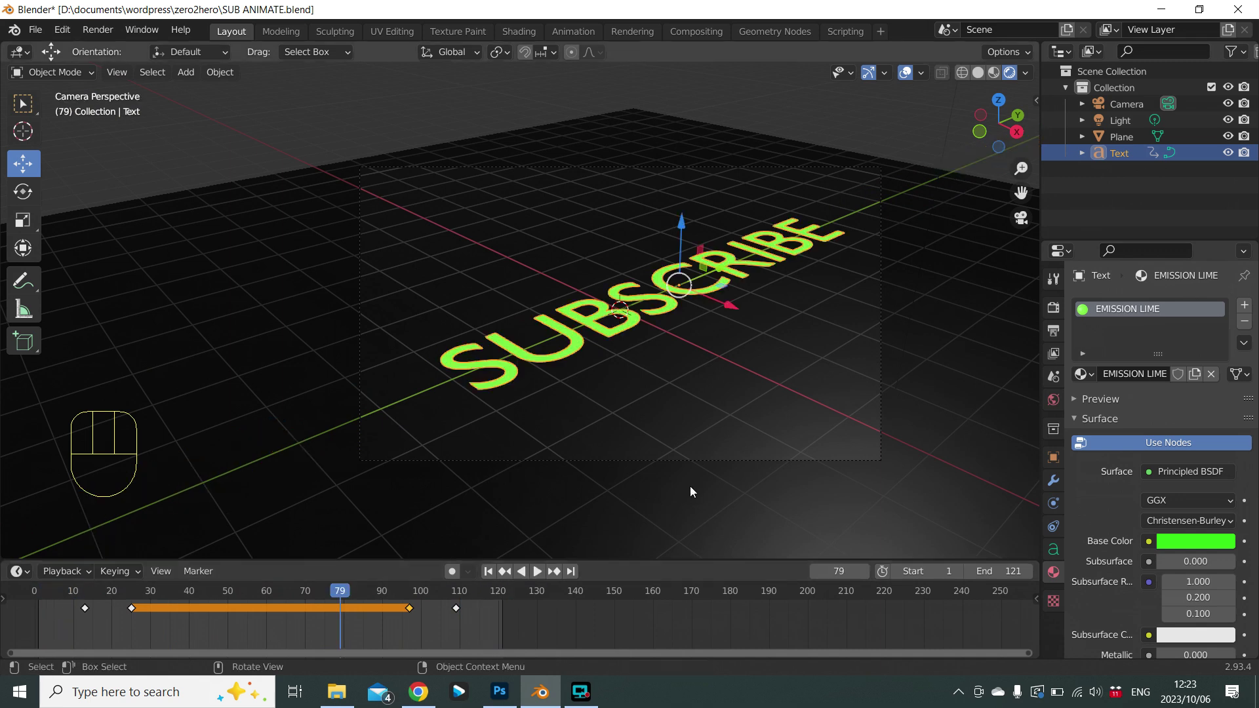
key(ctrl+s)
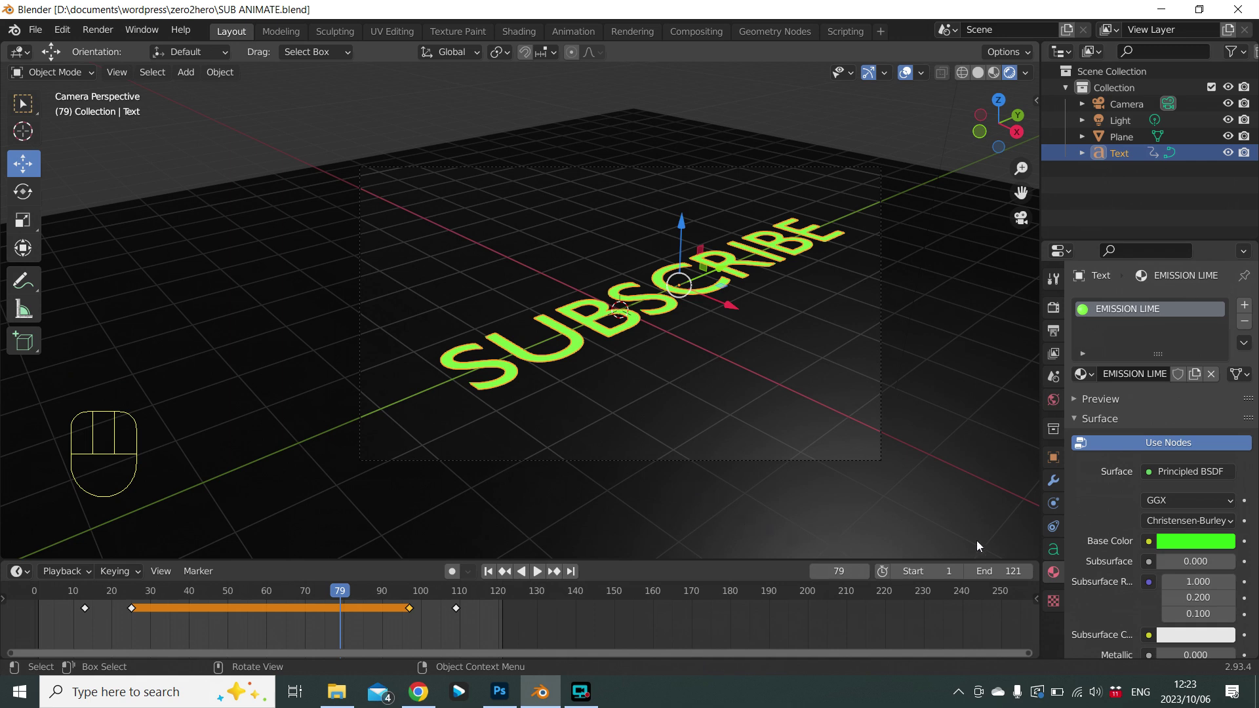
Show the Output Properties panel: 1920×1080, frames 1–121 at 24 fps, PNG output to /tmp\.
click(1052, 310)
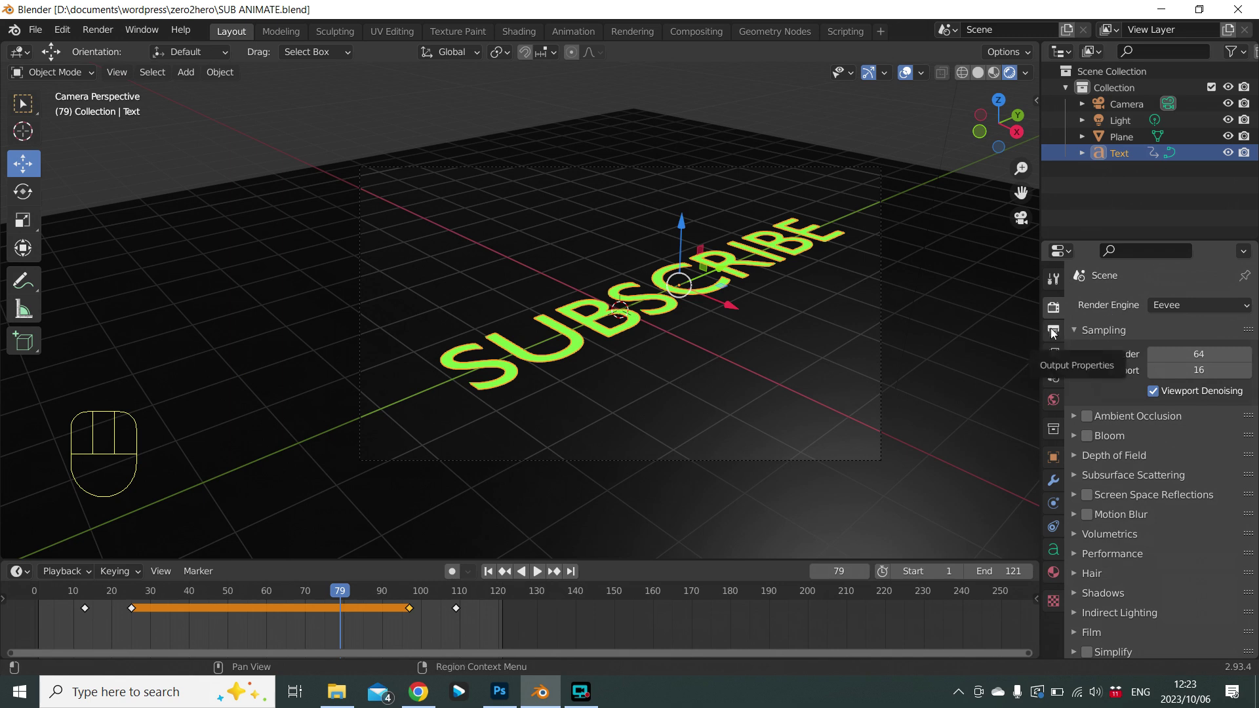
click(1057, 332)
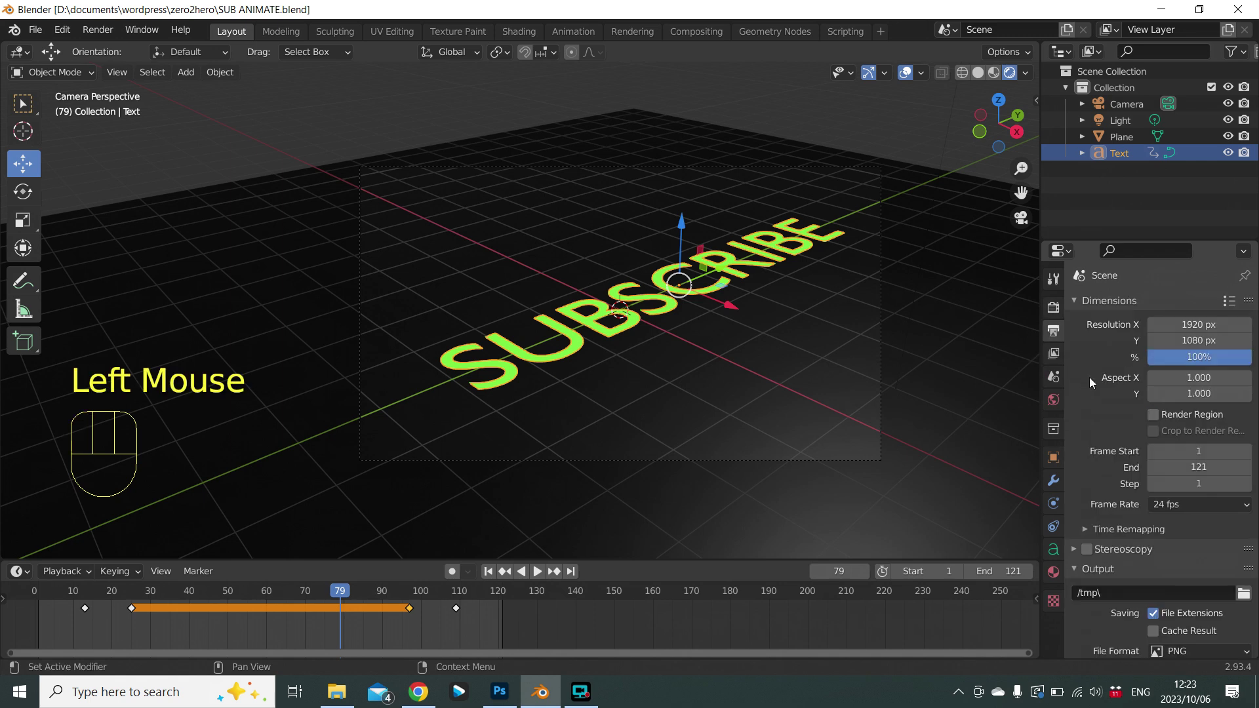
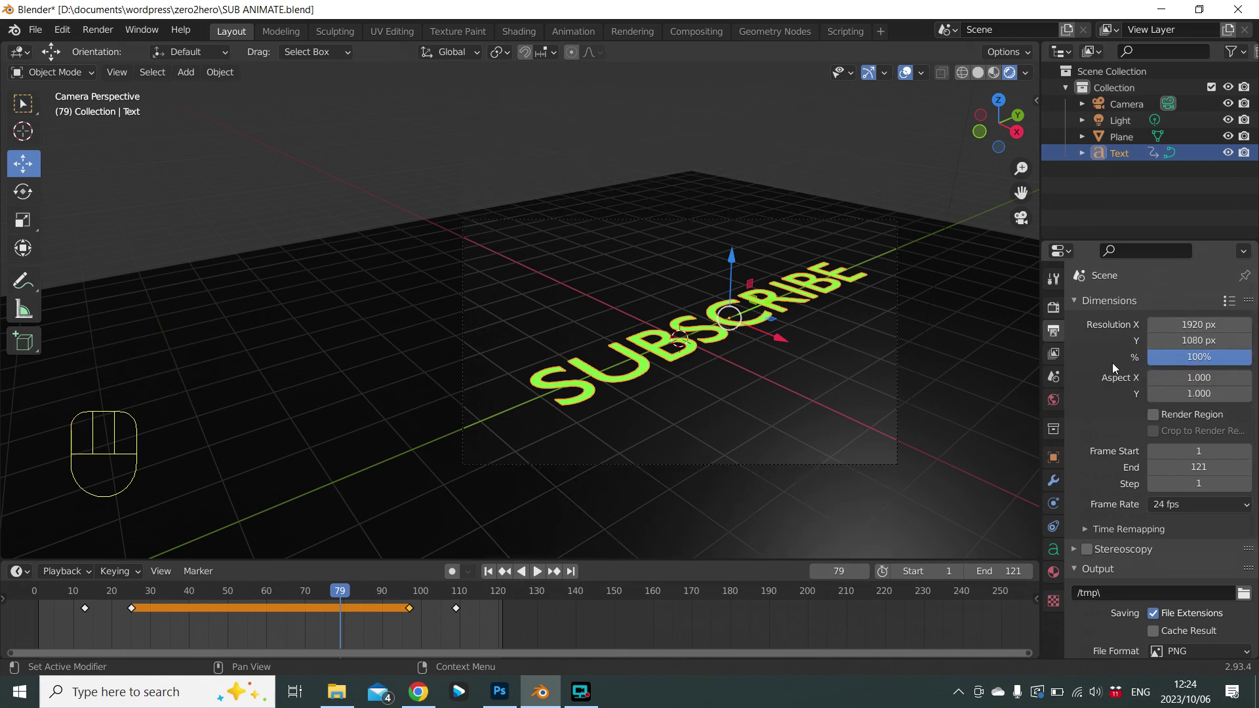
scroll(down, 3)
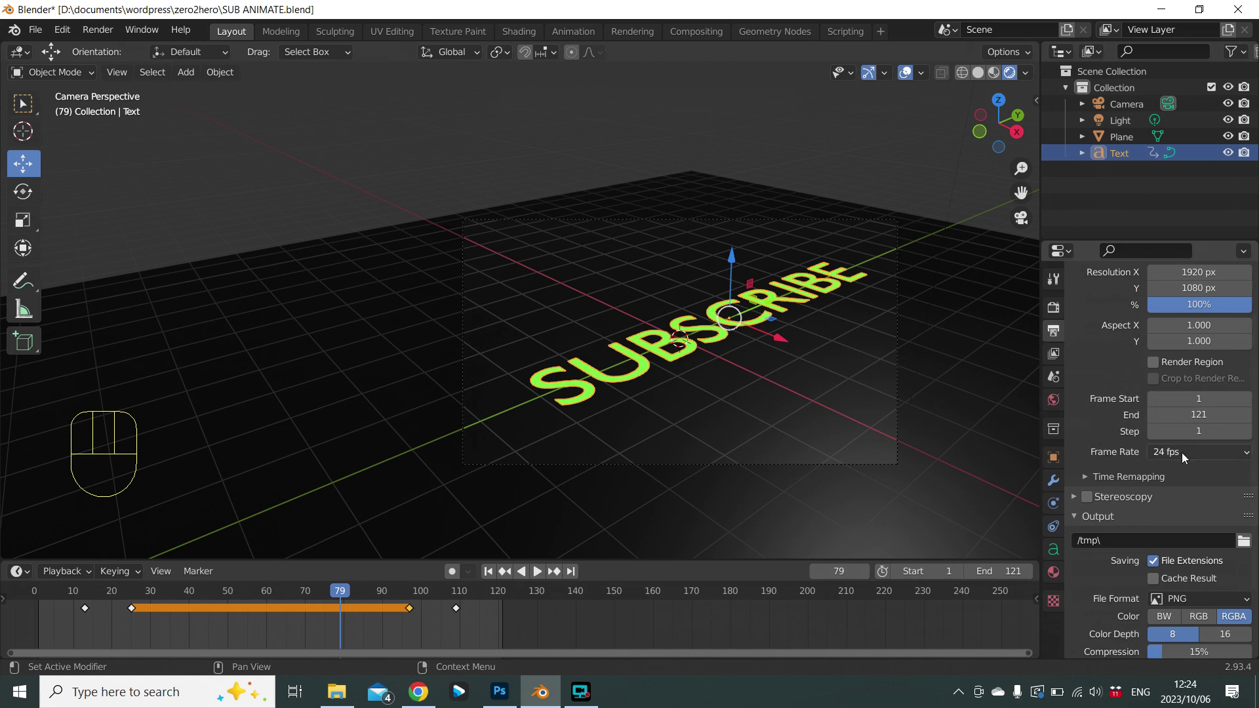
scroll(down, 3)
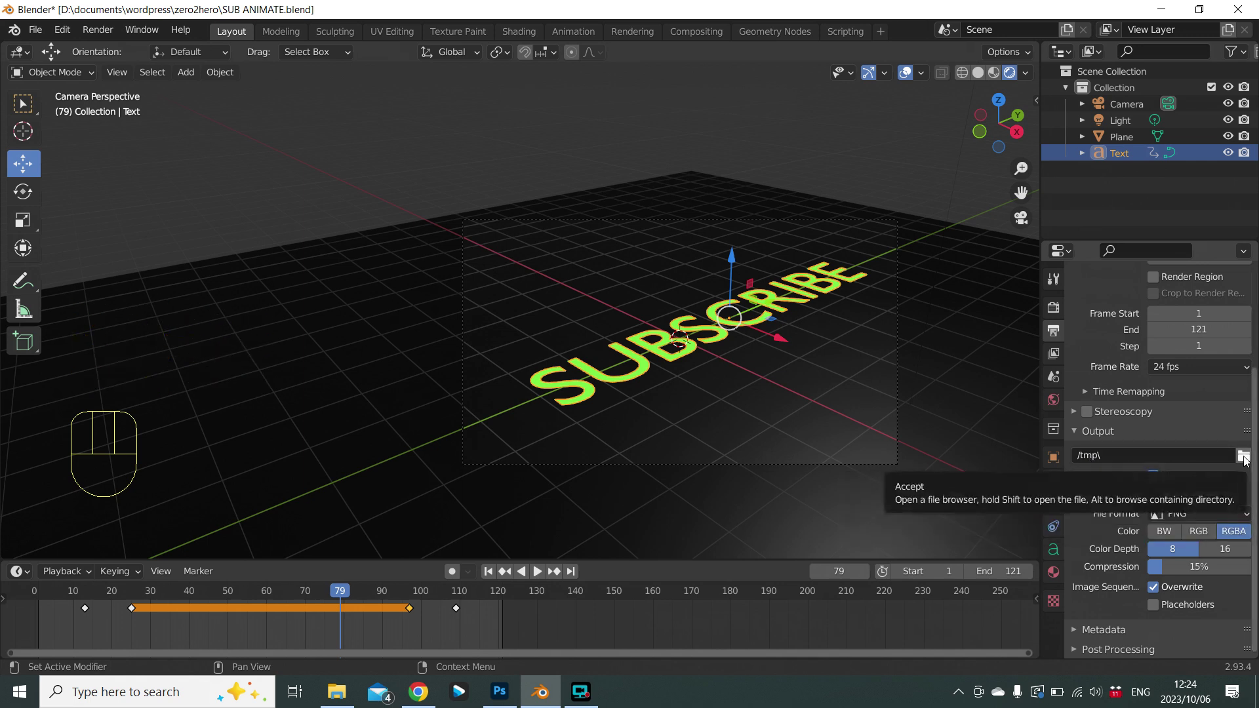
Accept the episode4 folder inside zero2hero as the render output path for RGBA PNG frames.
click(1250, 460)
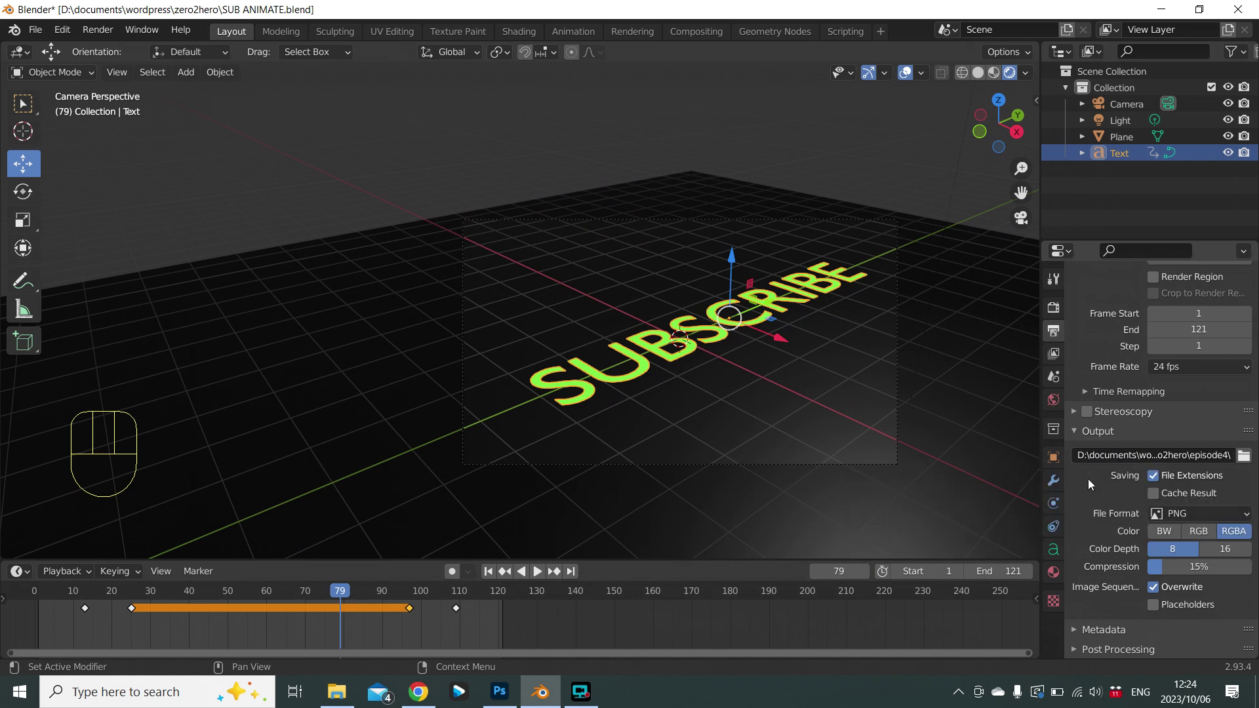
scroll(down, 3)
scroll(down, 3)
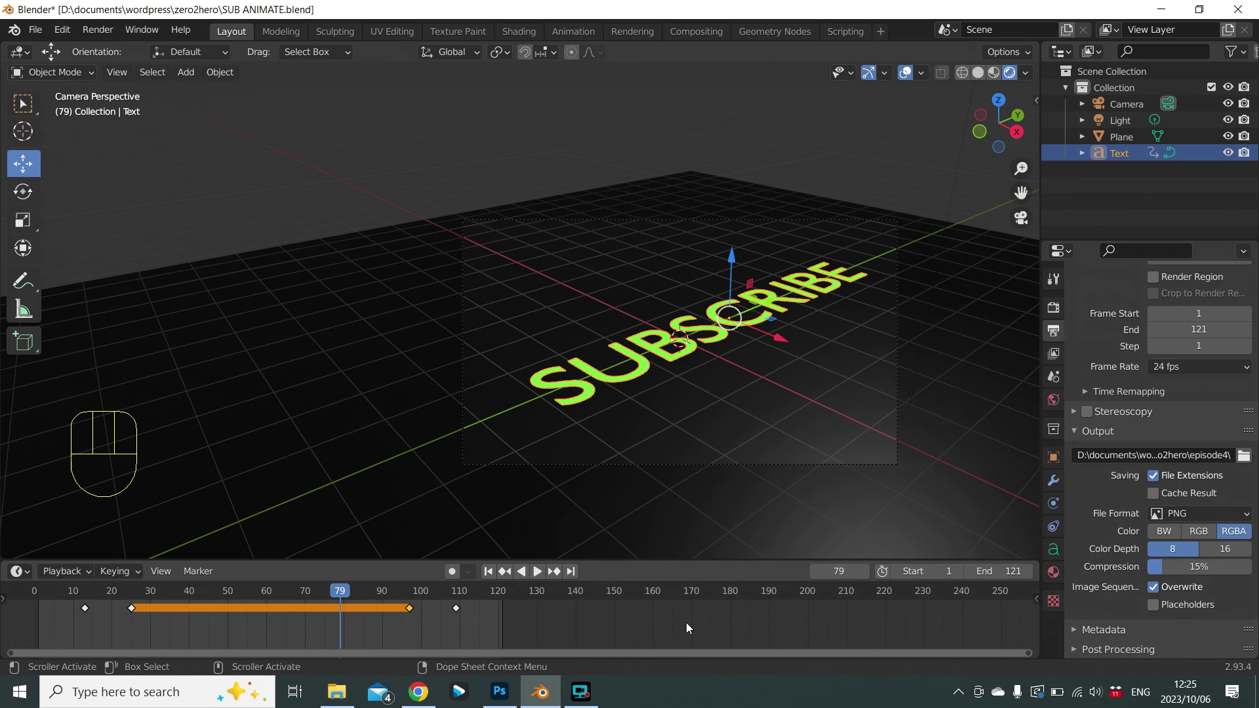
scroll(up, 3)
scroll(up, 3)
scroll(up, 3)
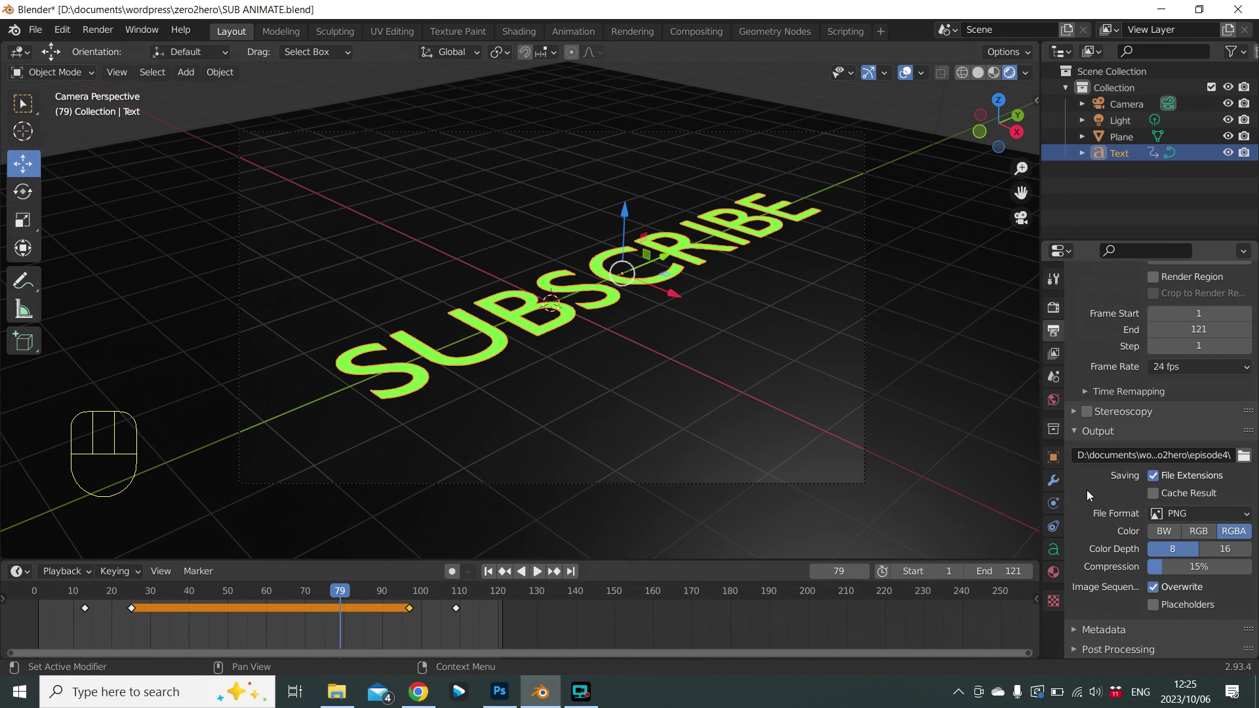
scroll(up, 3)
scroll(down, 3)
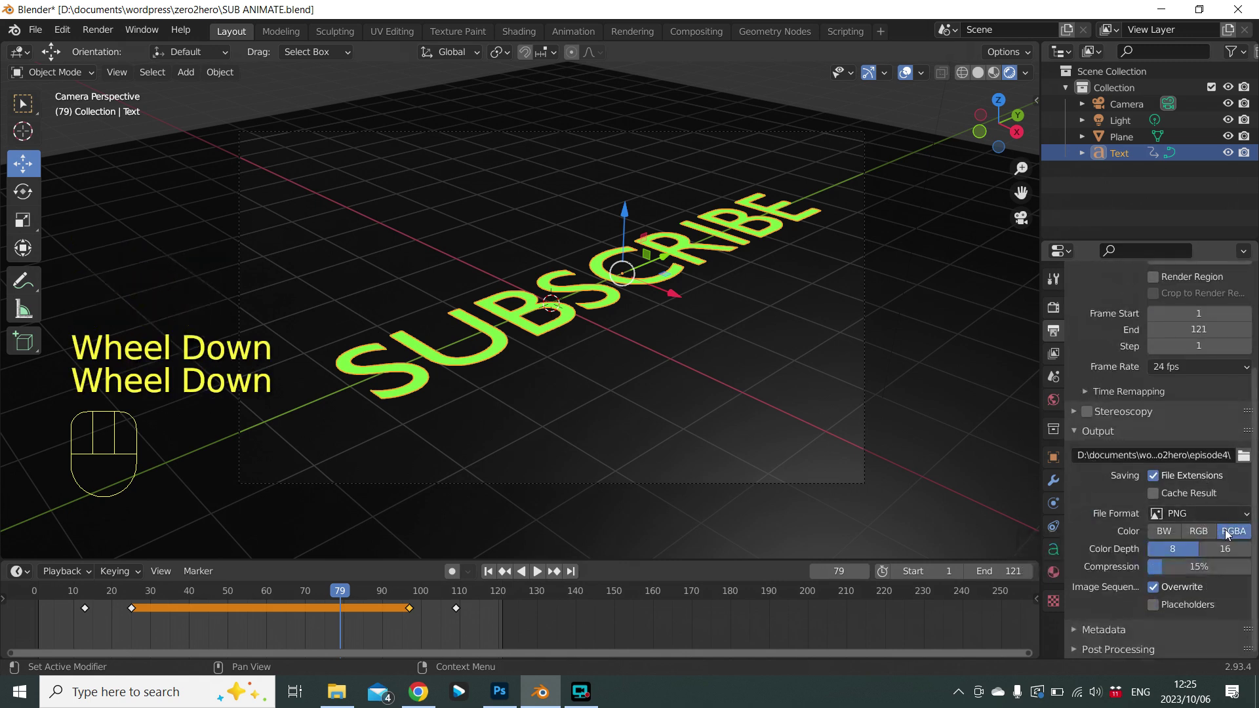
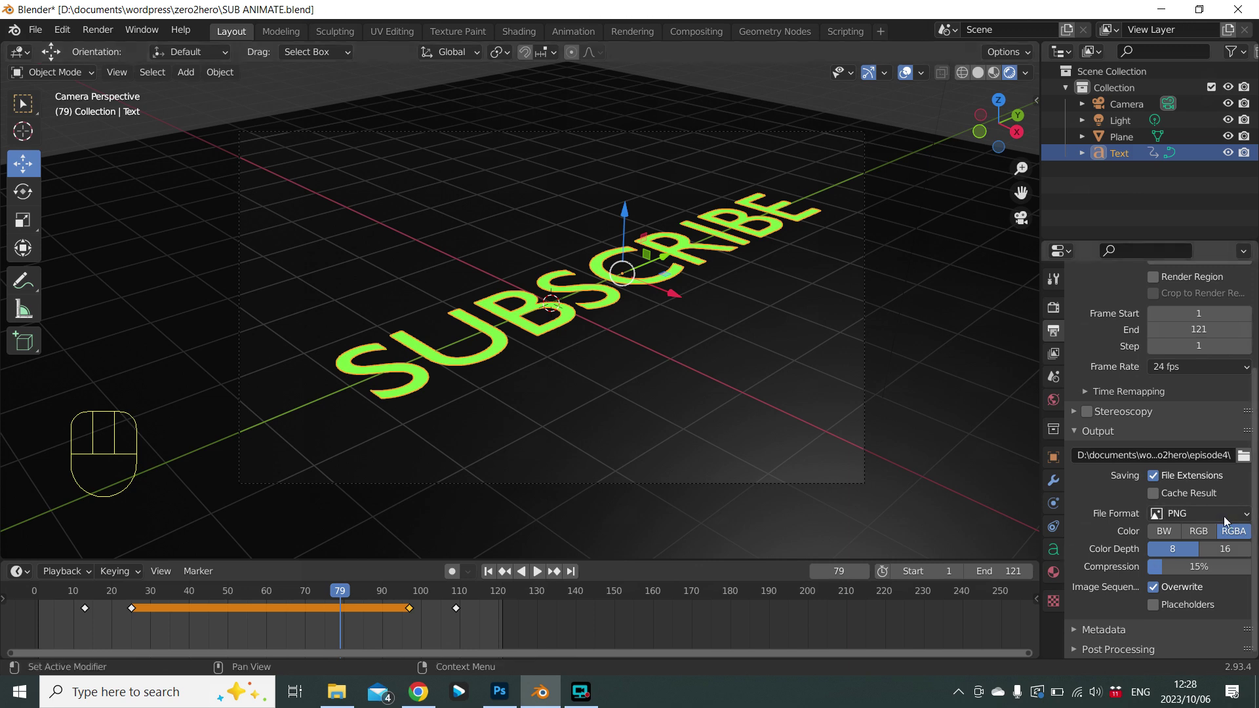
Switch the file format to FFmpeg Video and set the encoding container to MPEG-4.
drag(1230, 521, 1204, 427)
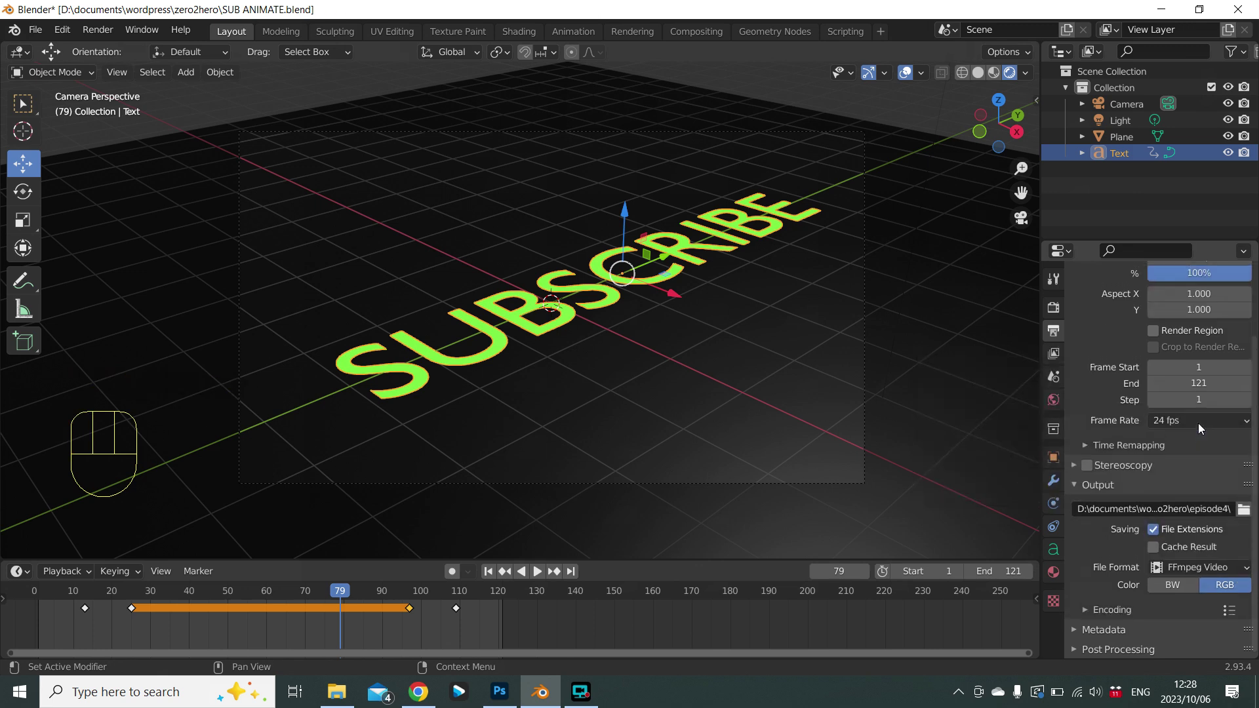
scroll(down, 3)
click(1109, 614)
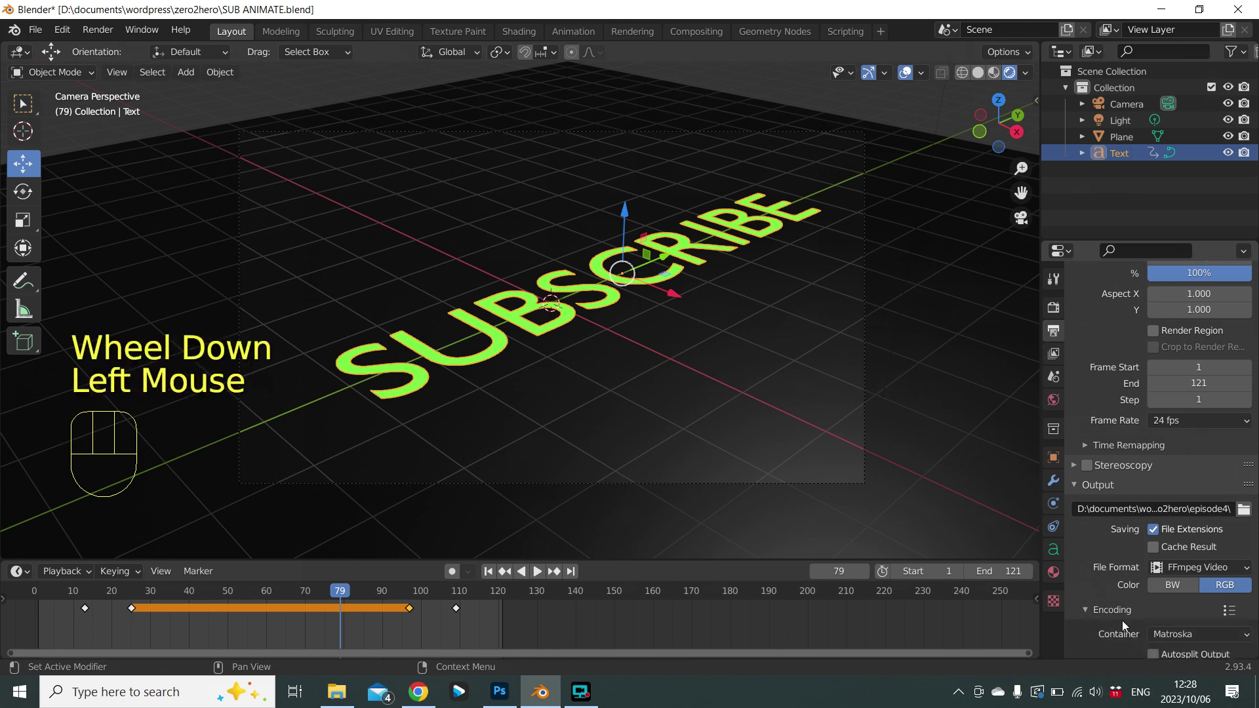
drag(1174, 638, 1178, 585)
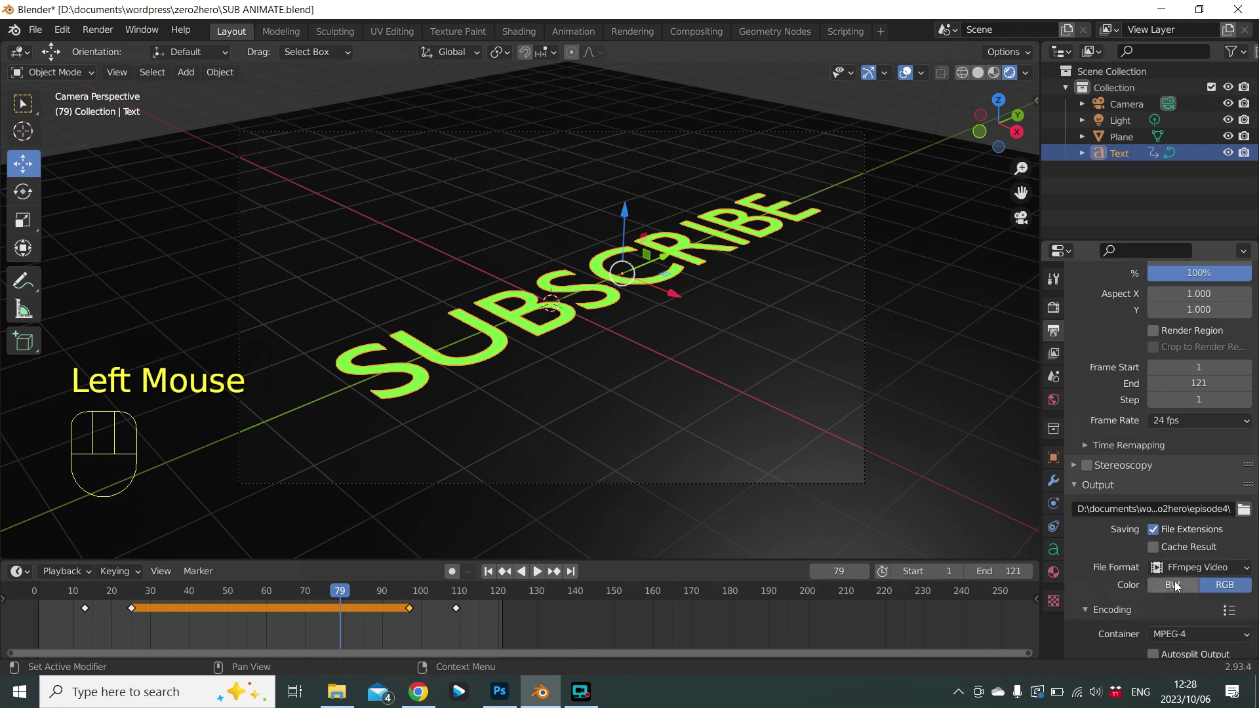
Keep the H.264 codec and raise Output Quality to High Quality.
scroll(down, 3)
scroll(down, 3)
scroll(down, 3)
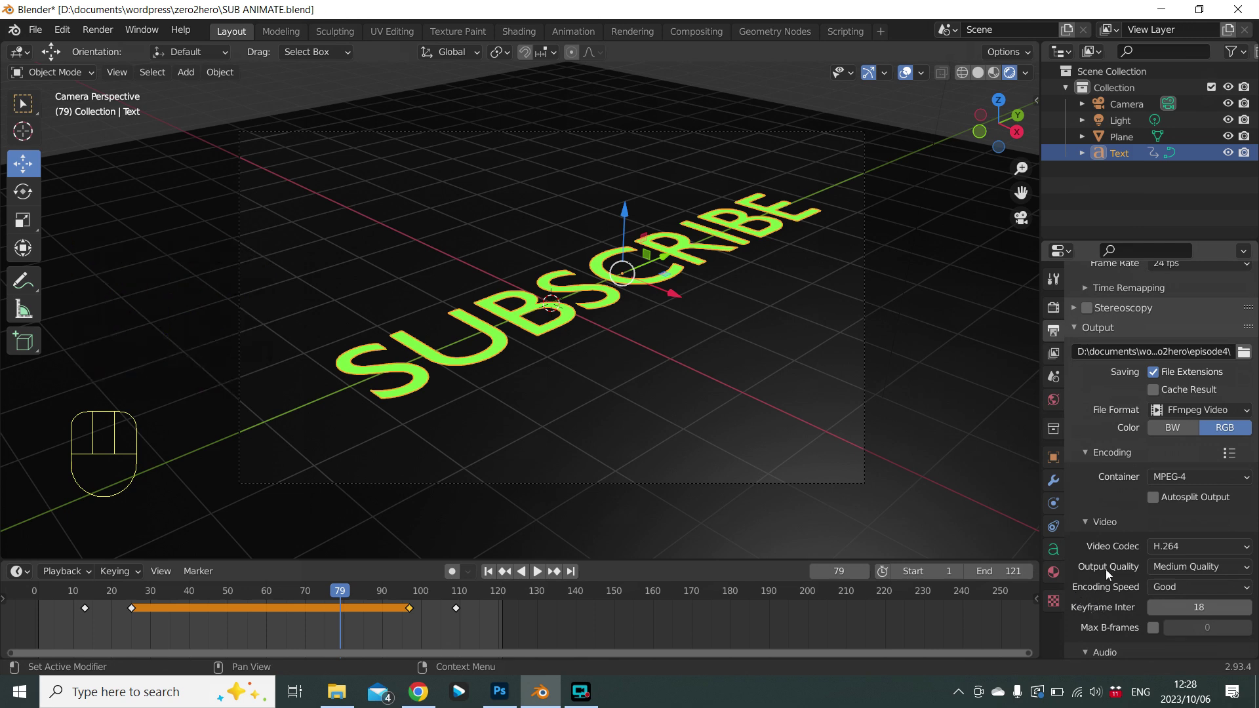
drag(1191, 575, 1167, 500)
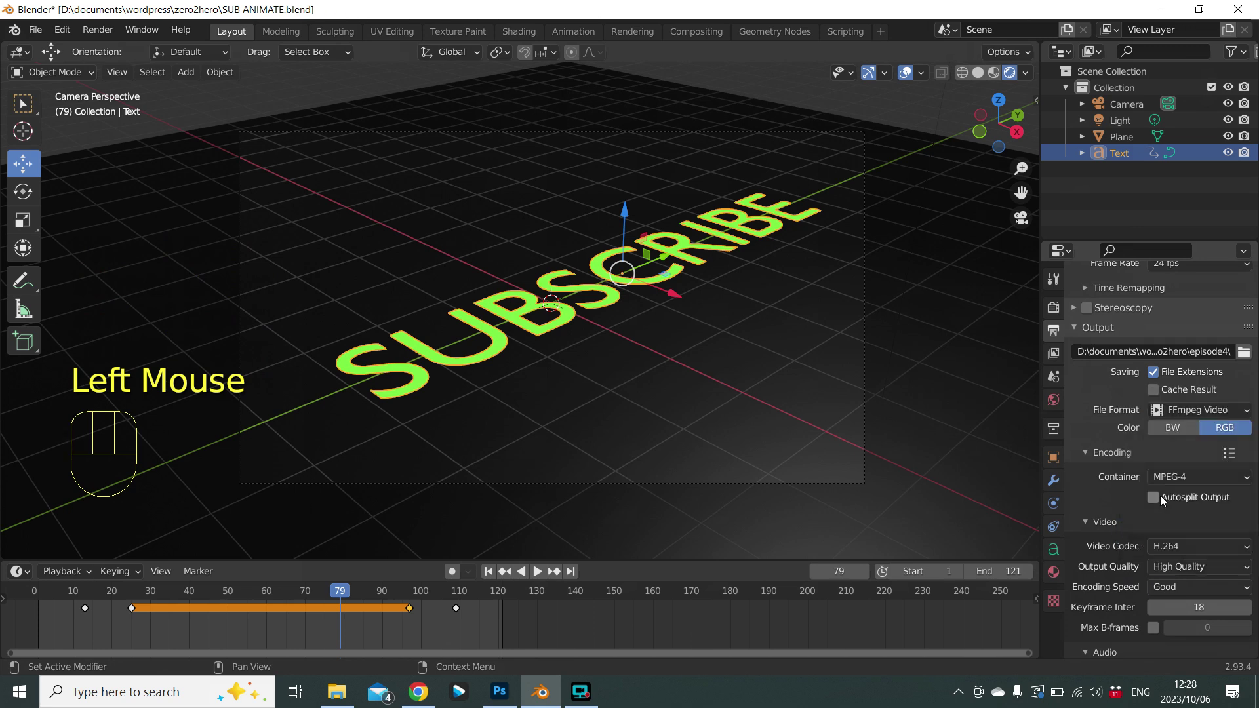